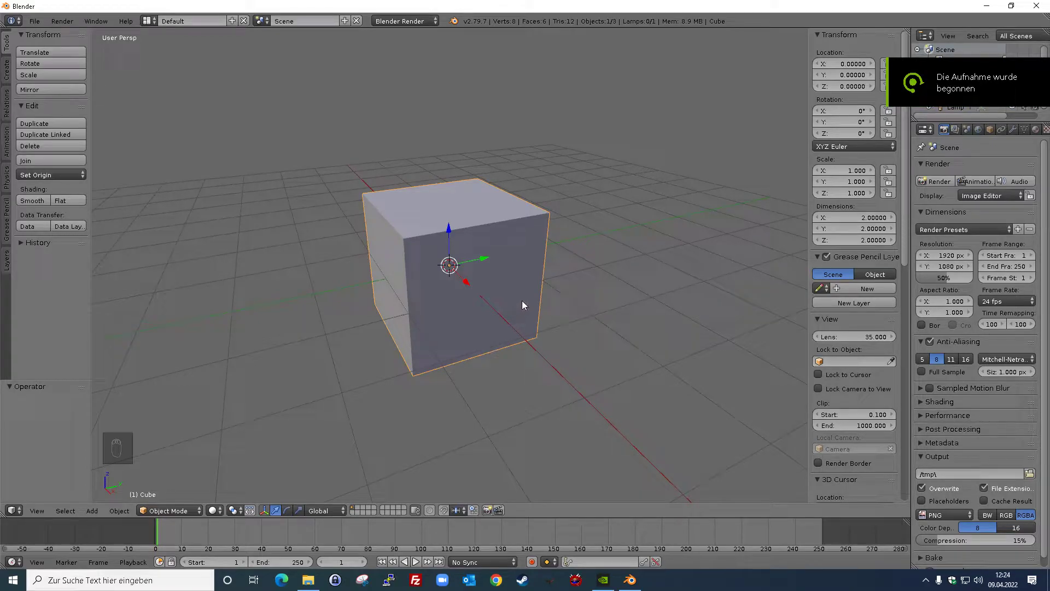
- Raise the default cube one unit, then delete its faces and an edge to leave a wire outline
{"action": "key", "text": "g"}
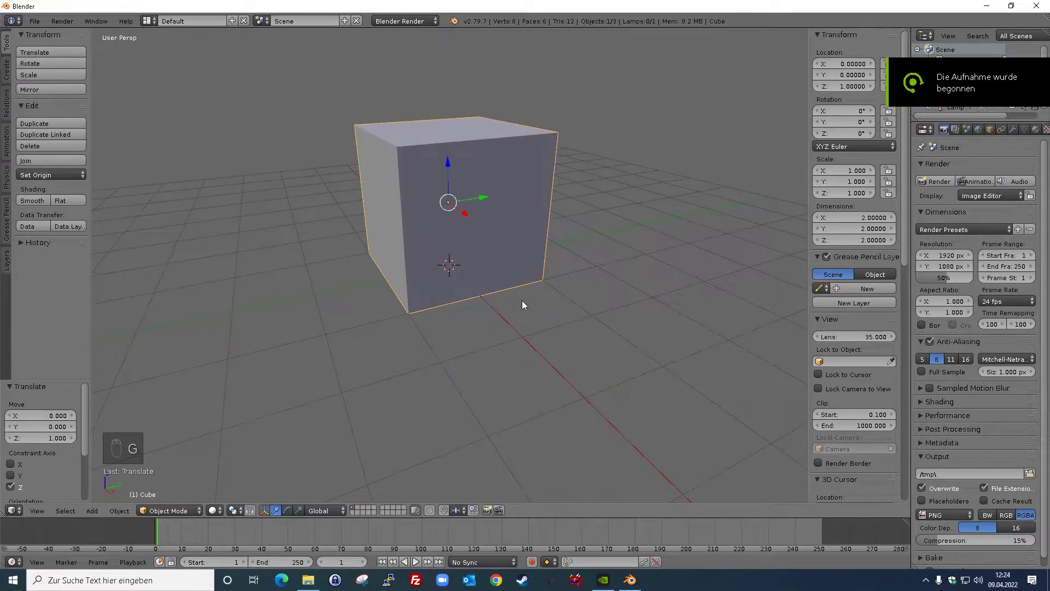
{"action": "key", "text": "Tab"}
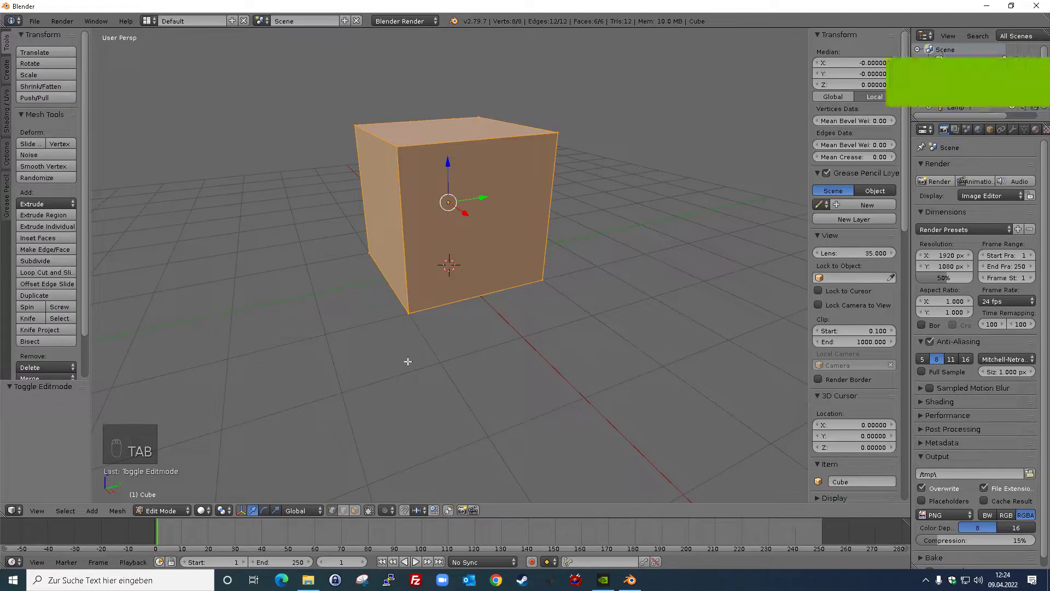
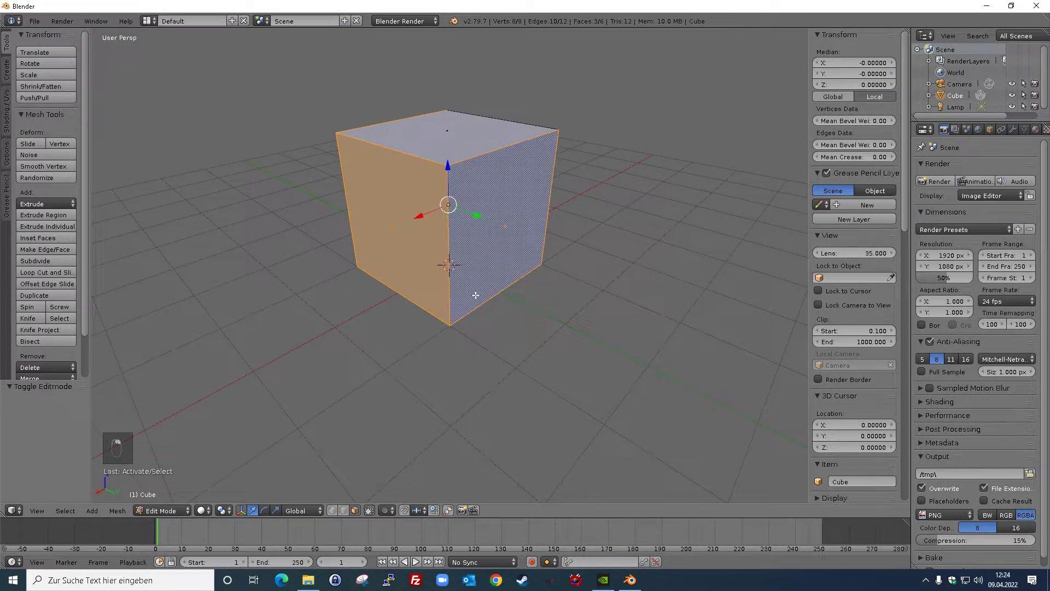
{"action": "key", "text": "x"}
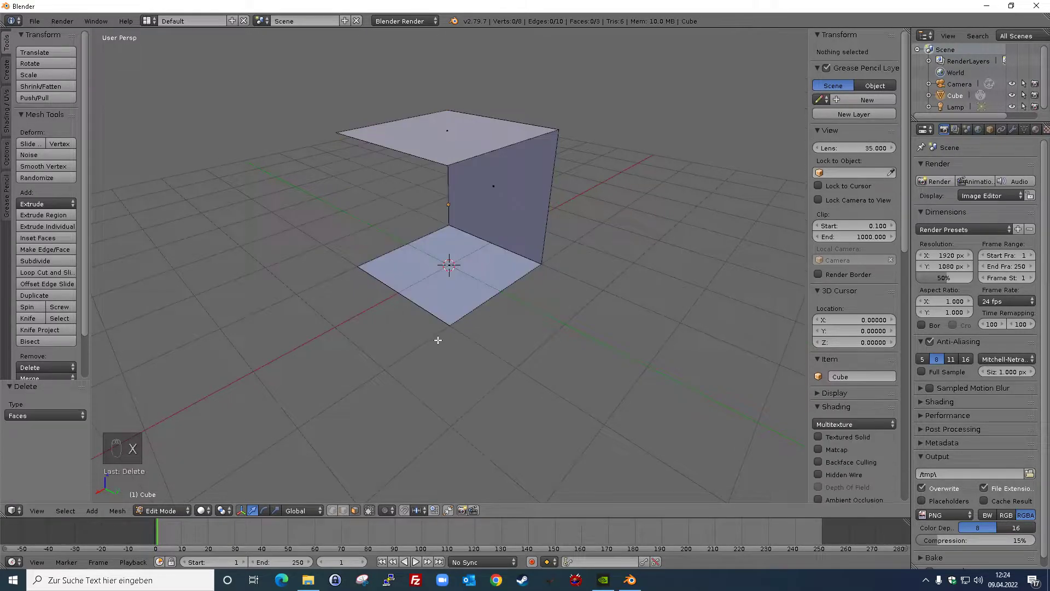
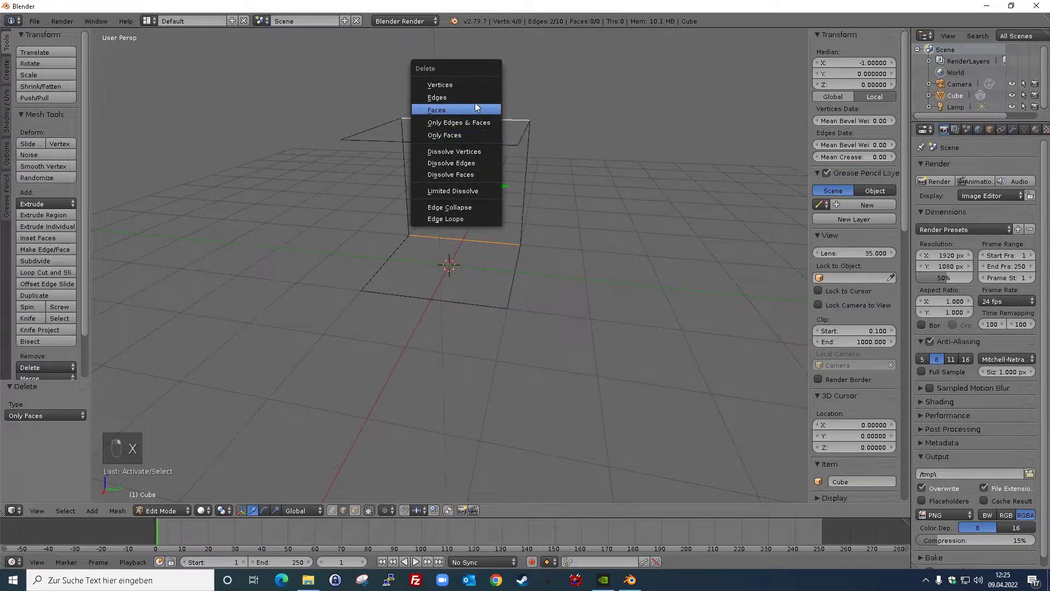
{"action": "left_click", "coordinate": [479, 106]}
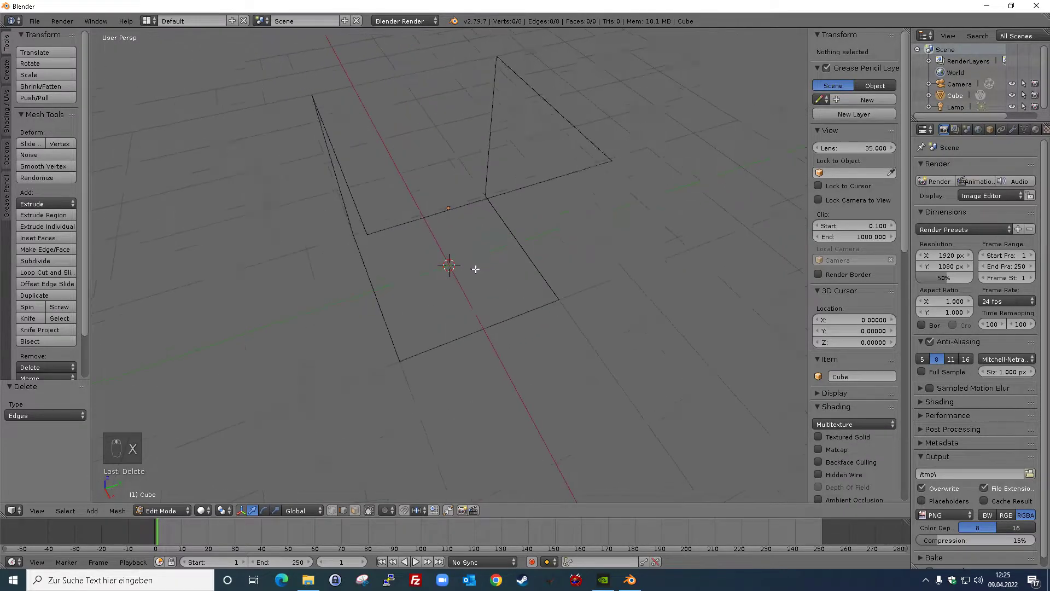
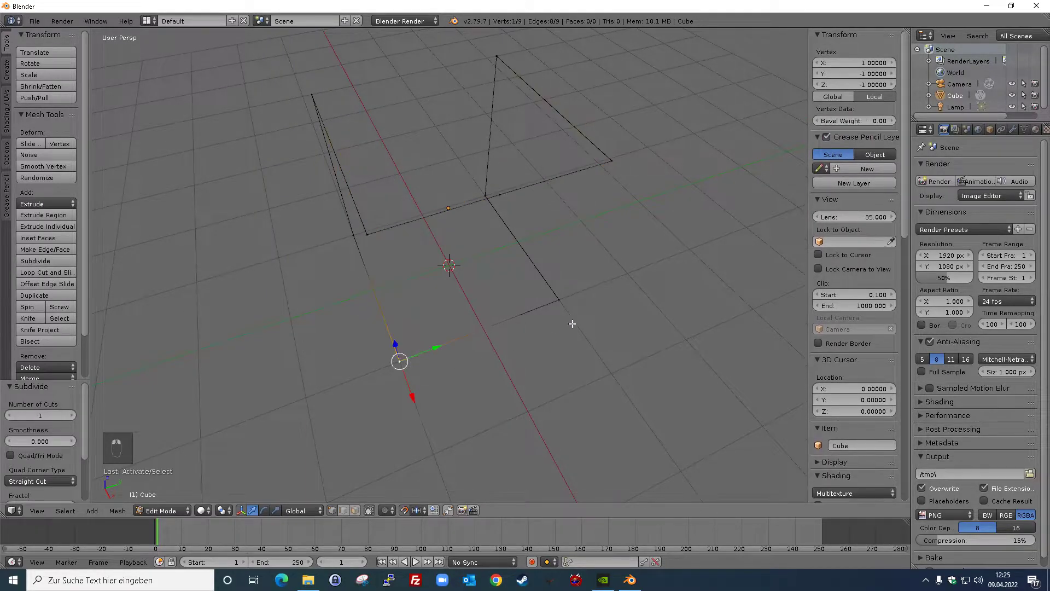
- Box-select the bottom square's edges and subdivide them to add midpoint vertices
{"action": "left_click_drag", "start_coordinate": [48, 299], "coordinate": [51, 266]}
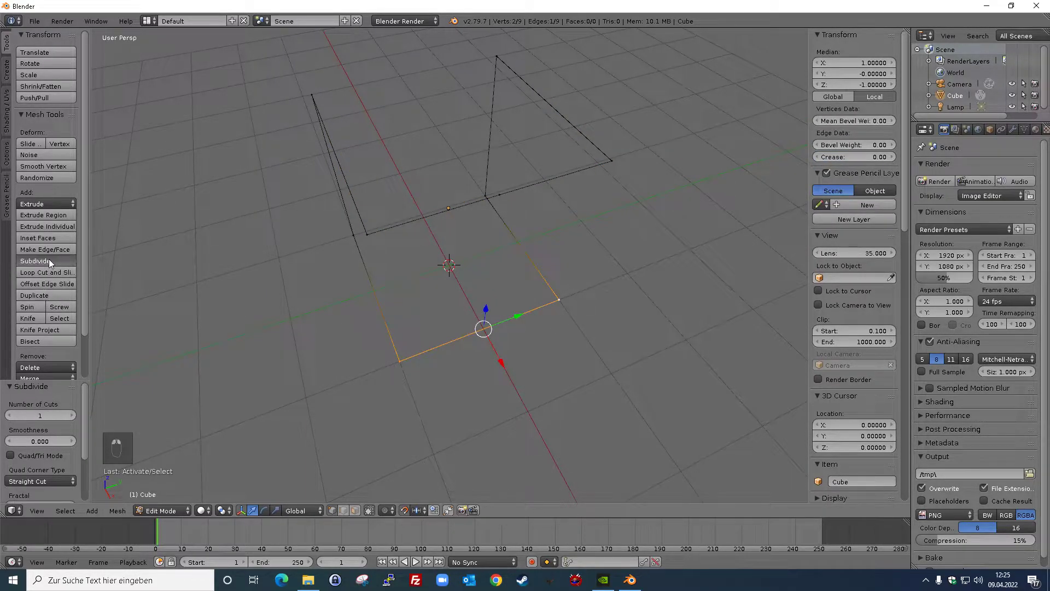
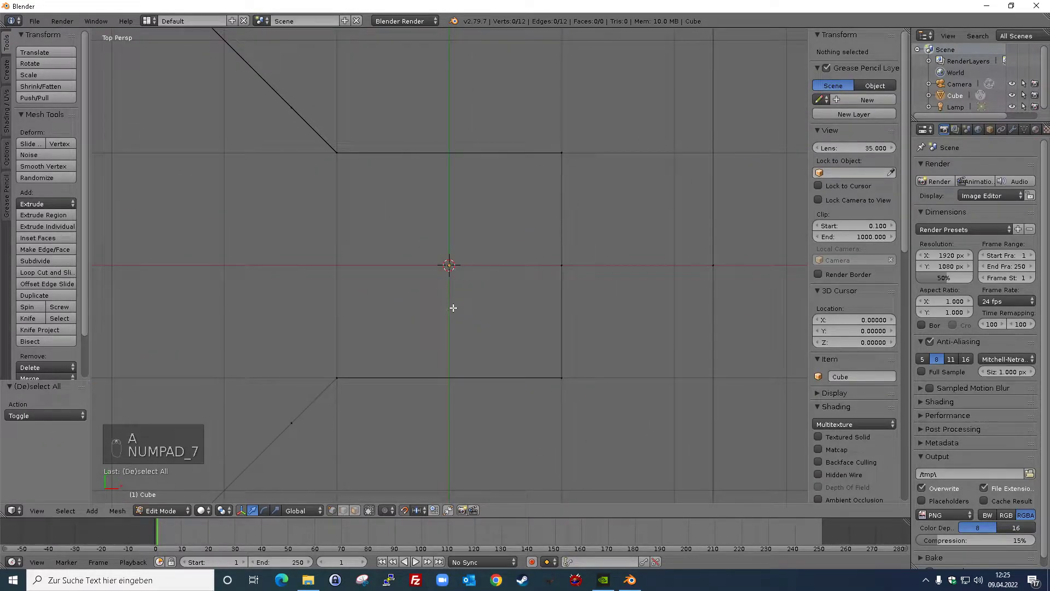
- Delete unwanted vertices from top and side views, trimming the outline to a three-edge profile
{"action": "key", "text": "KP_5"}
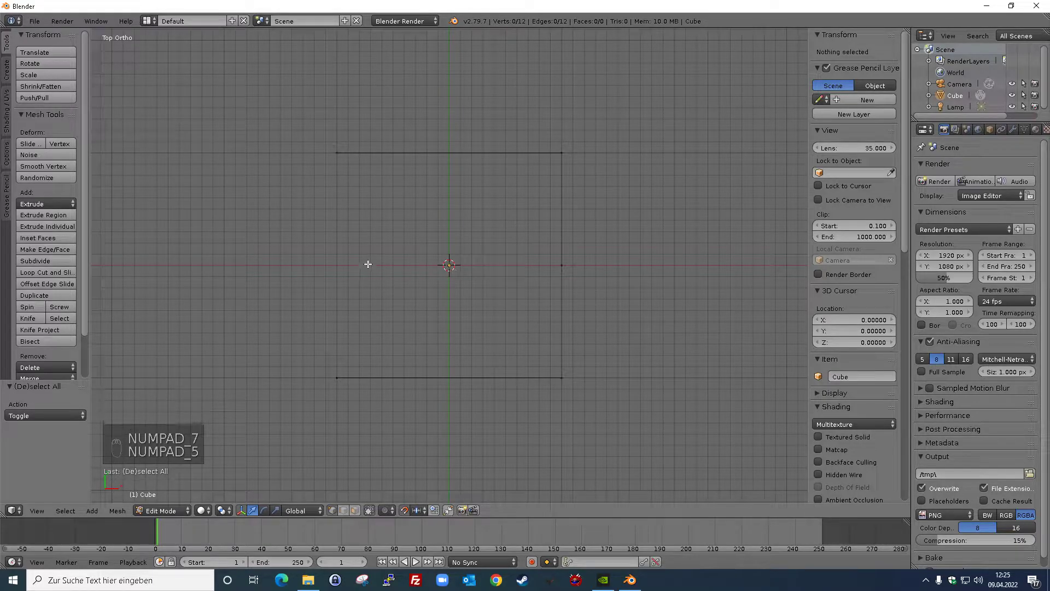
{"action": "key", "text": "z"}
{"action": "key", "text": "b"}
{"action": "key", "text": "x"}
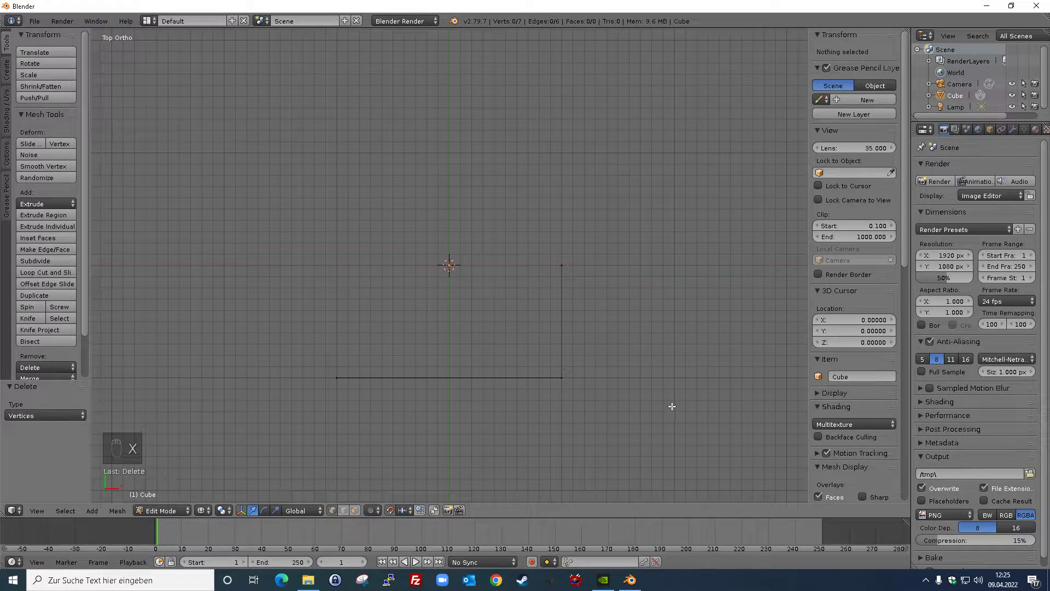
{"action": "key", "text": "KP_3"}
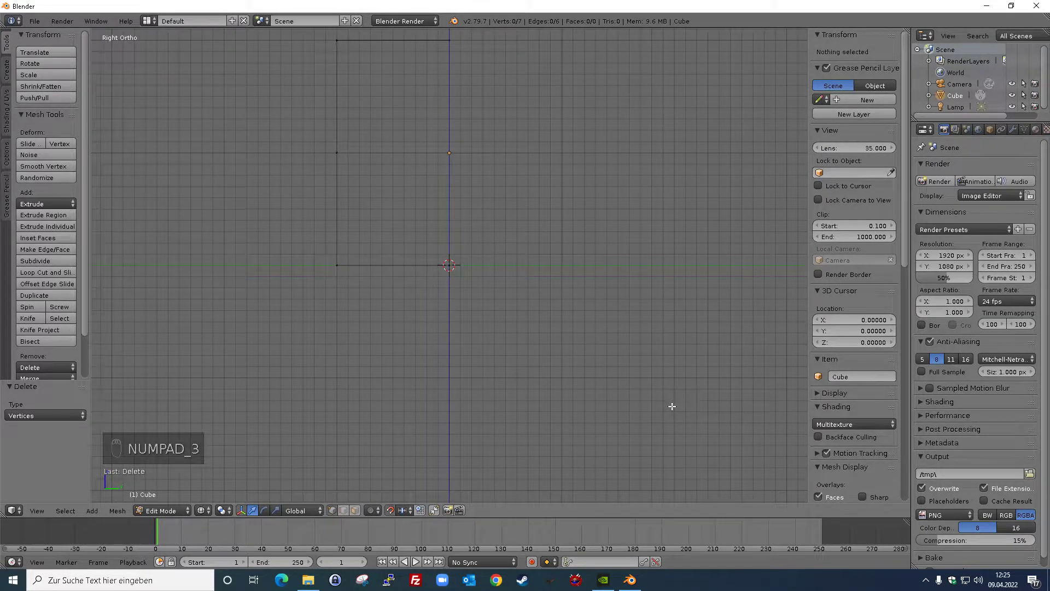
{"action": "key", "text": "b"}
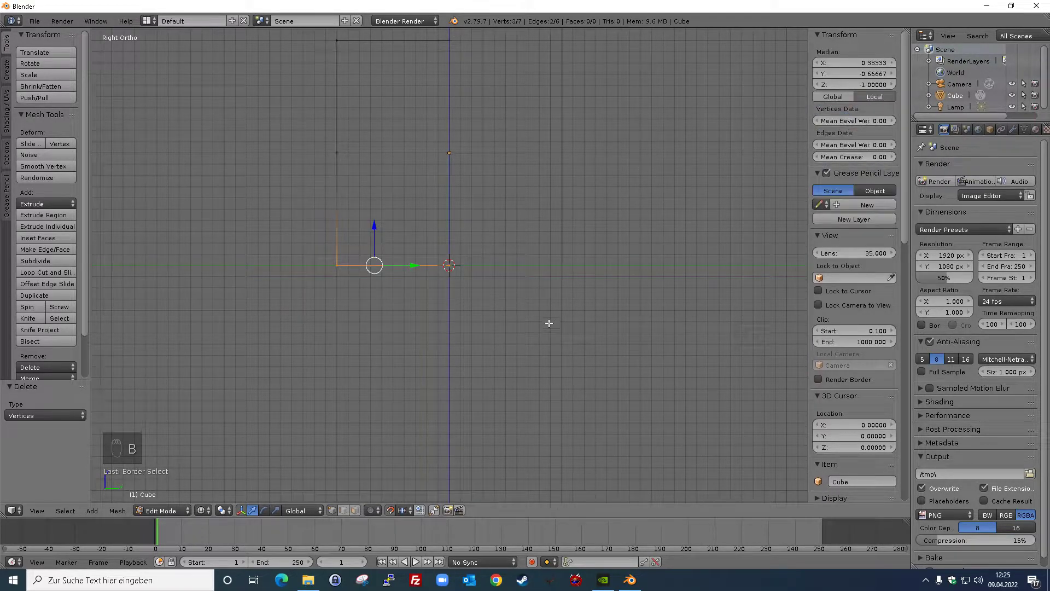
{"action": "key", "text": "x"}
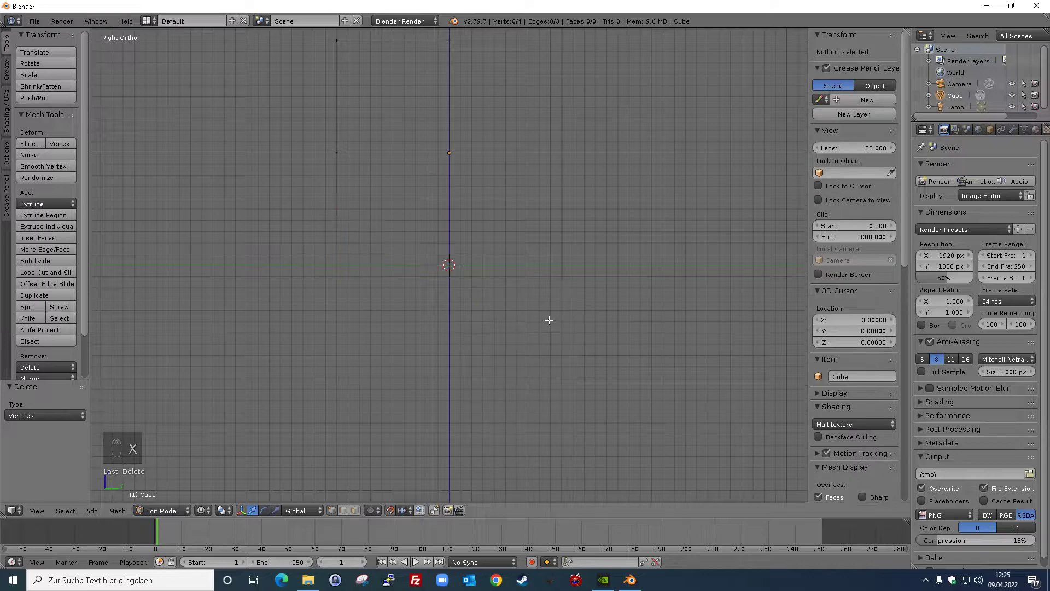
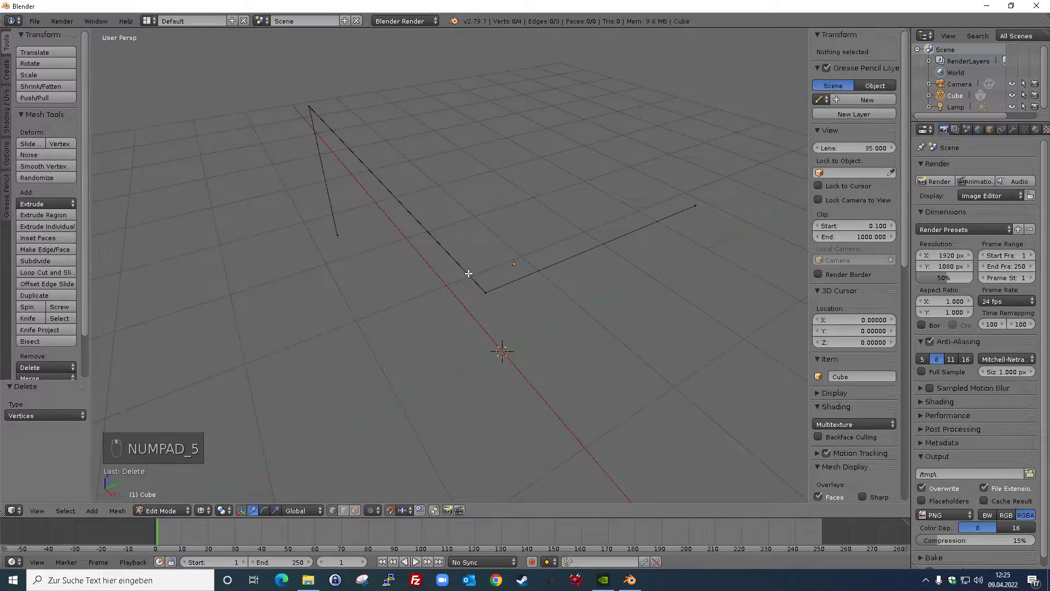
- Mirror the selected profile across Y and again with a second Mirror modifier to form the full frame
{"action": "key", "text": "a"}
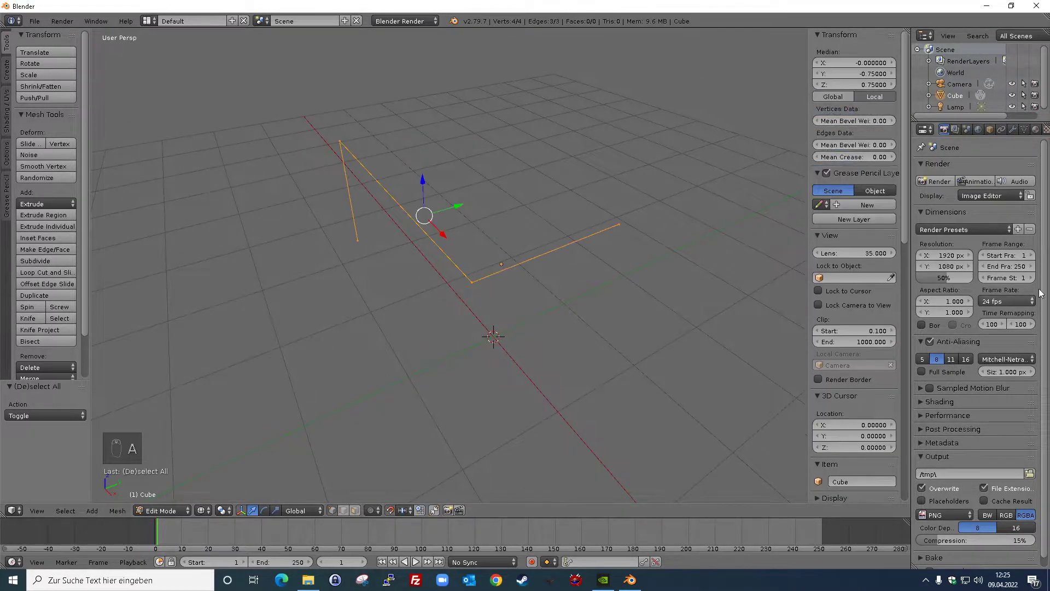
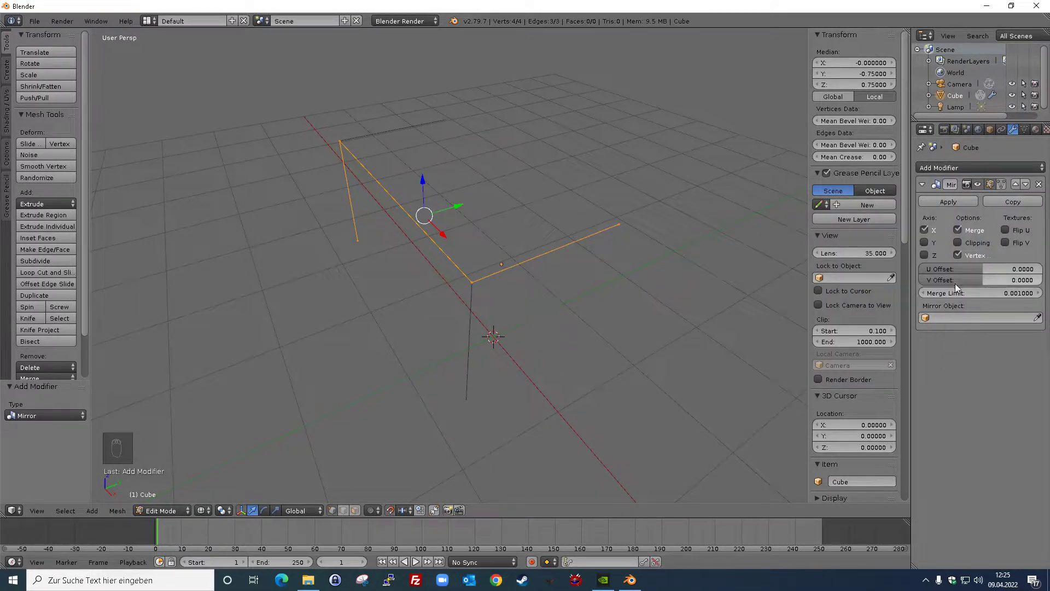
{"action": "left_click_drag", "start_coordinate": [929, 232], "coordinate": [1007, 187]}
{"action": "middle_click", "coordinate": [1008, 186]}
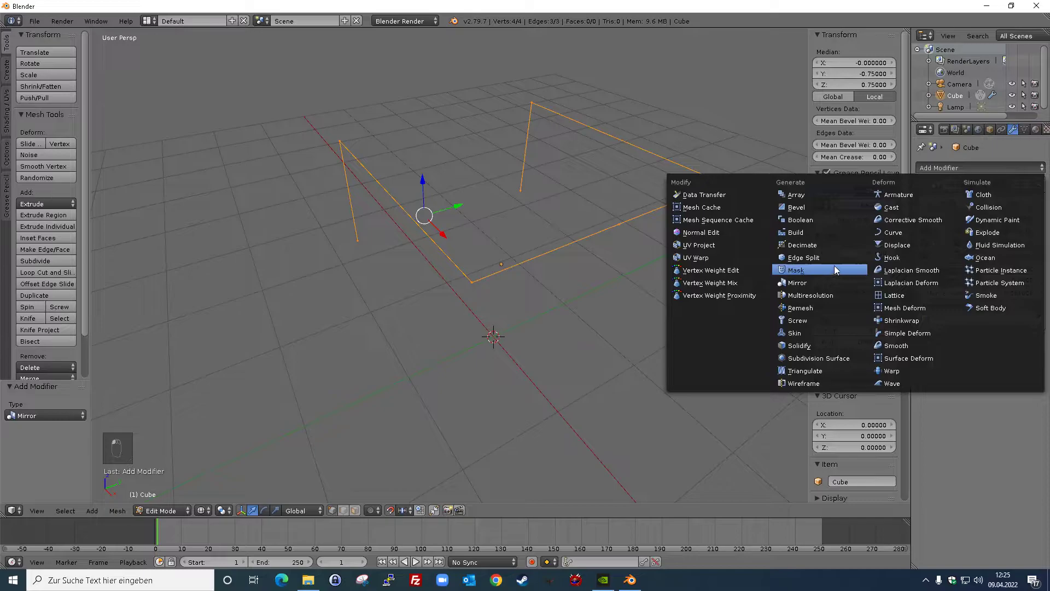
{"action": "left_click_drag", "start_coordinate": [957, 379], "coordinate": [924, 392]}
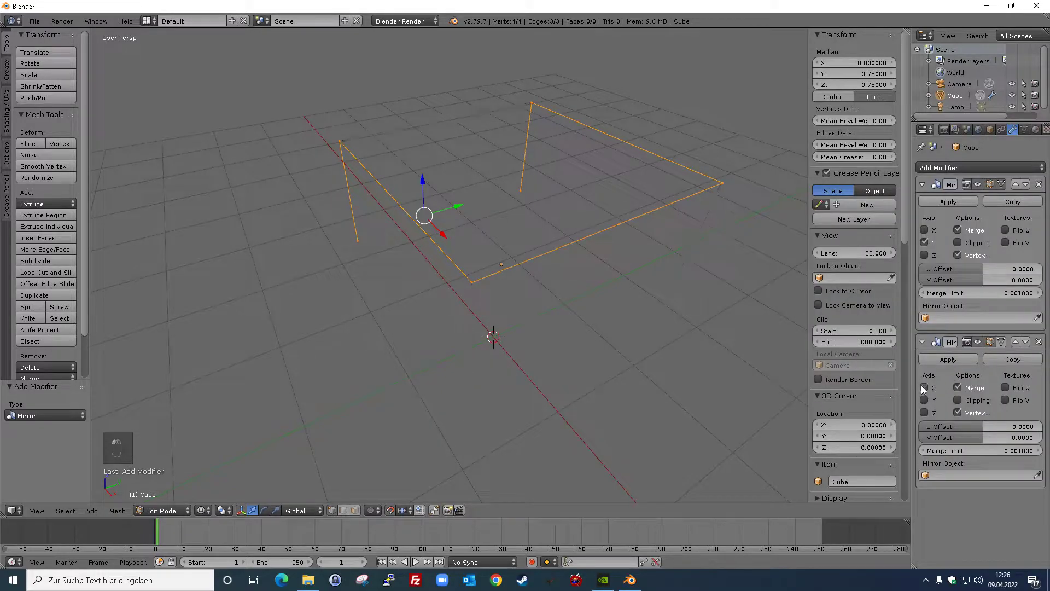
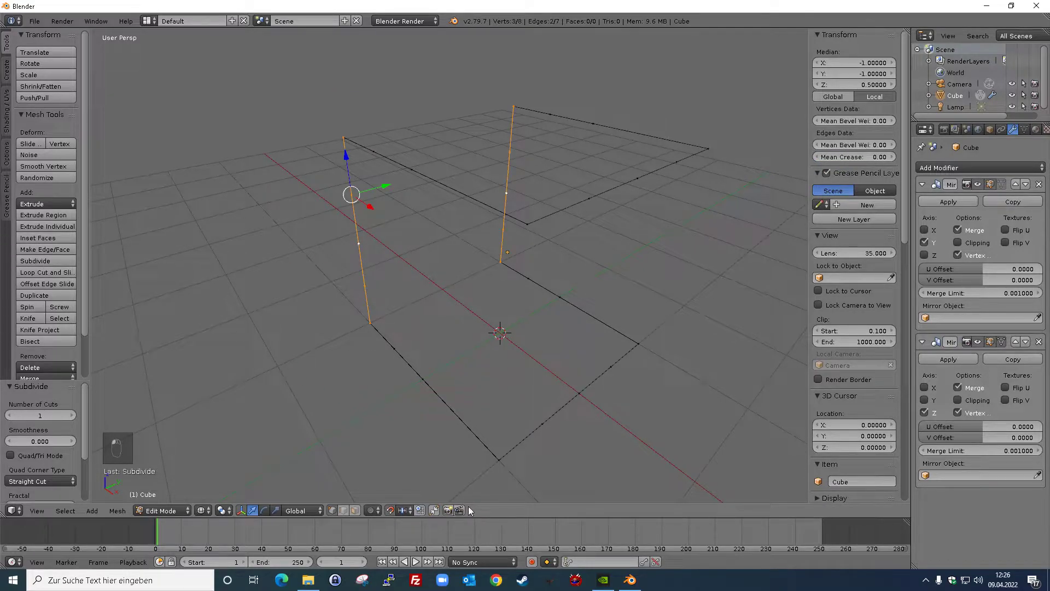
- From top ortho view, bevel the frame's corner vertices into smooth rounded bends
{"action": "middle_click", "coordinate": [472, 511]}
{"action": "key", "text": "KP_7"}
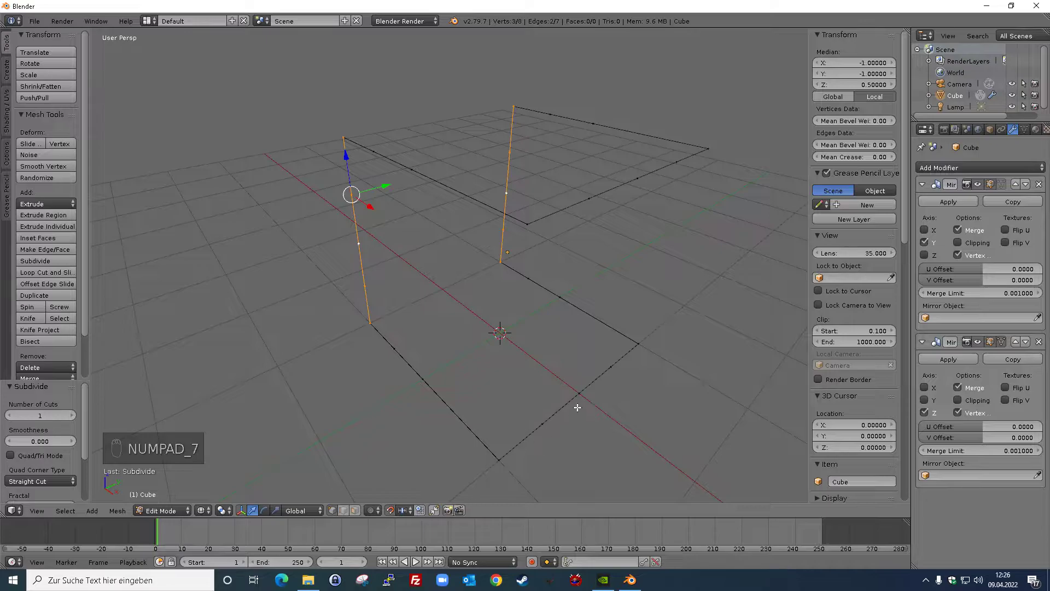
{"action": "key", "text": "KP_7"}
{"action": "key", "text": "KP_5"}
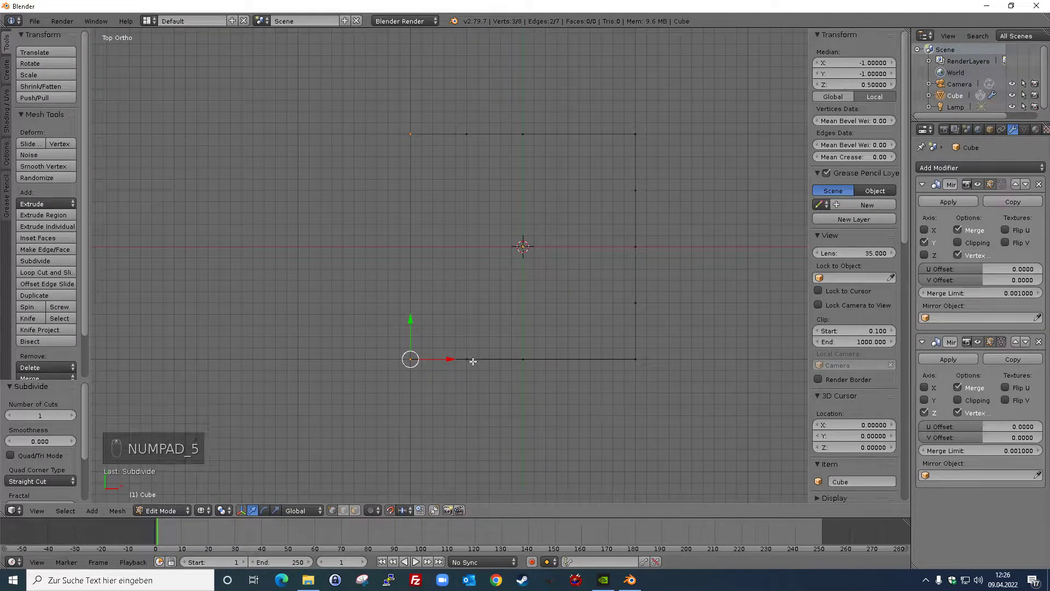
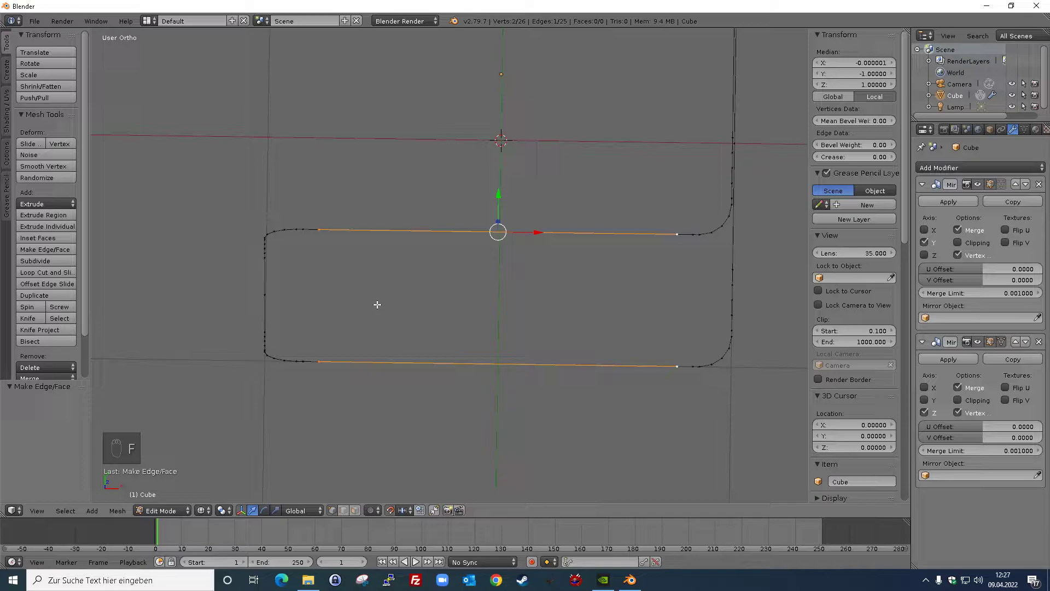
- Apply both Mirror modifiers in Object Mode so the frame becomes real 100-vertex geometry
{"action": "key", "text": "a"}
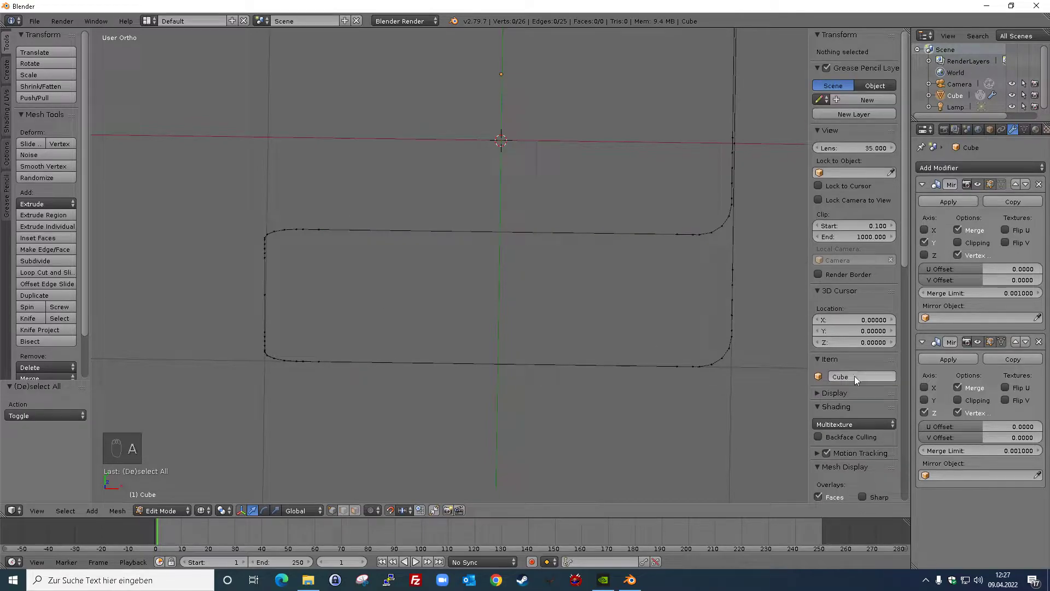
{"action": "key", "text": "Tab"}
{"action": "left_click_drag", "start_coordinate": [939, 203], "coordinate": [949, 209]}
{"action": "key", "text": "Tab"}
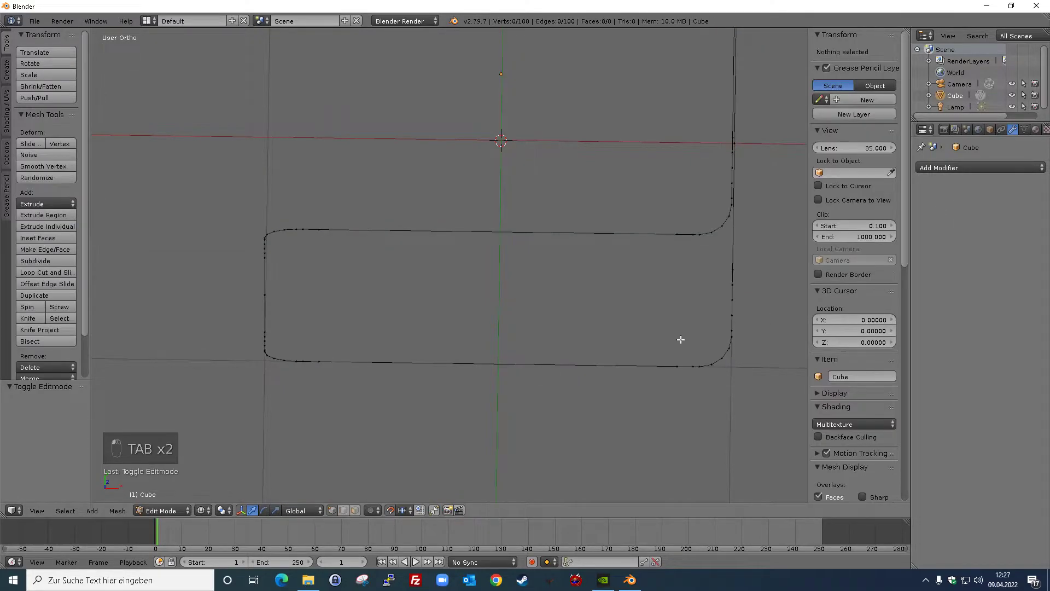
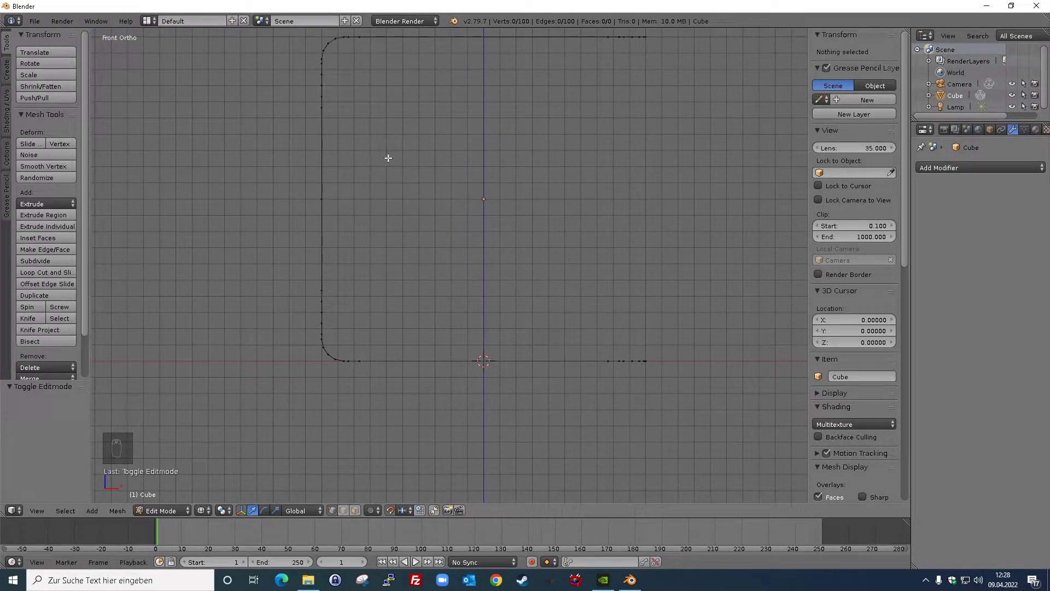
- Delete the straight left vertical leg and bridge its open ends with new edges
{"action": "key", "text": "b"}
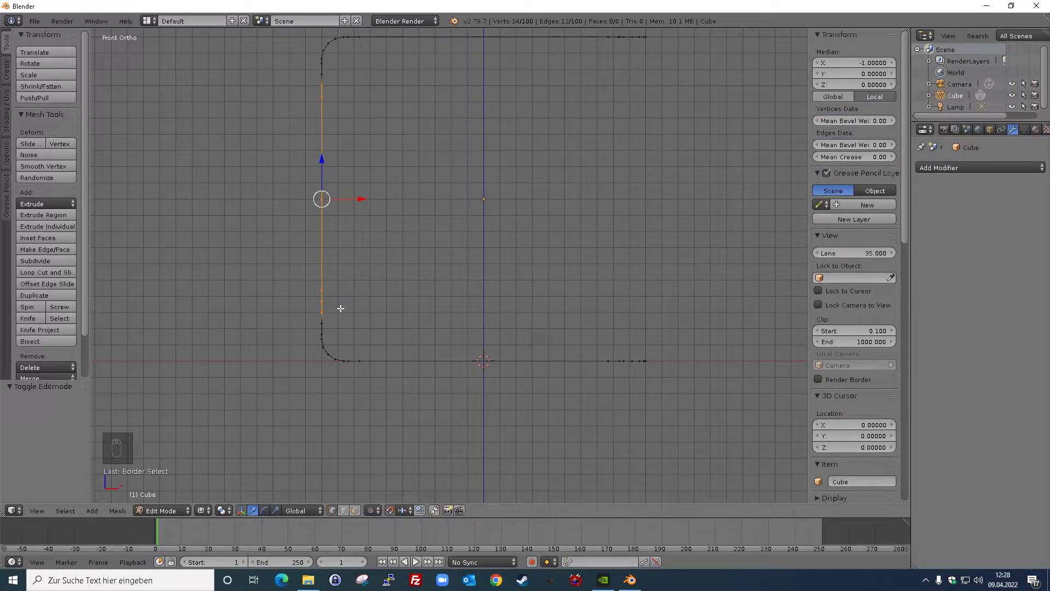
{"action": "key", "text": "x"}
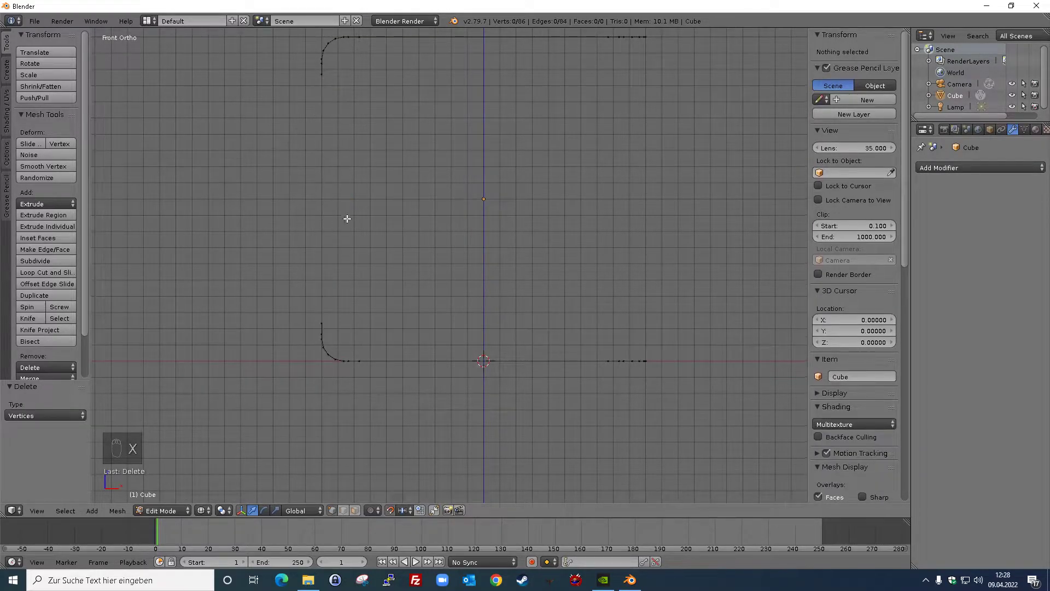
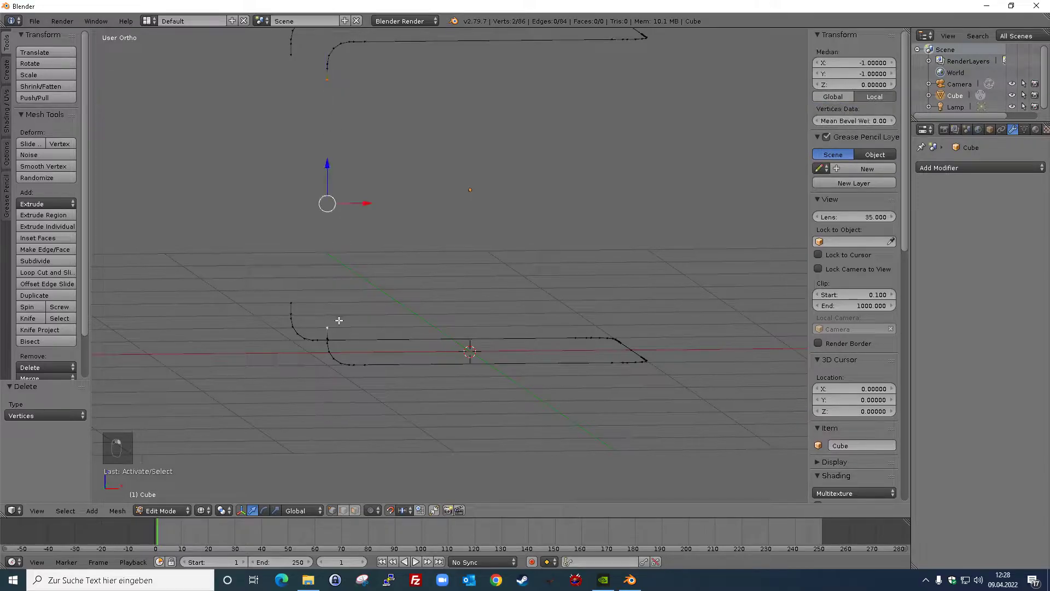
{"action": "key", "text": "f"}
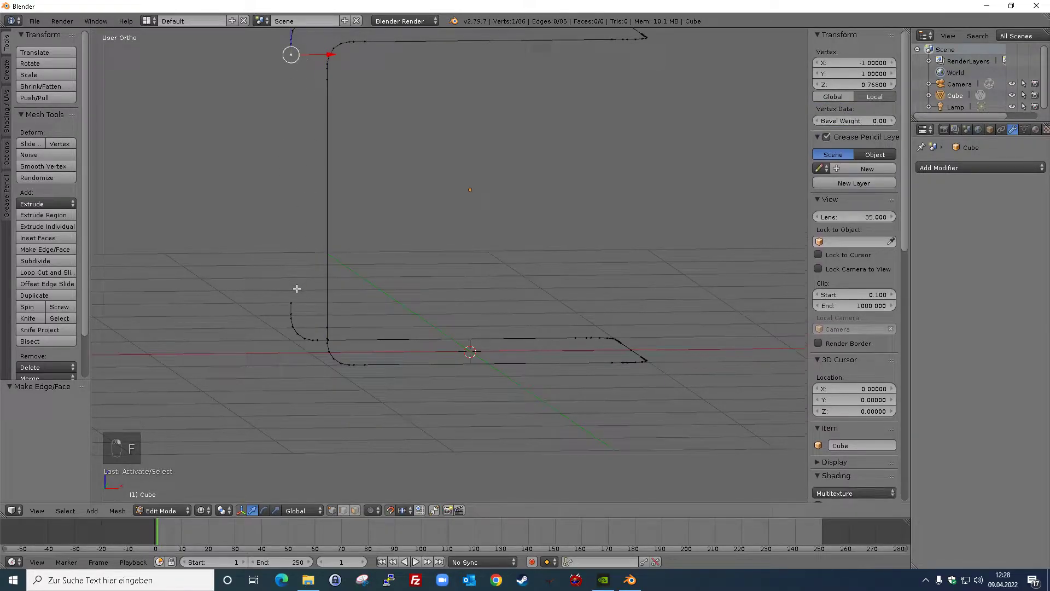
{"action": "key", "text": "f"}
- From top view, delete the right-side middle vertices and join the gap into a continuous loop
{"action": "key", "text": "KP_7"}
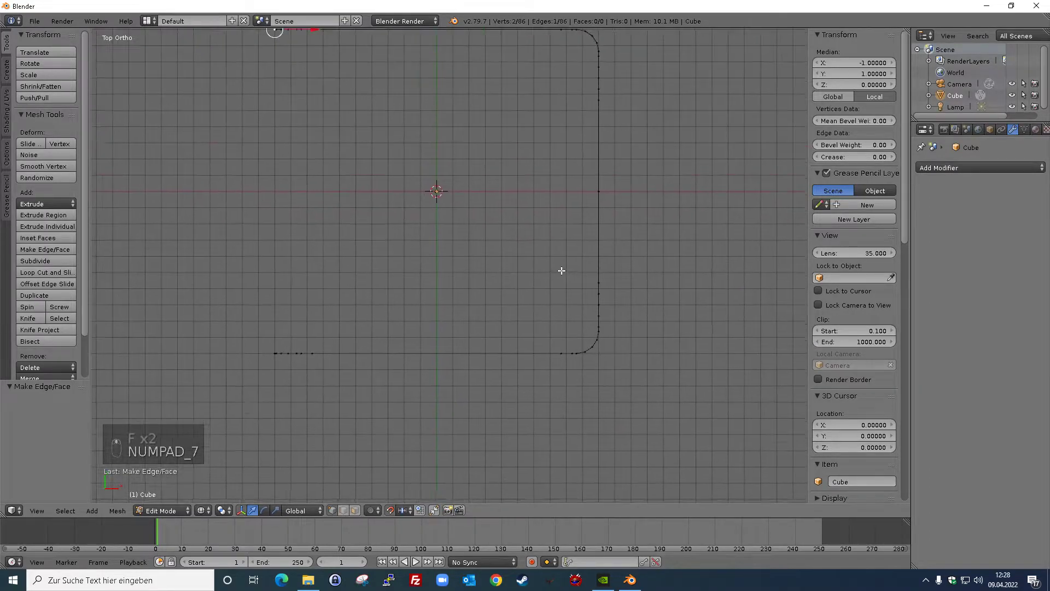
{"action": "key", "text": "b"}
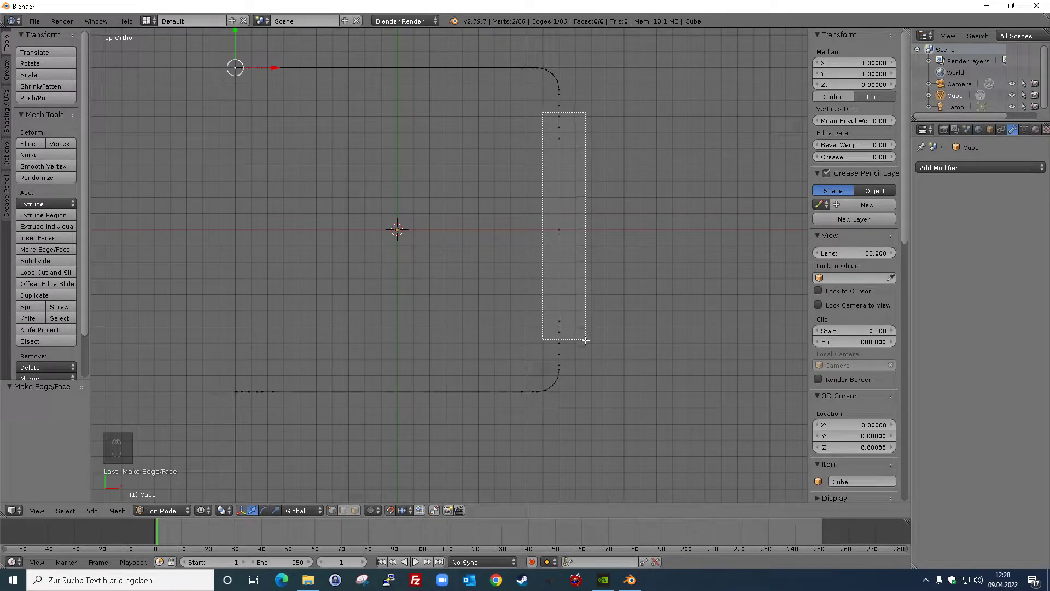
{"action": "key", "text": "x"}
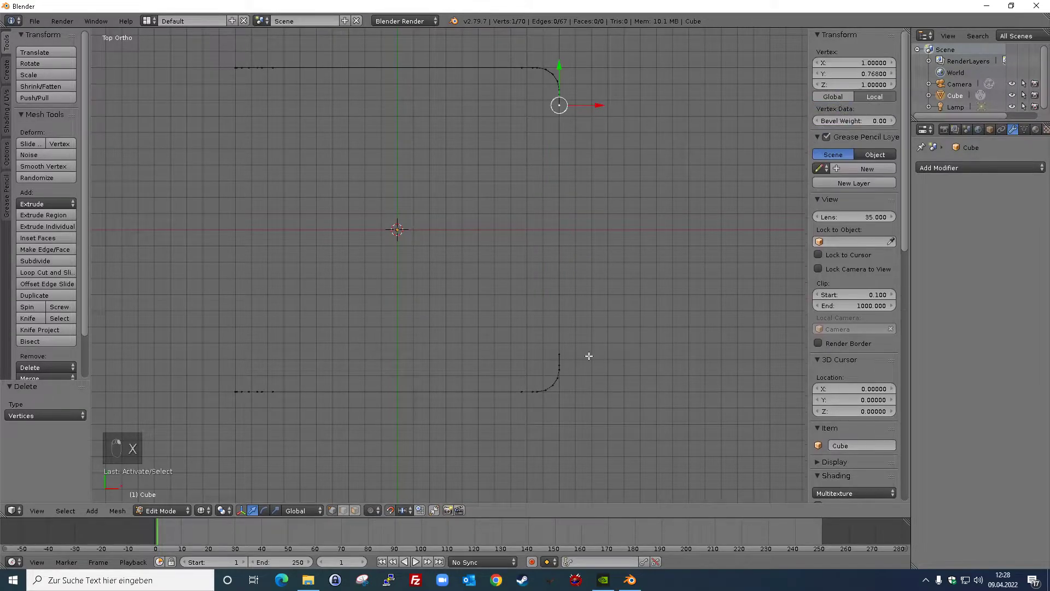
{"action": "key", "text": "f"}
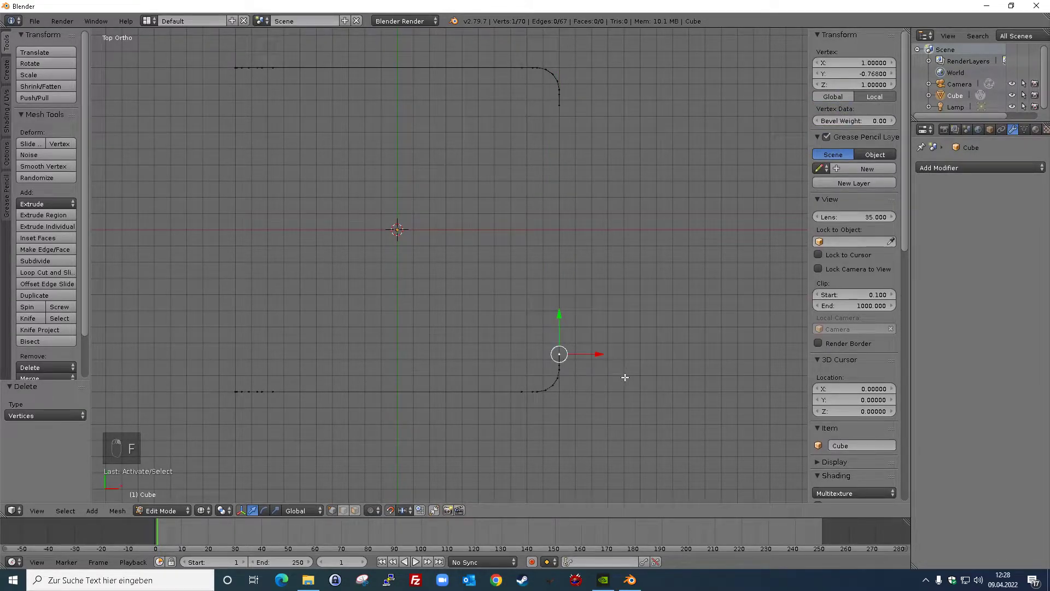
{"action": "key", "text": "f"}
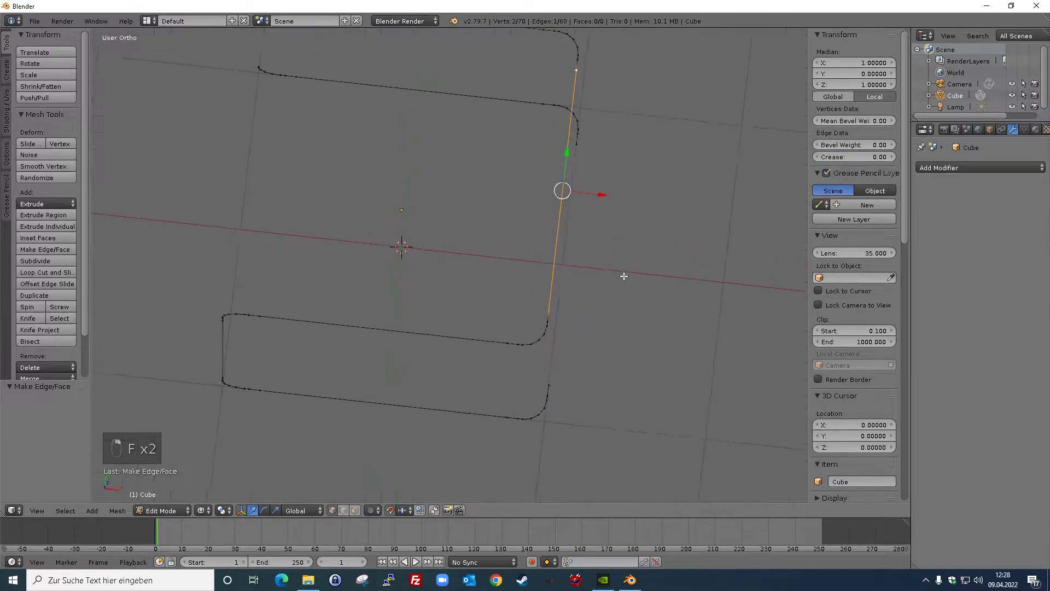
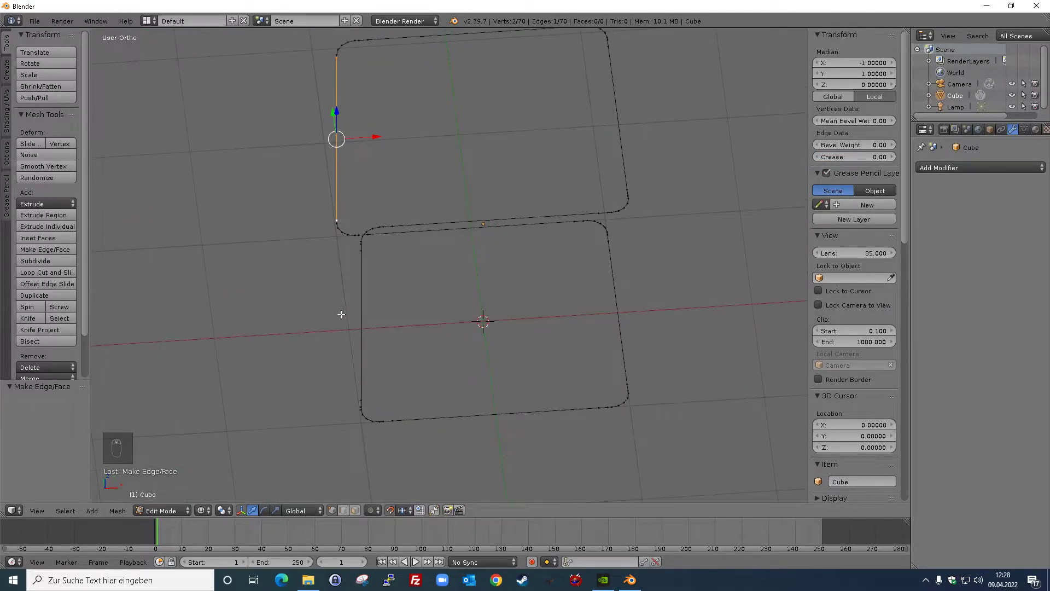
- Skin the whole outline and shrink the radius so it becomes a thin solid tube
{"action": "key", "text": "a"}
{"action": "key", "text": "a"}
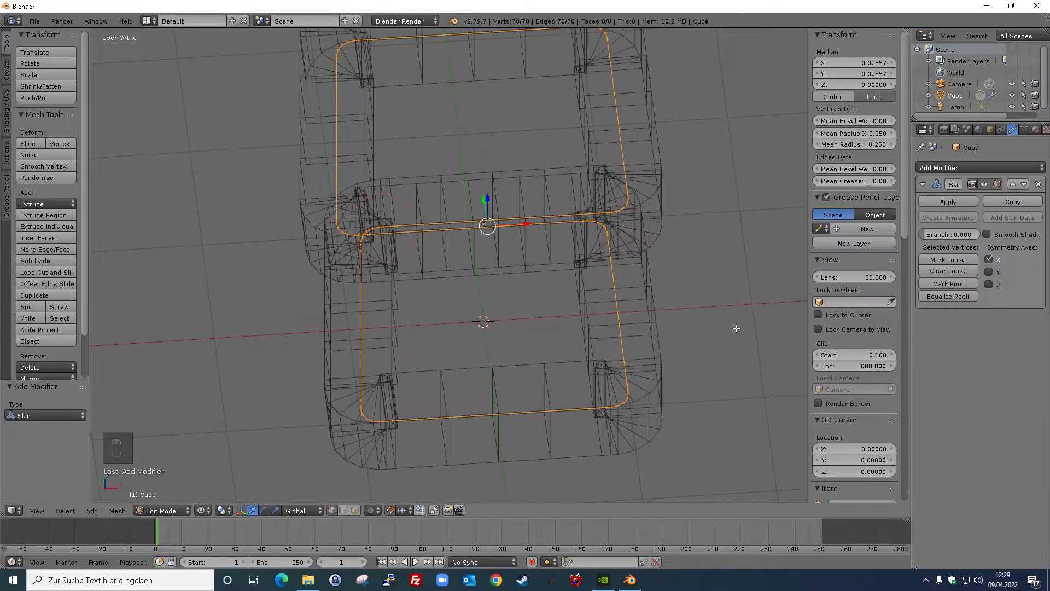
{"action": "key", "text": "z"}
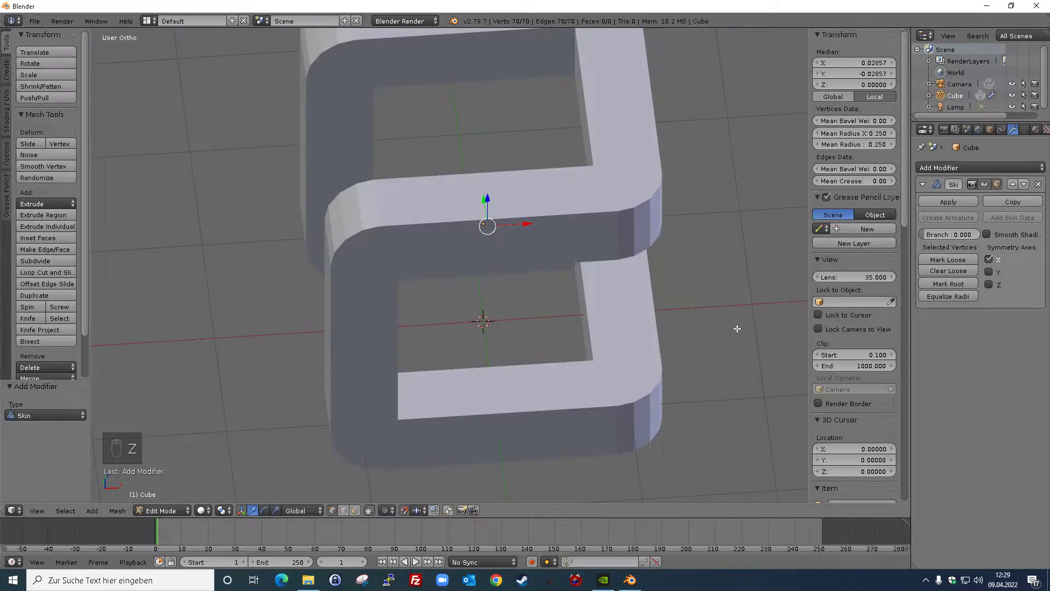
{"action": "key", "text": "ctrl+a"}
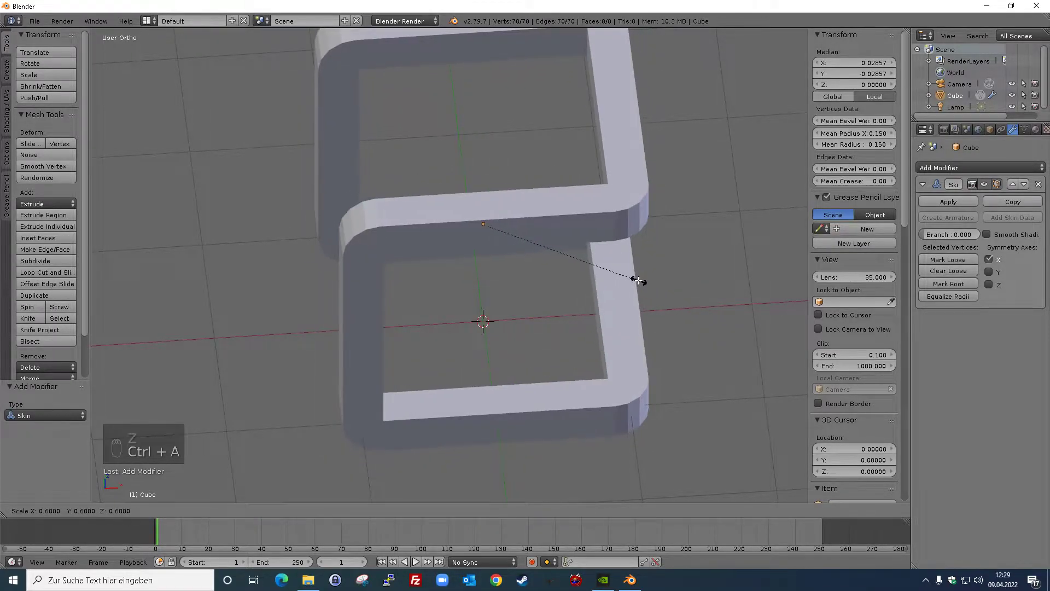
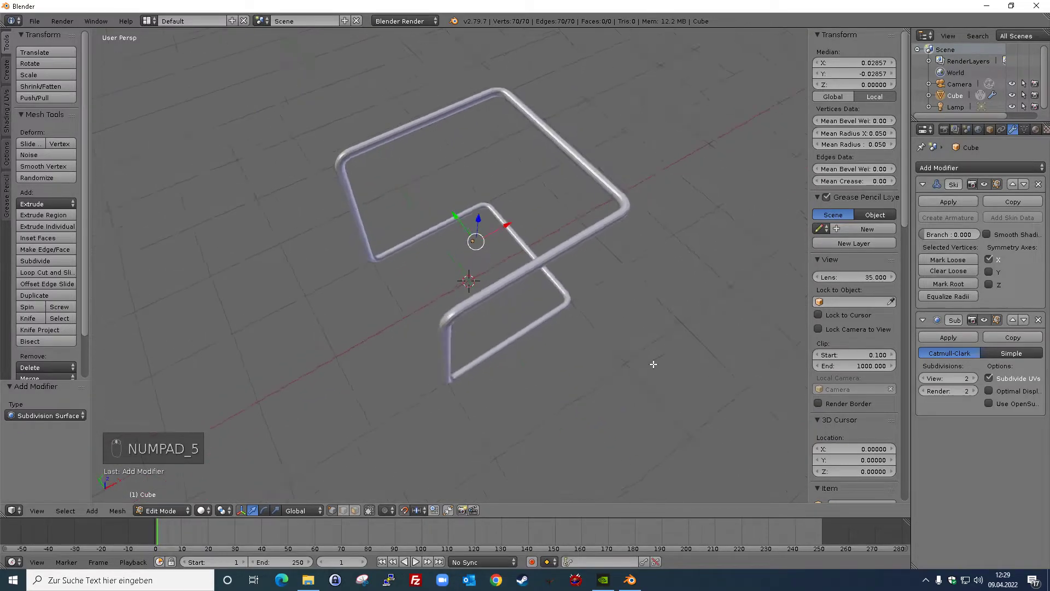
- Smooth the tube with Subdivision Surface, name it Stand, and add a new cube
{"action": "key", "text": "Tab"}
{"action": "left_click_drag", "start_coordinate": [660, 374], "coordinate": [961, 96]}
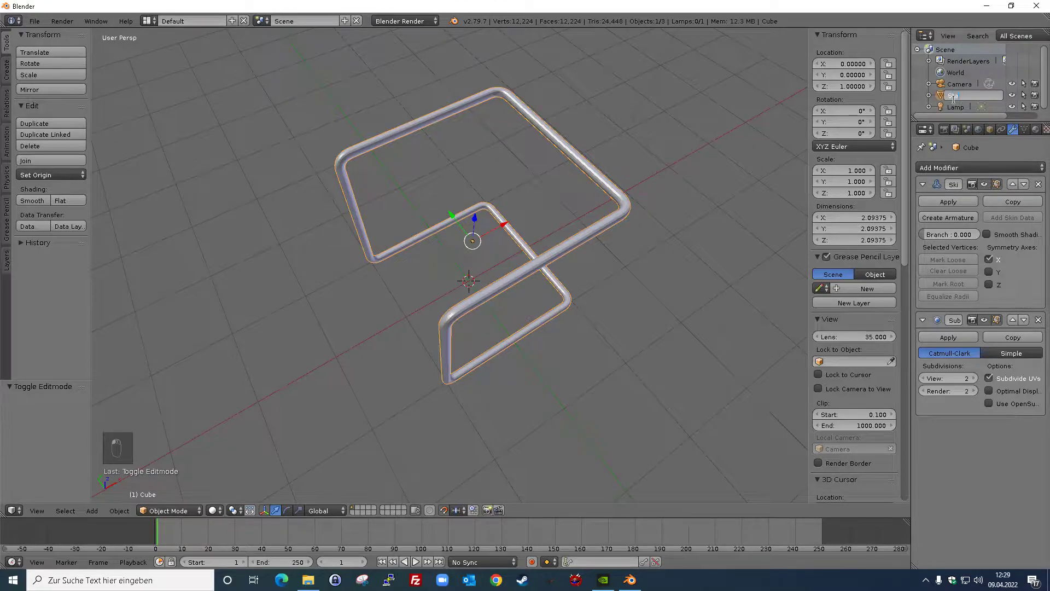
{"action": "middle_click", "coordinate": [959, 104]}
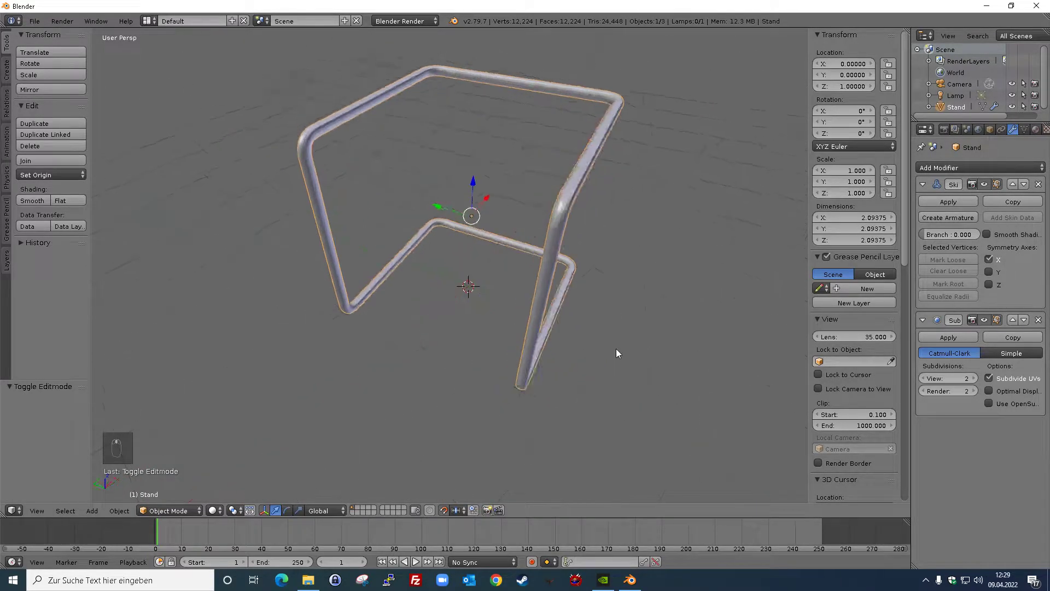
{"action": "key", "text": "a"}
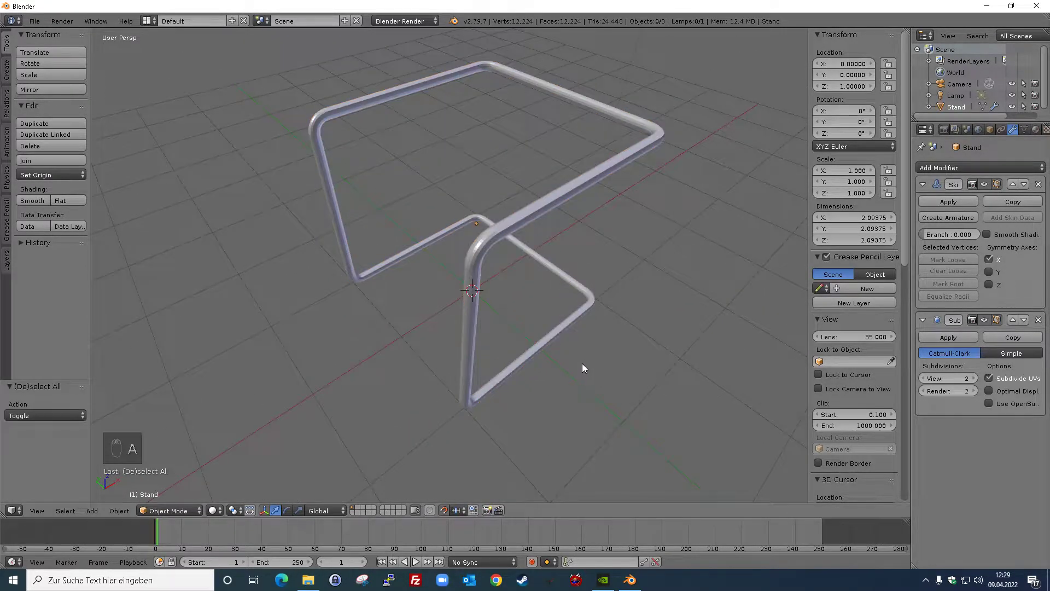
{"action": "key", "text": "shift+a"}
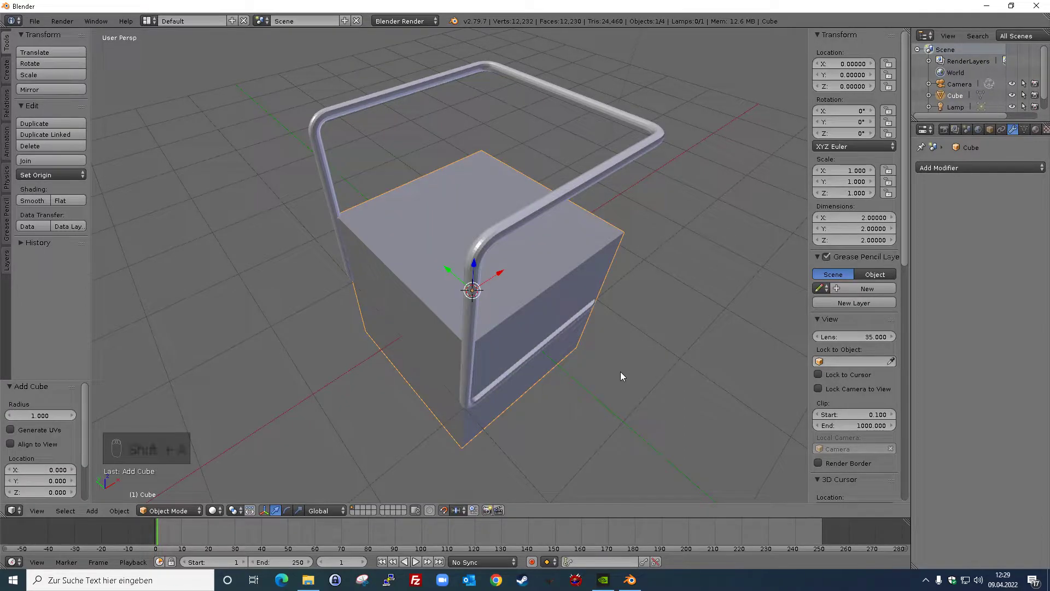
- In side wireframe view, scale the cube on Z into a thin tabletop slab
{"action": "key", "text": "KP_7"}
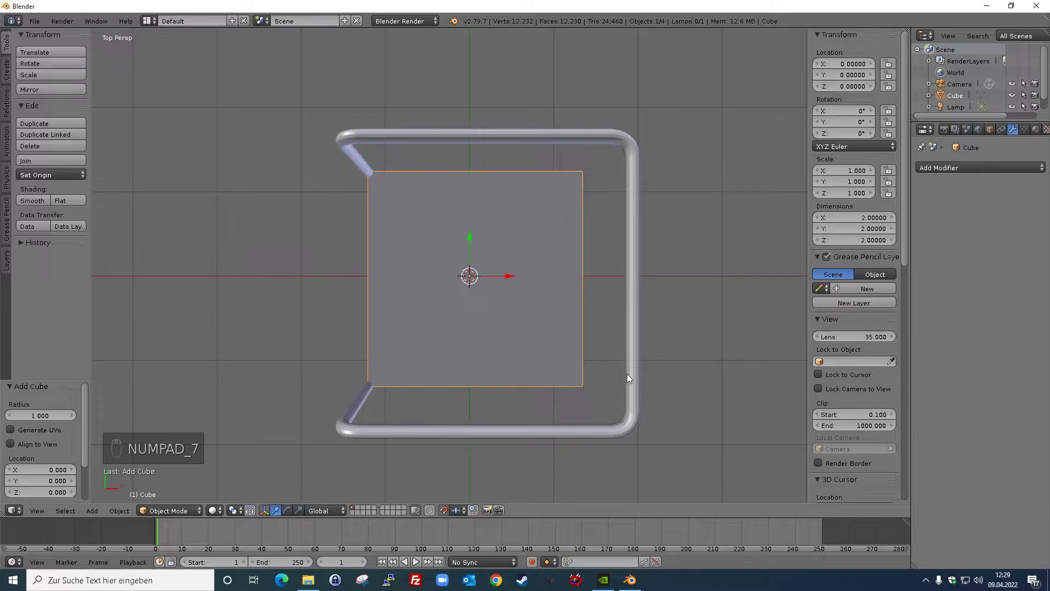
{"action": "key", "text": "KP_5"}
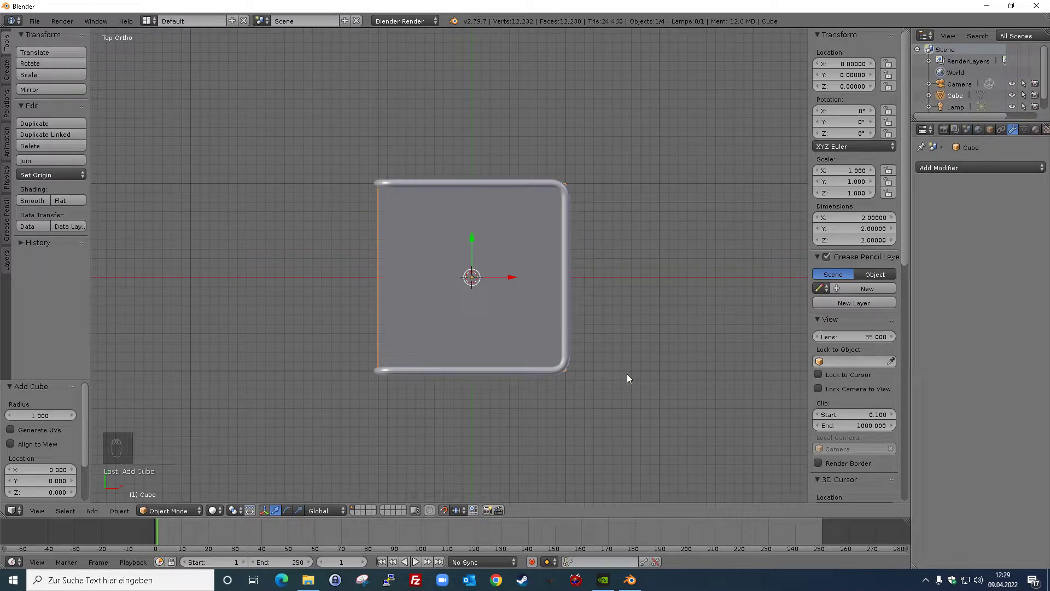
{"action": "key", "text": "z"}
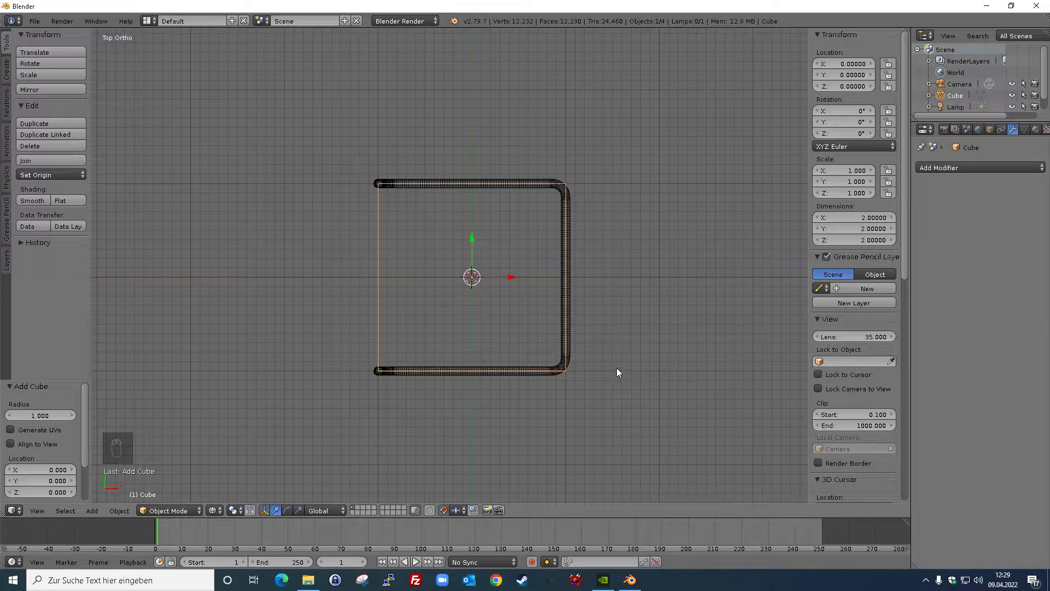
{"action": "key", "text": "KP_3"}
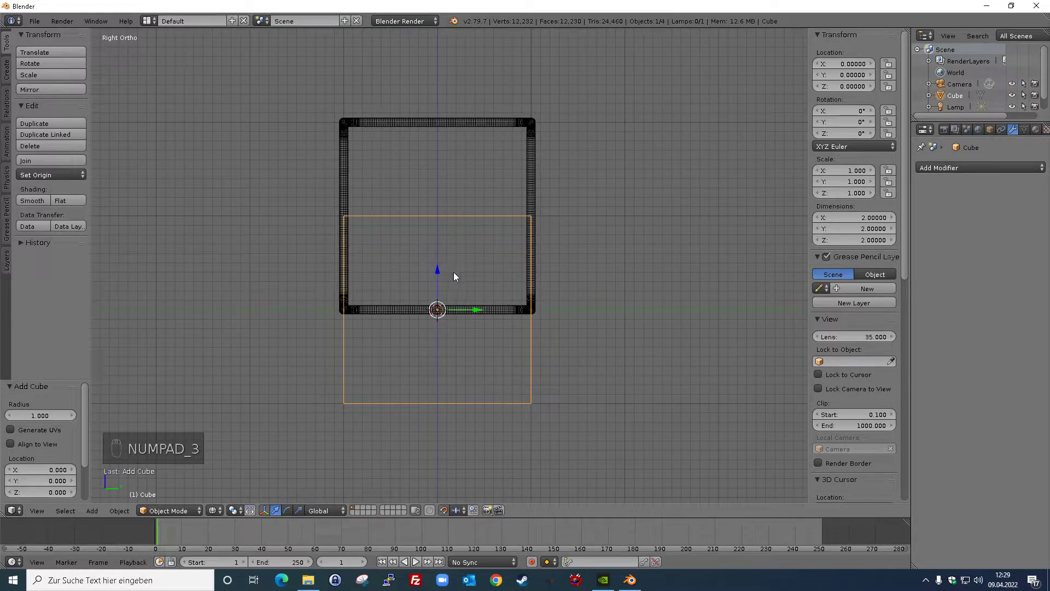
{"action": "key", "text": "s"}
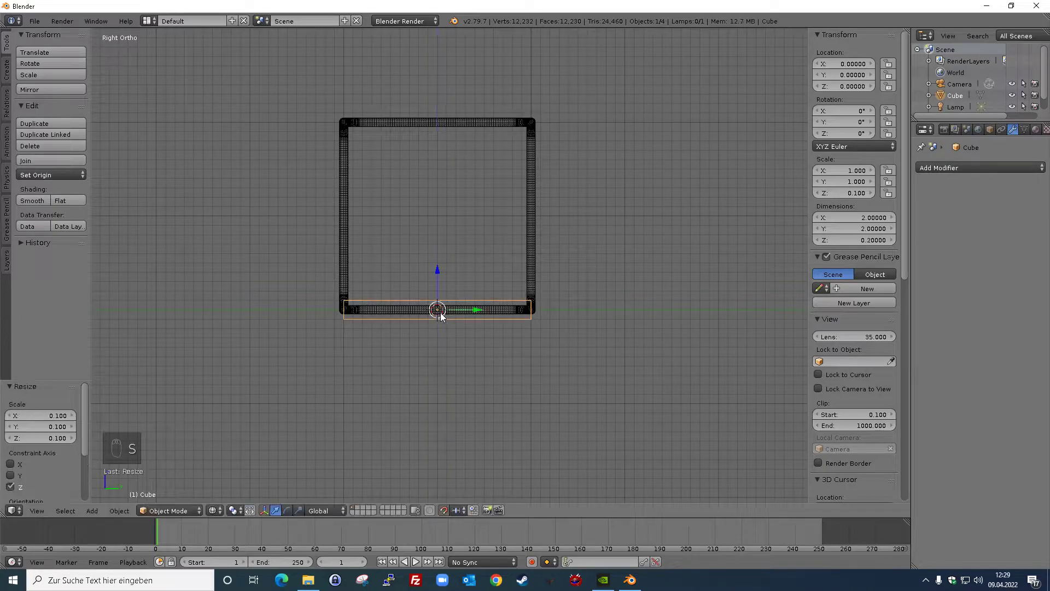
{"action": "left_click_drag", "start_coordinate": [446, 514], "coordinate": [521, 412]}
{"action": "key", "text": "s"}
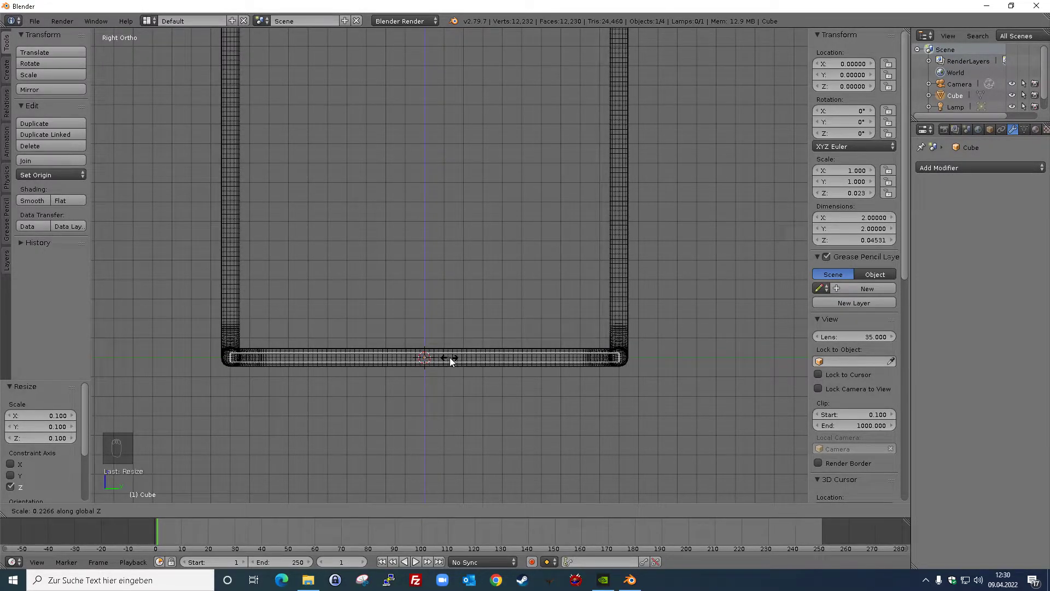
- Raise the slab up to the top bar of the Stand frame
{"action": "left_click_drag", "start_coordinate": [429, 320], "coordinate": [456, 206]}
{"action": "middle_click", "coordinate": [447, 141]}
{"action": "left_click_drag", "start_coordinate": [456, 206], "coordinate": [455, 234]}
{"action": "left_click_drag", "start_coordinate": [455, 234], "coordinate": [456, 277]}
{"action": "left_click_drag", "start_coordinate": [456, 277], "coordinate": [440, 313]}
{"action": "left_click_drag", "start_coordinate": [440, 314], "coordinate": [457, 116]}
{"action": "key", "text": "KP_7"}
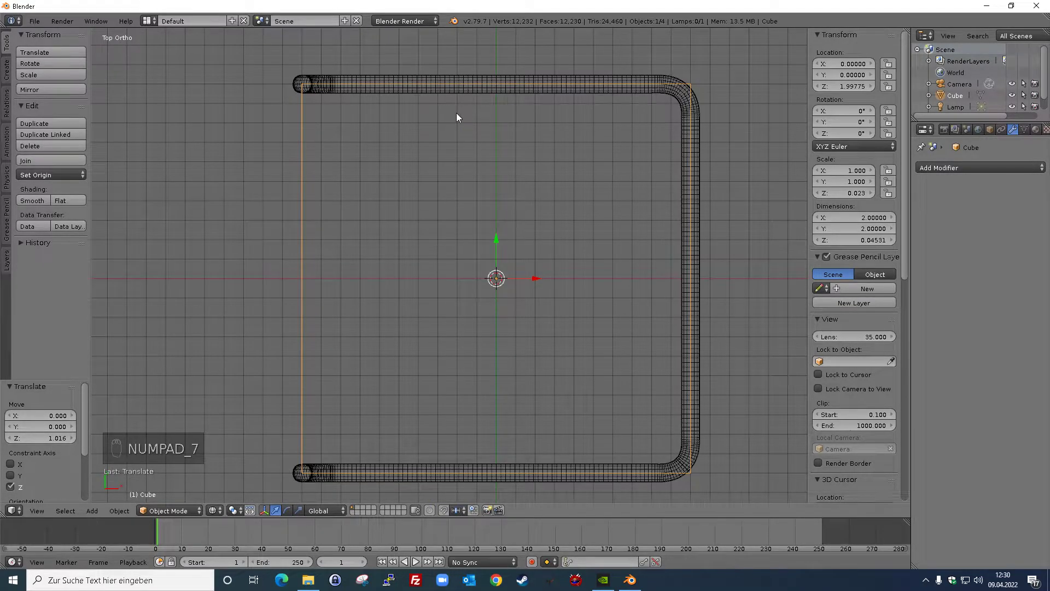
{"action": "key", "text": "KP_1"}
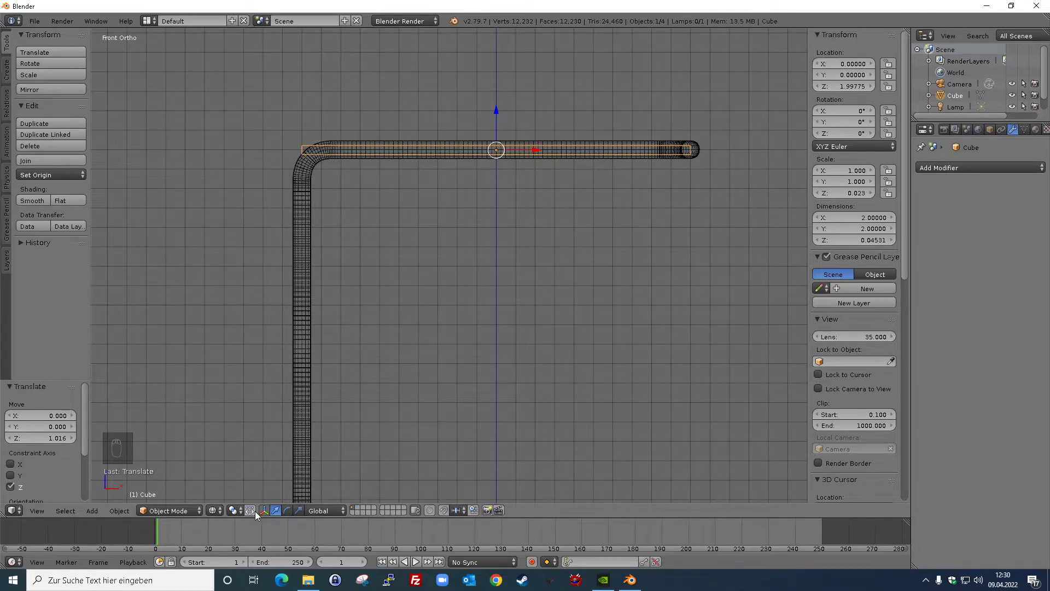
- Move and scale the slab's edge vertices so the tabletop fits inside the upper tubes
{"action": "key", "text": "Tab"}
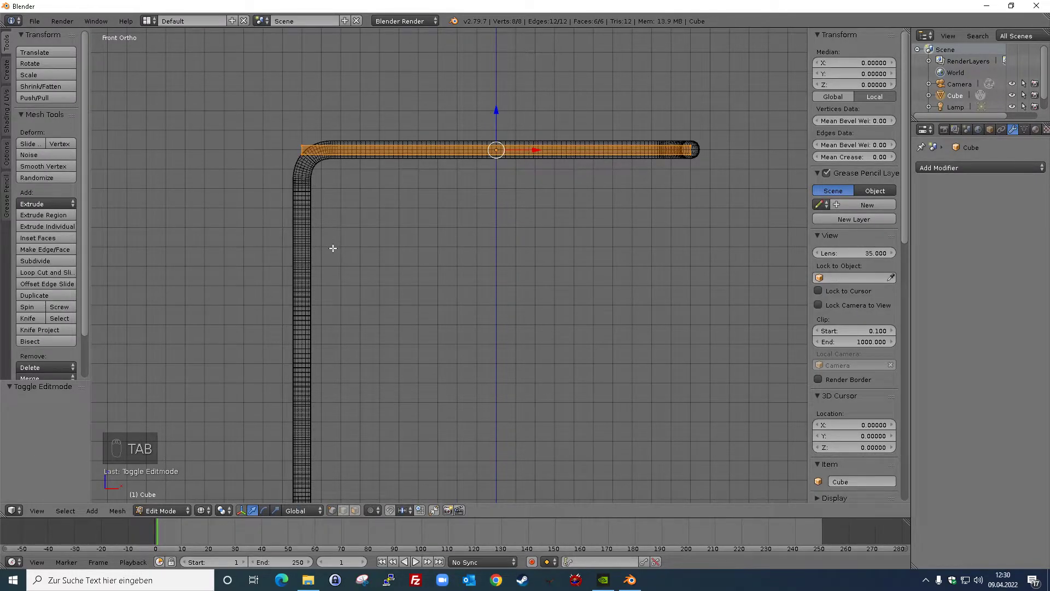
{"action": "key", "text": "a"}
{"action": "key", "text": "b"}
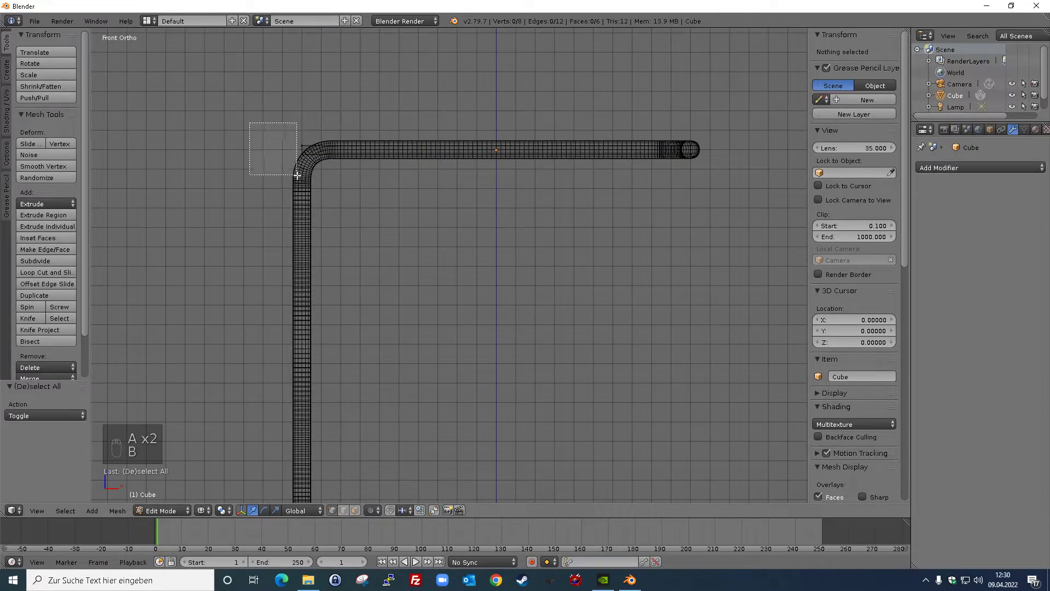
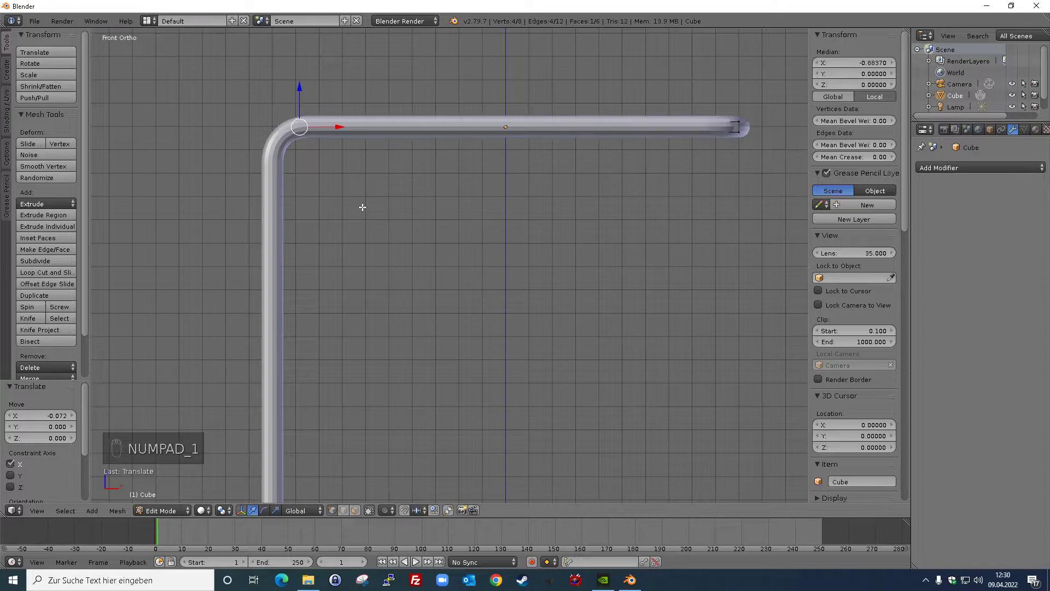
{"action": "key", "text": "KP_3"}
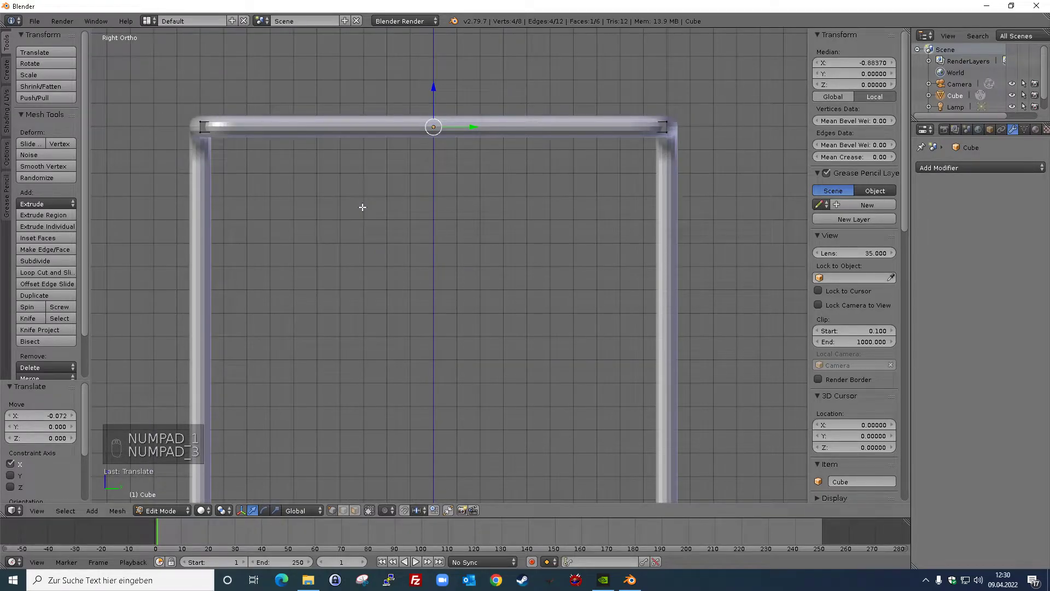
{"action": "key", "text": "z"}
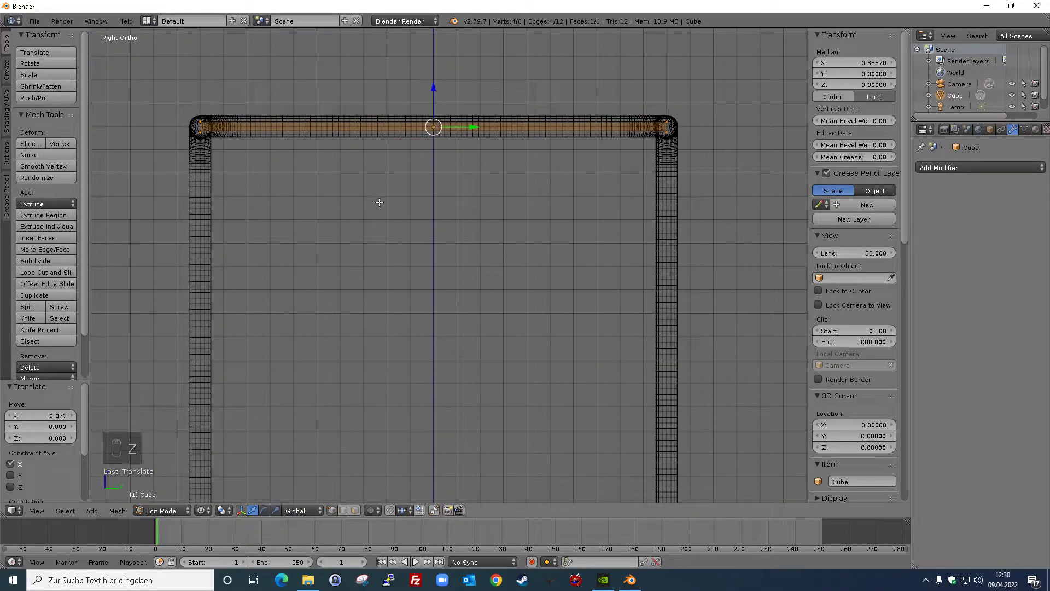
{"action": "key", "text": "s"}
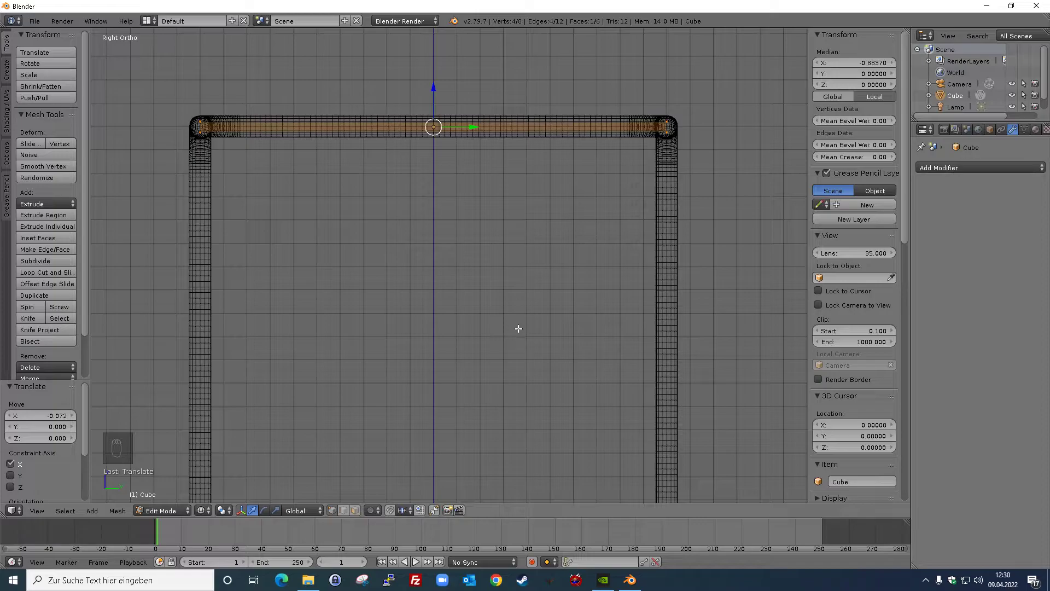
{"action": "key", "text": "s"}
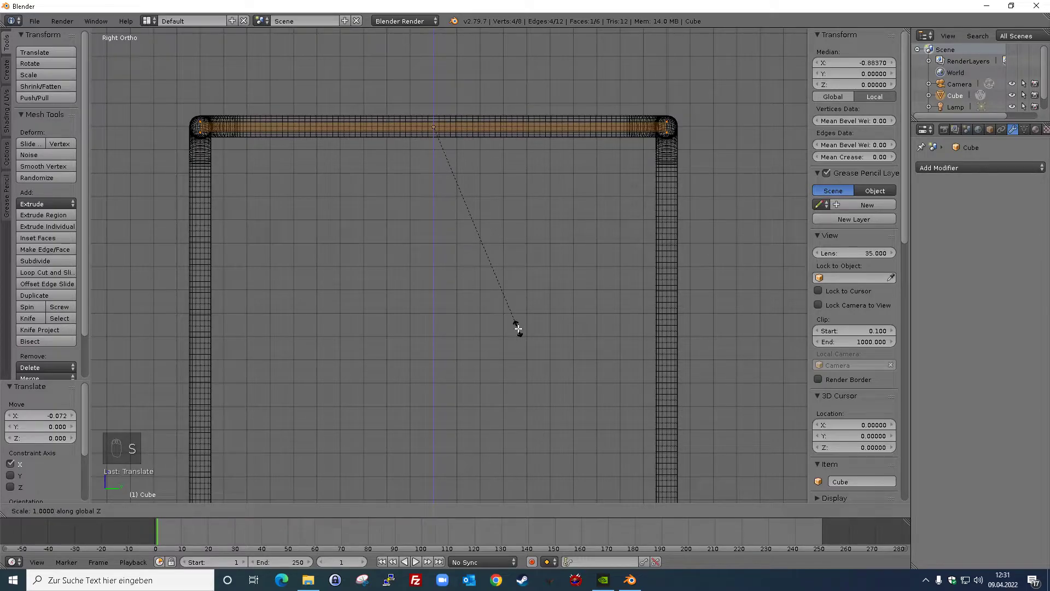
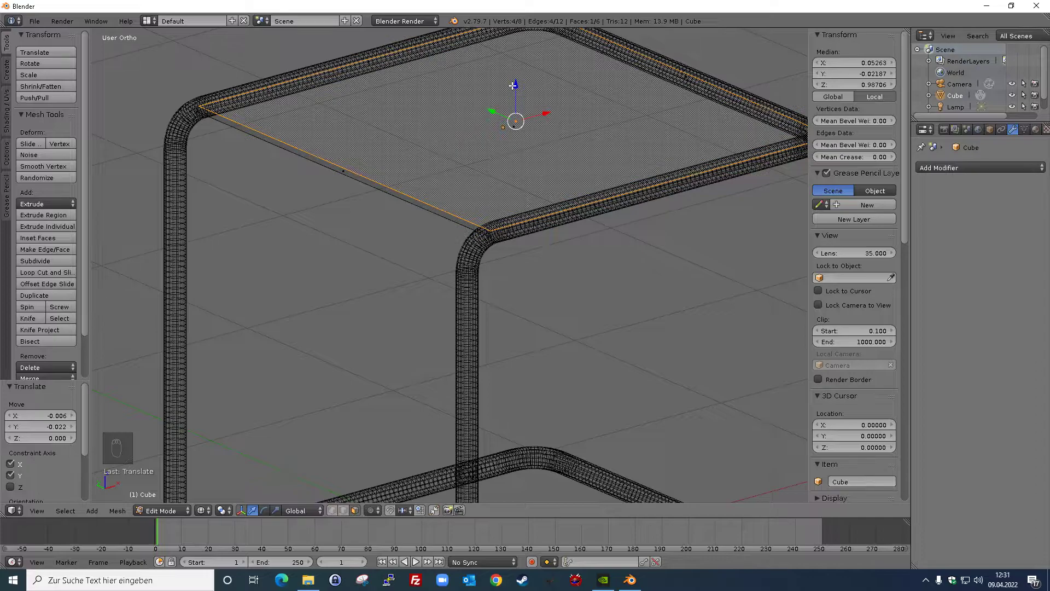
- Raise part of the tabletop slab 0.02 on Z between the top tubes and start a loop cut across it
{"action": "key", "text": "ctrl+z"}
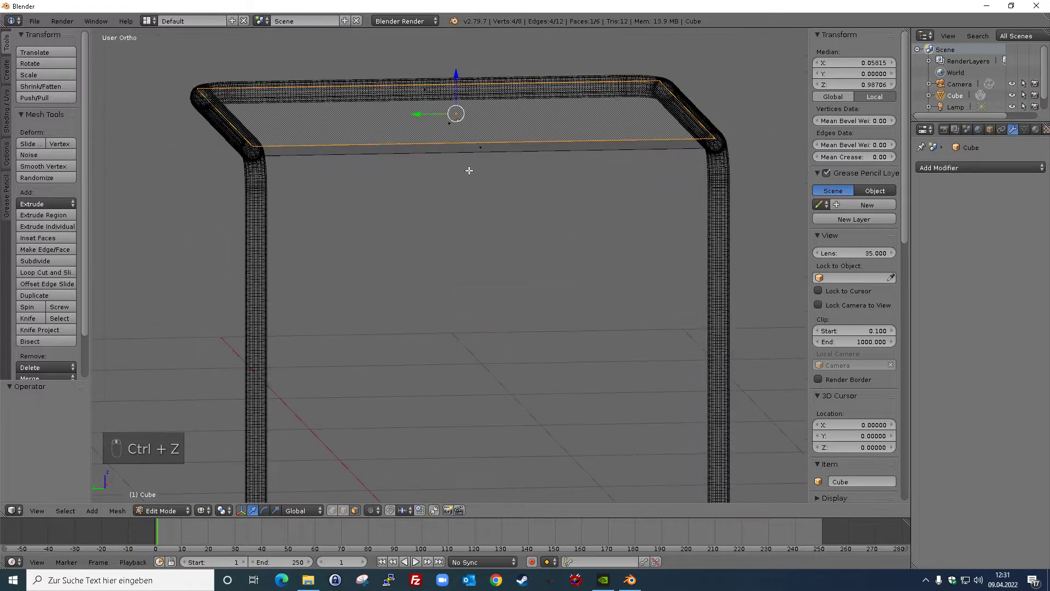
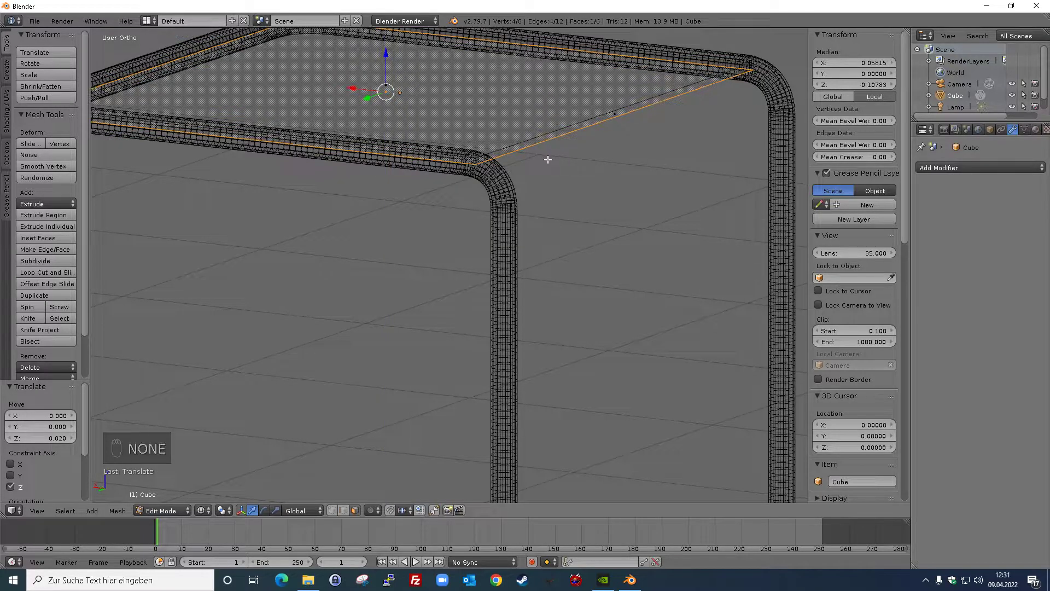
{"action": "key", "text": "a"}
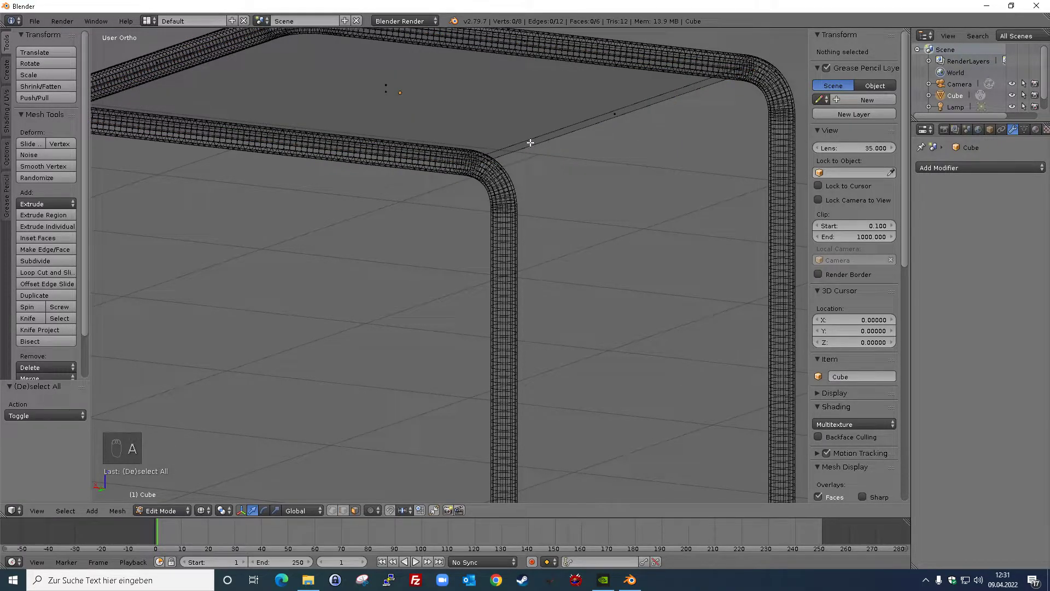
{"action": "key", "text": "ctrl+r"}
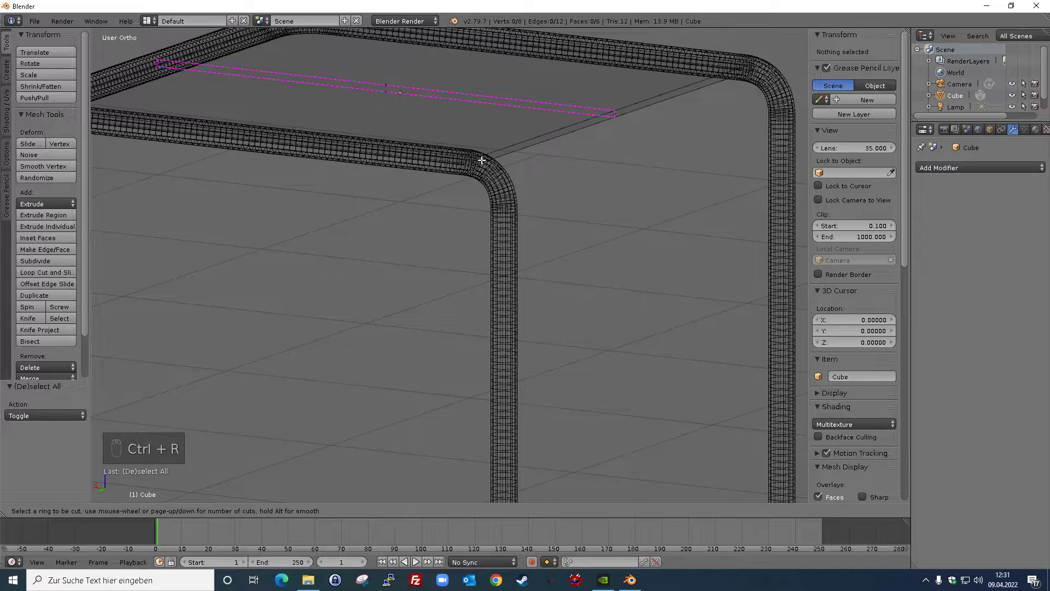
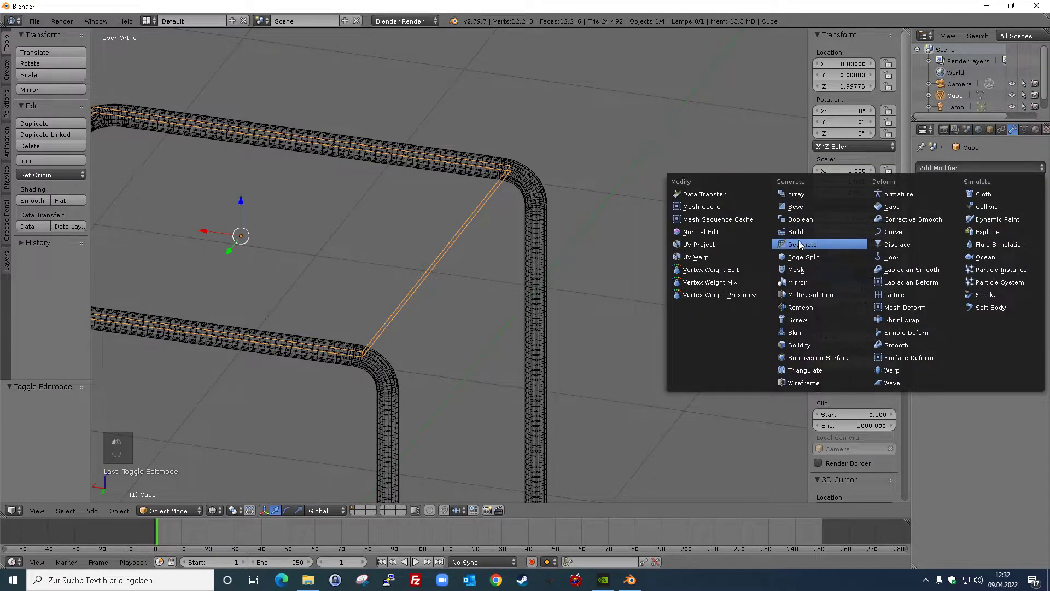
- Give the slab a Boolean Difference modifier using the Stand tube frame as its object
{"action": "left_click_drag", "start_coordinate": [802, 224], "coordinate": [976, 233]}
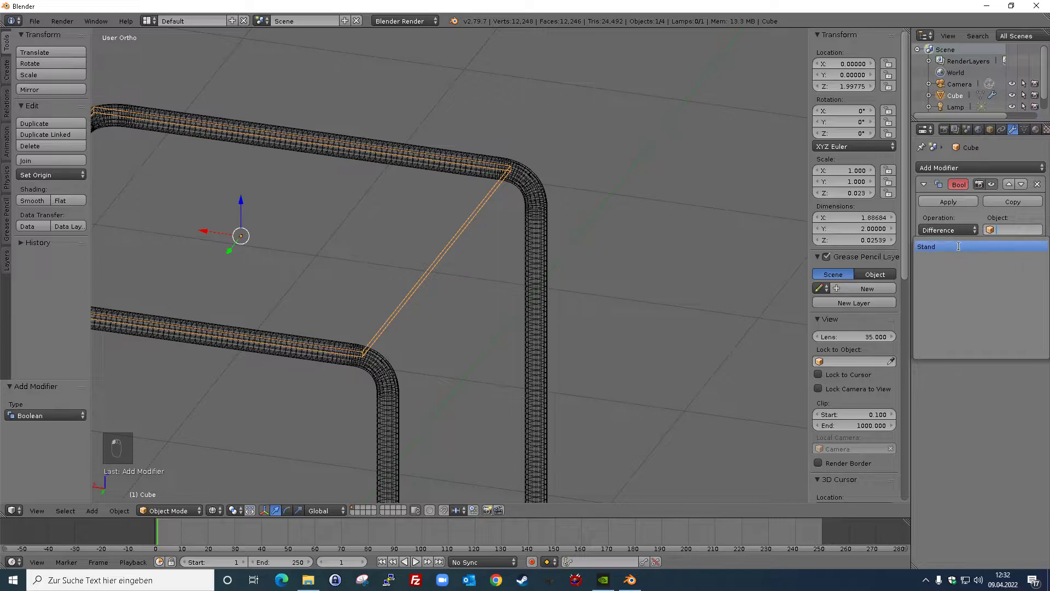
{"action": "left_click_drag", "start_coordinate": [961, 253], "coordinate": [593, 342]}
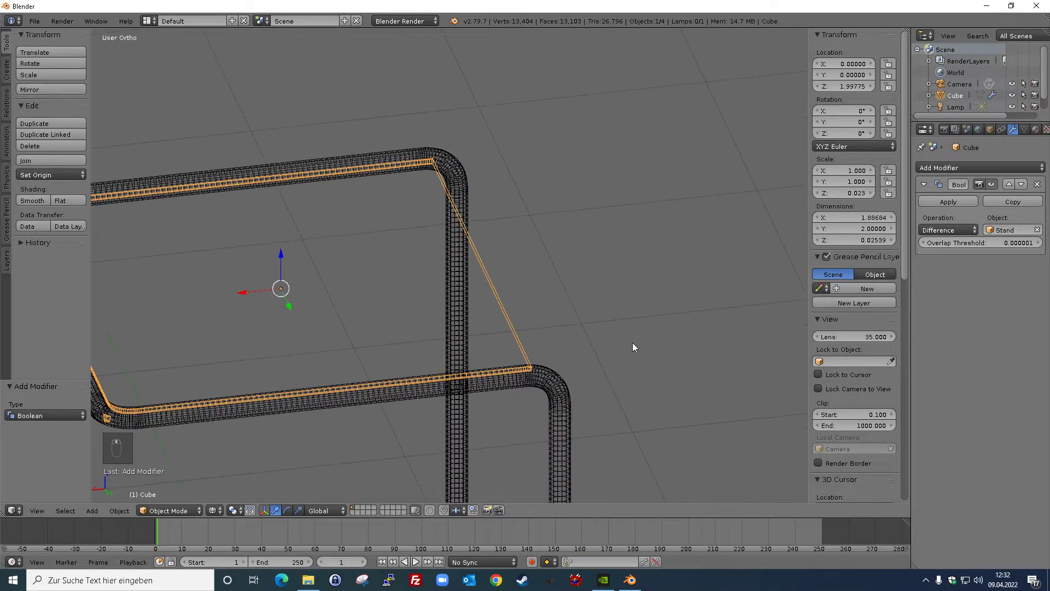
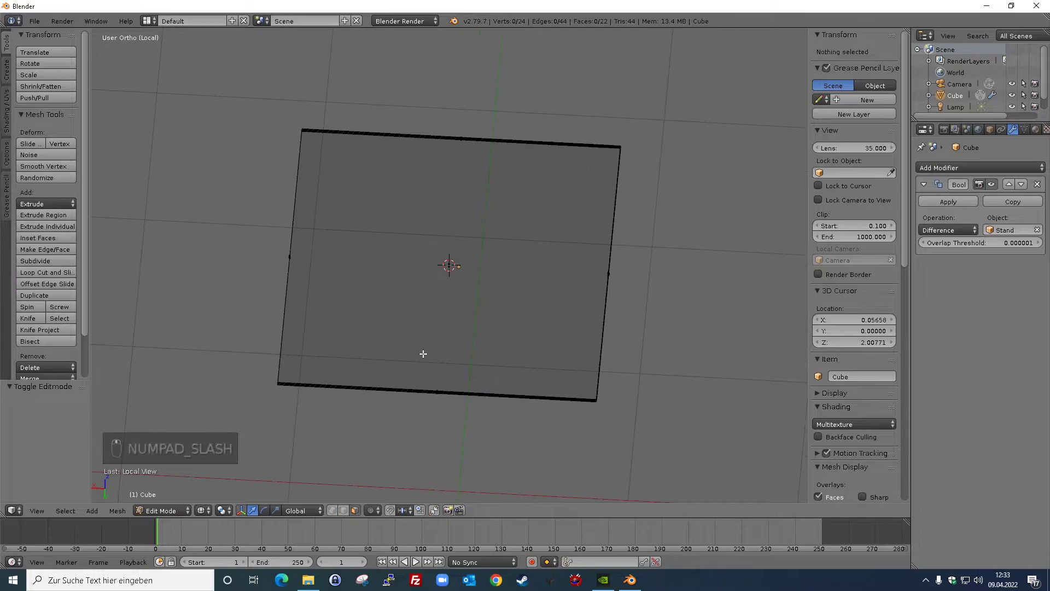
- Apply the Boolean cut to the slab, viewed from the top, and return to editing its geometry
{"action": "key", "text": "KP_7"}
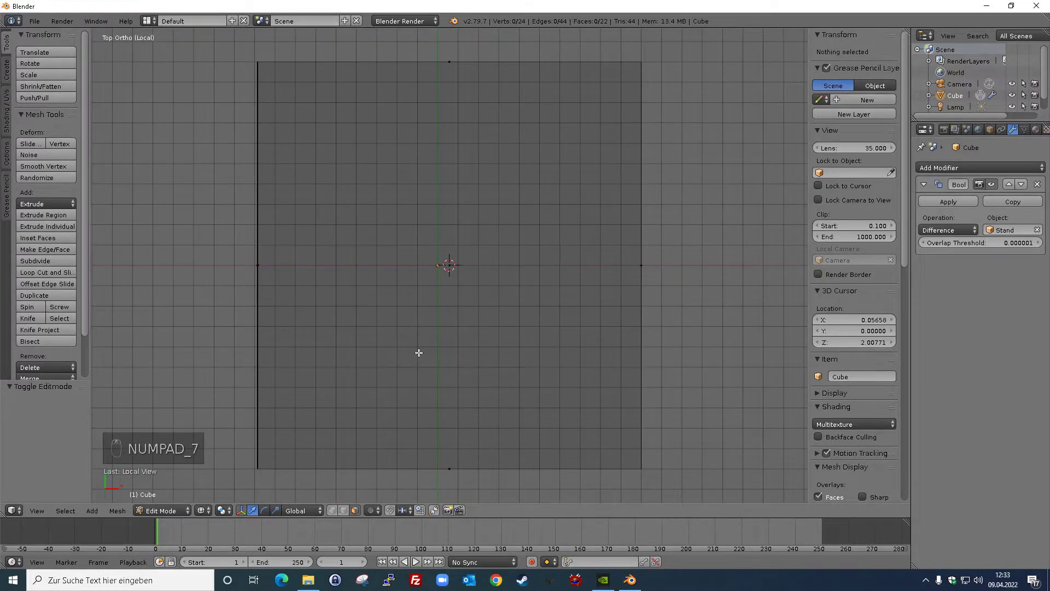
{"action": "key", "text": "Tab"}
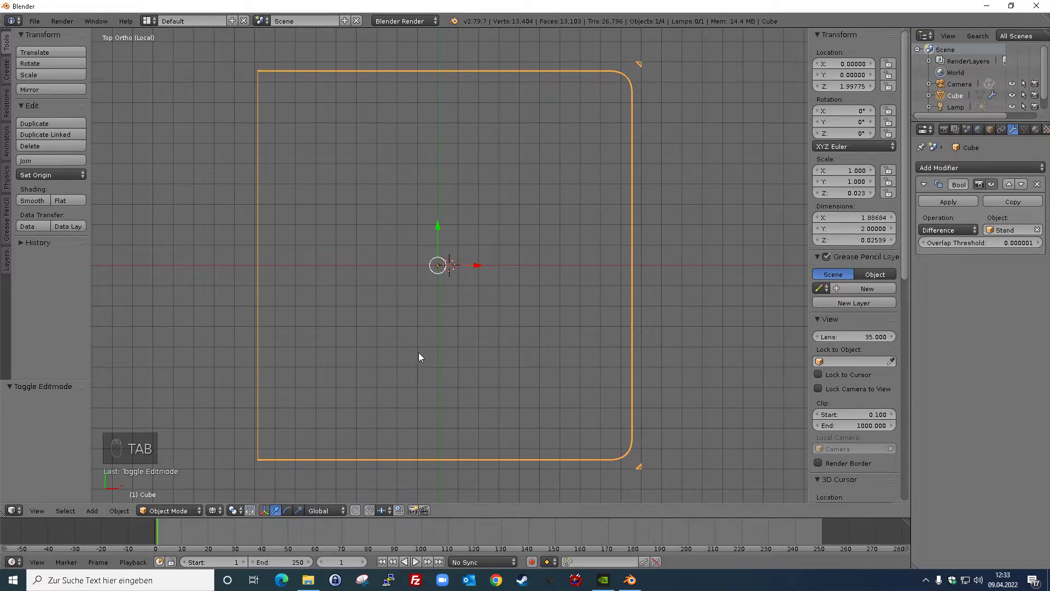
{"action": "key", "text": "Tab"}
{"action": "key", "text": "Tab"}
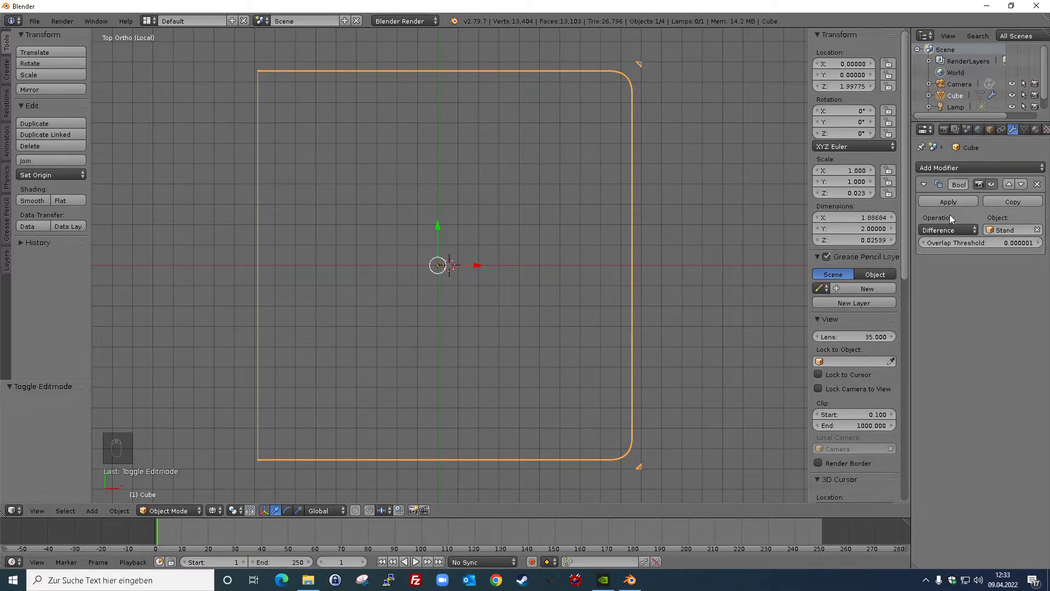
{"action": "left_click_drag", "start_coordinate": [962, 204], "coordinate": [942, 222]}
{"action": "key", "text": "Tab"}
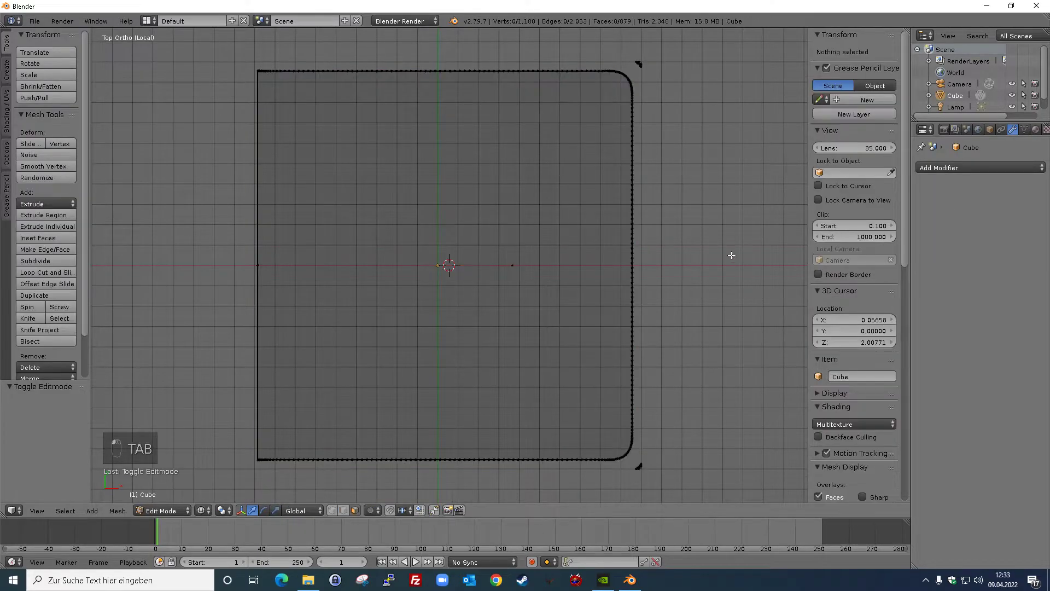
- Delete the stray top and bottom corner fragments outside the rounded slab
{"action": "key", "text": "b"}
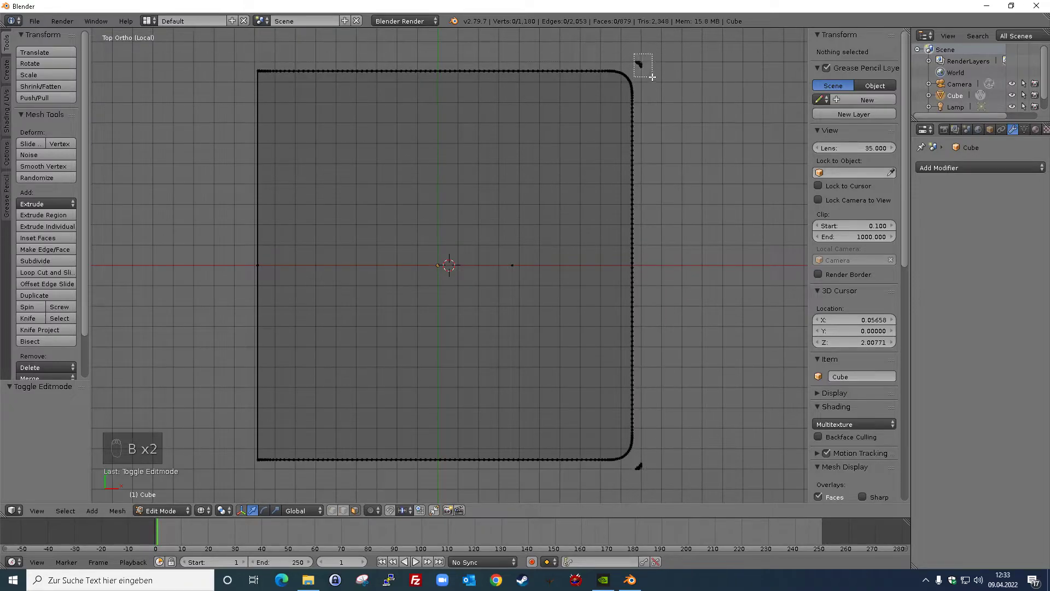
{"action": "key", "text": "x"}
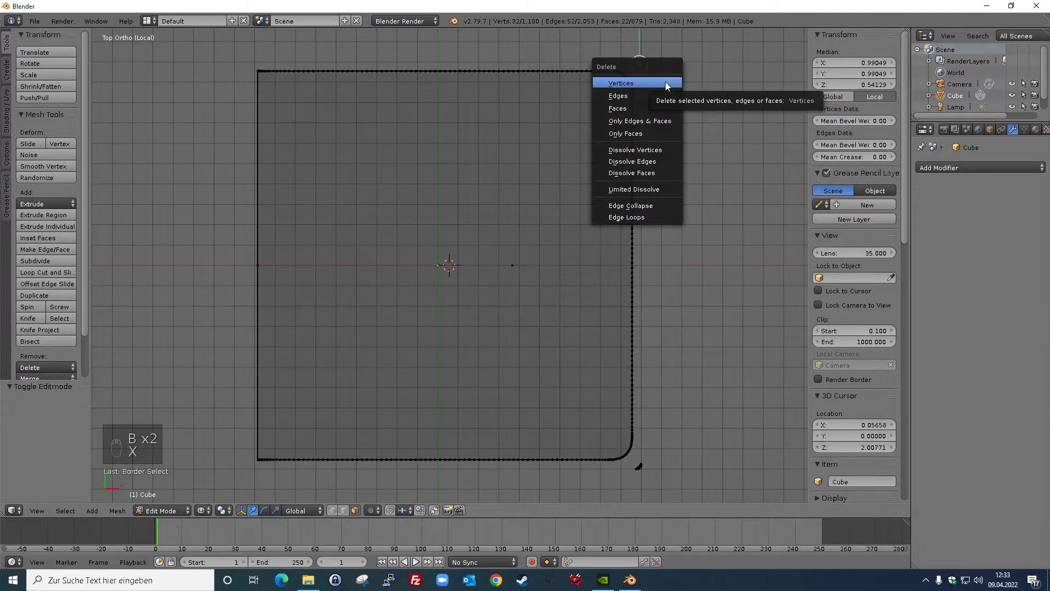
{"action": "key", "text": "b"}
{"action": "key", "text": "x"}
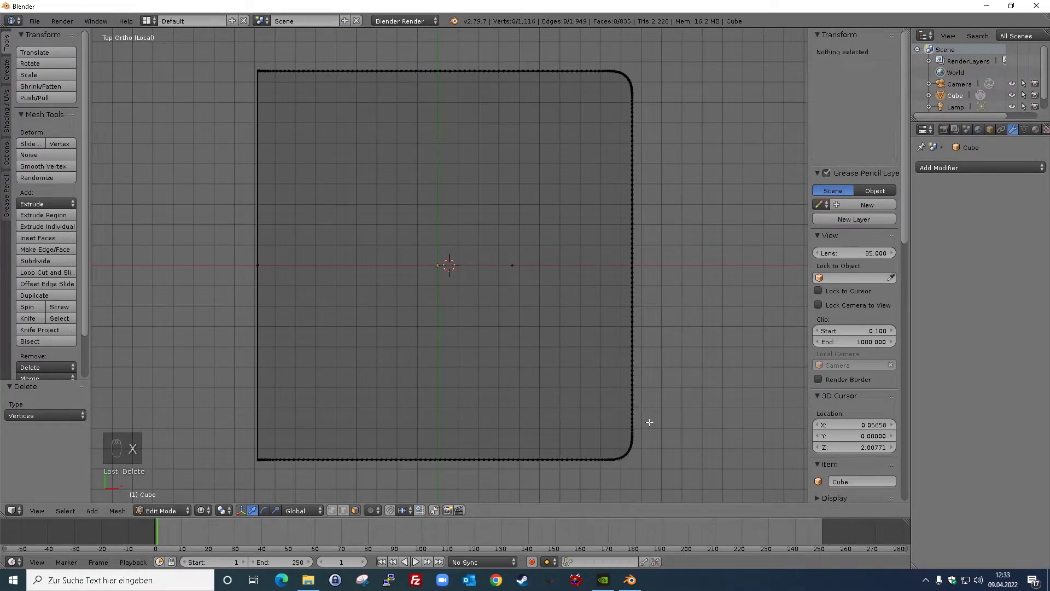
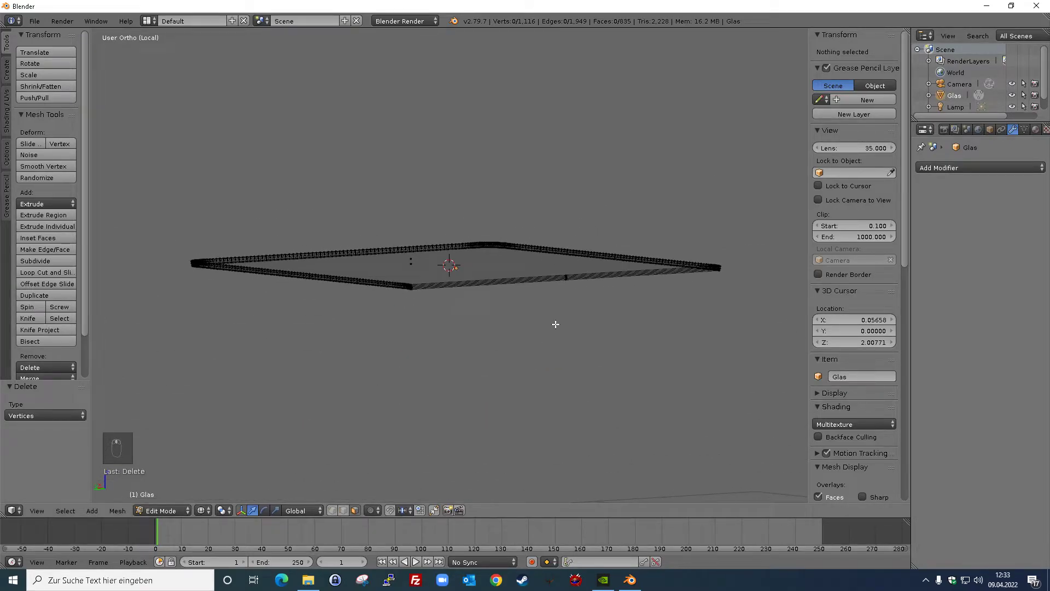
- Separate the glass's front edge strip into its own object named Glasfront
{"action": "key", "text": "b"}
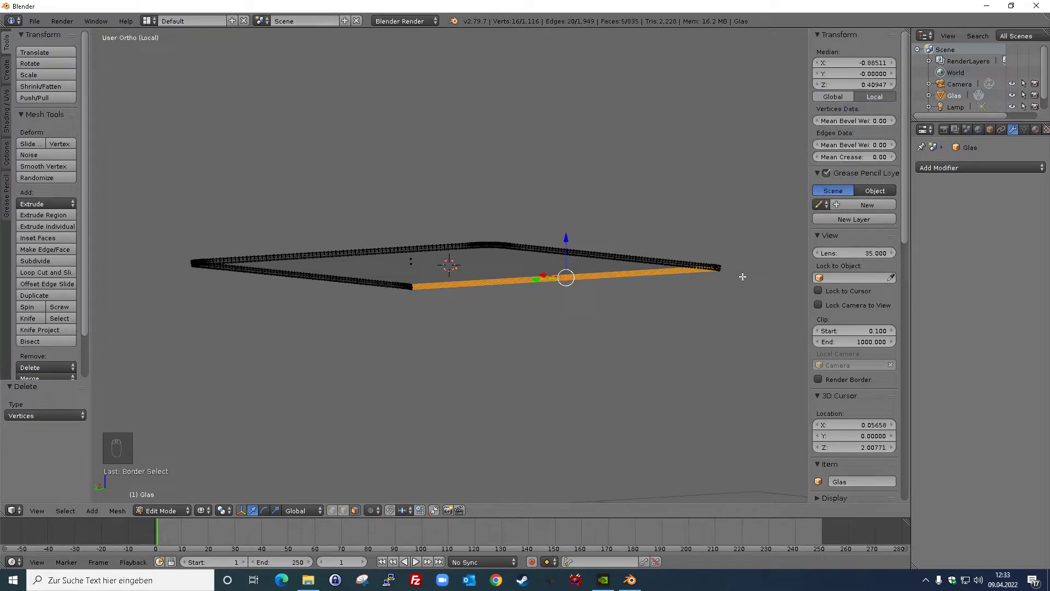
{"action": "key", "text": "p"}
{"action": "left_click", "coordinate": [966, 111]}
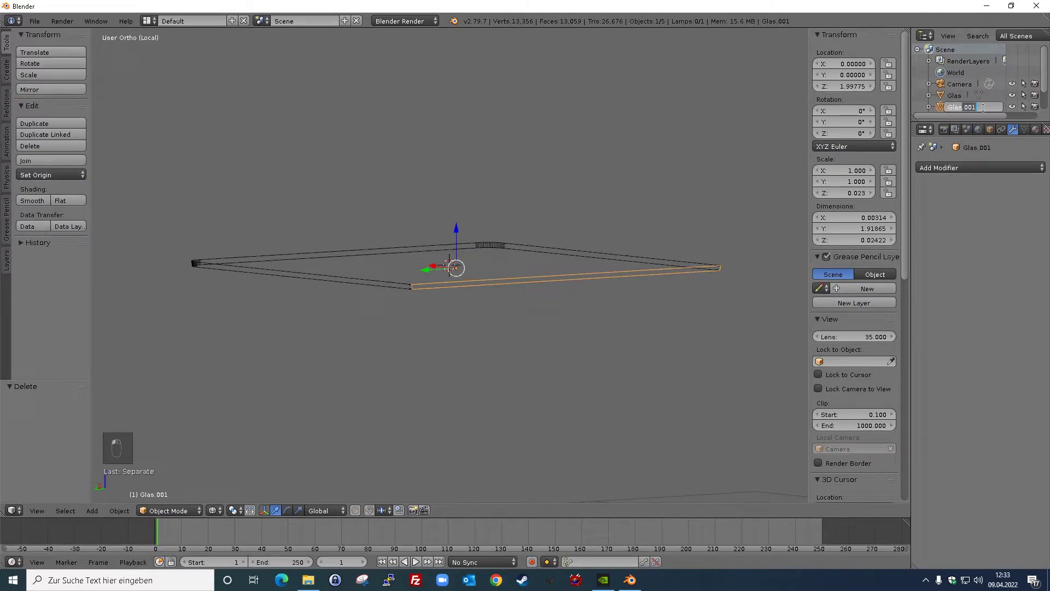
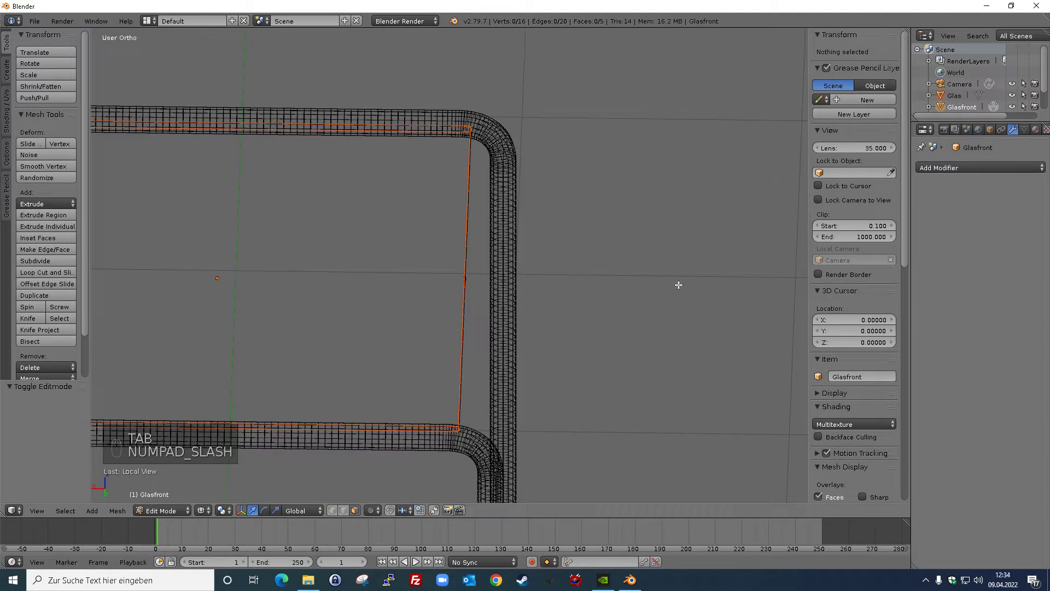
{"action": "key", "text": "a"}
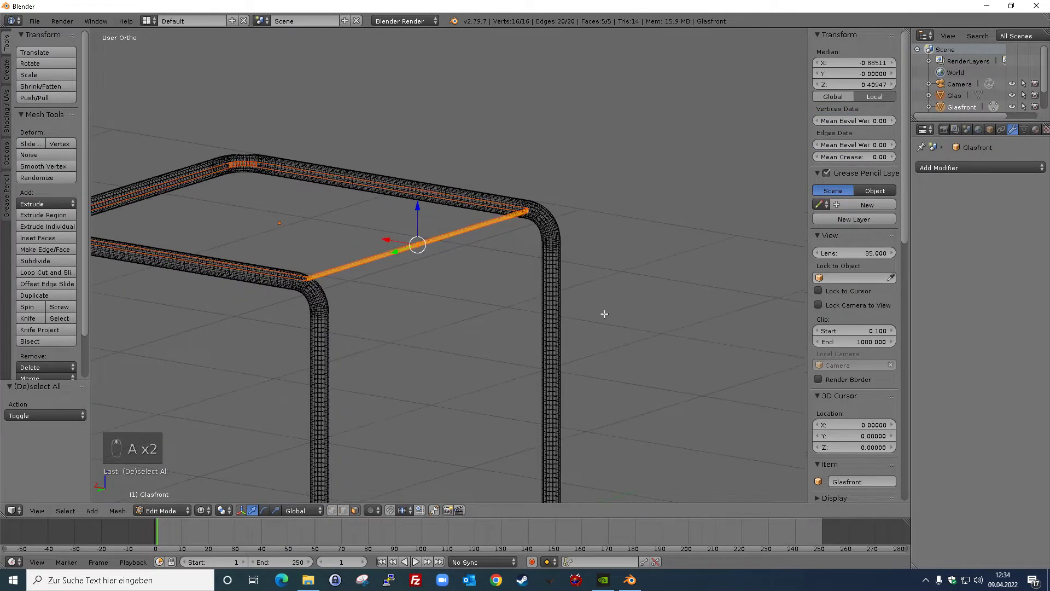
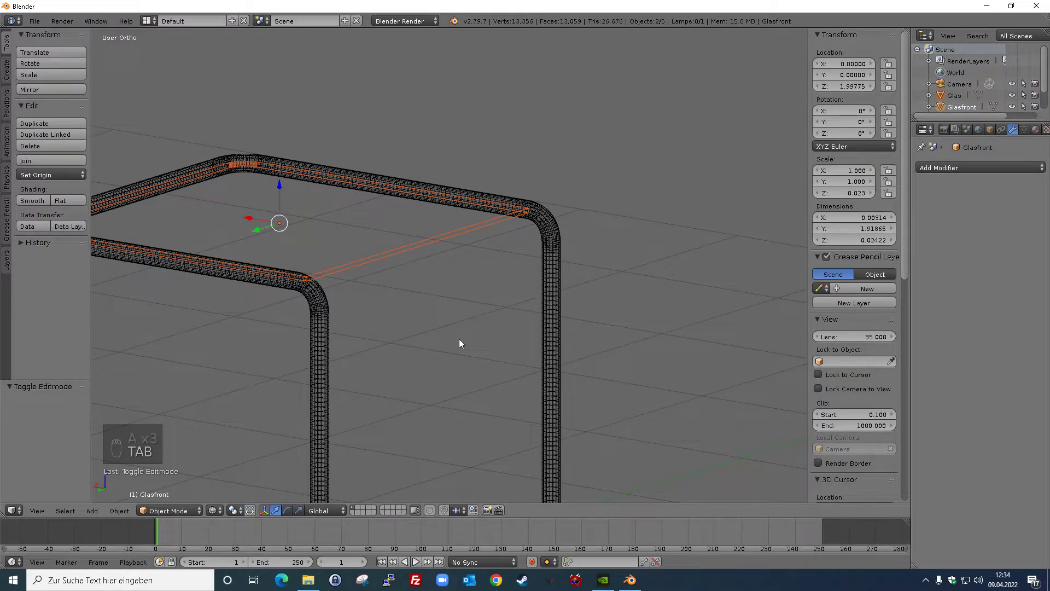
- Check the model in solid perspective view, then add a new default cube at the origin
{"action": "key", "text": "a"}
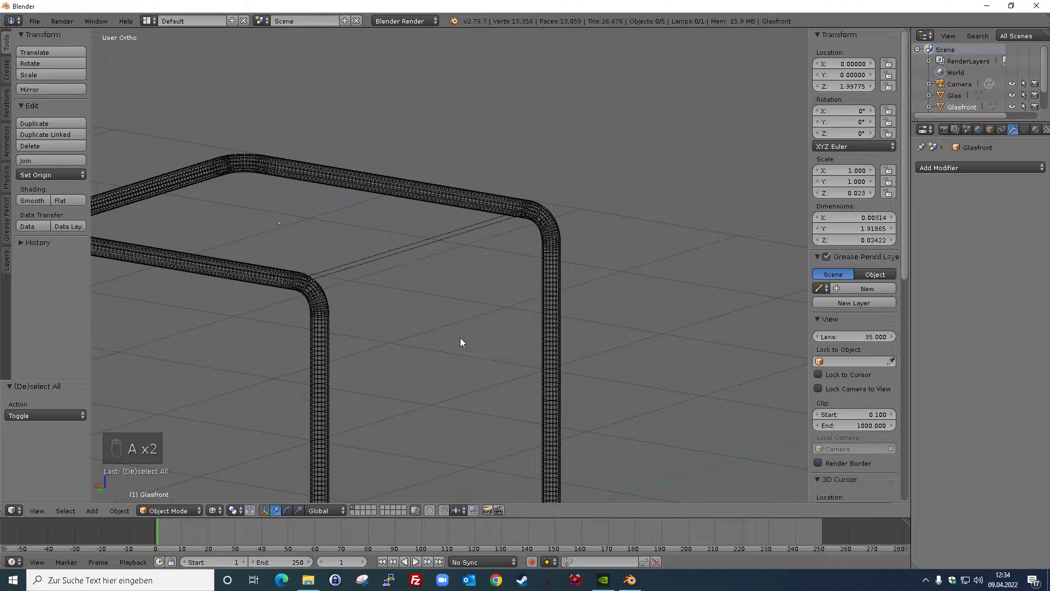
{"action": "key", "text": "z"}
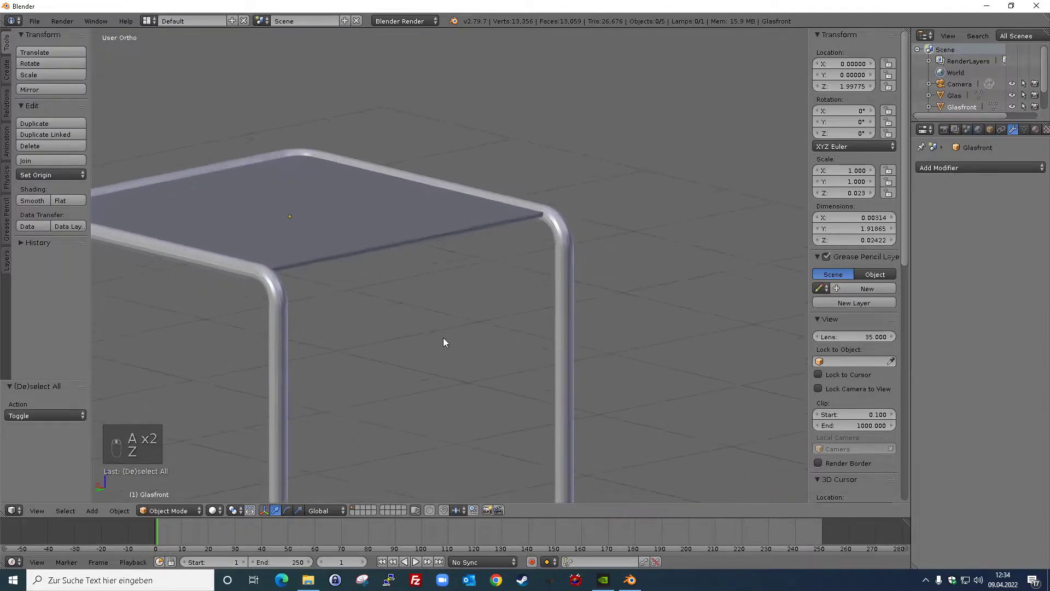
{"action": "key", "text": "KP_5"}
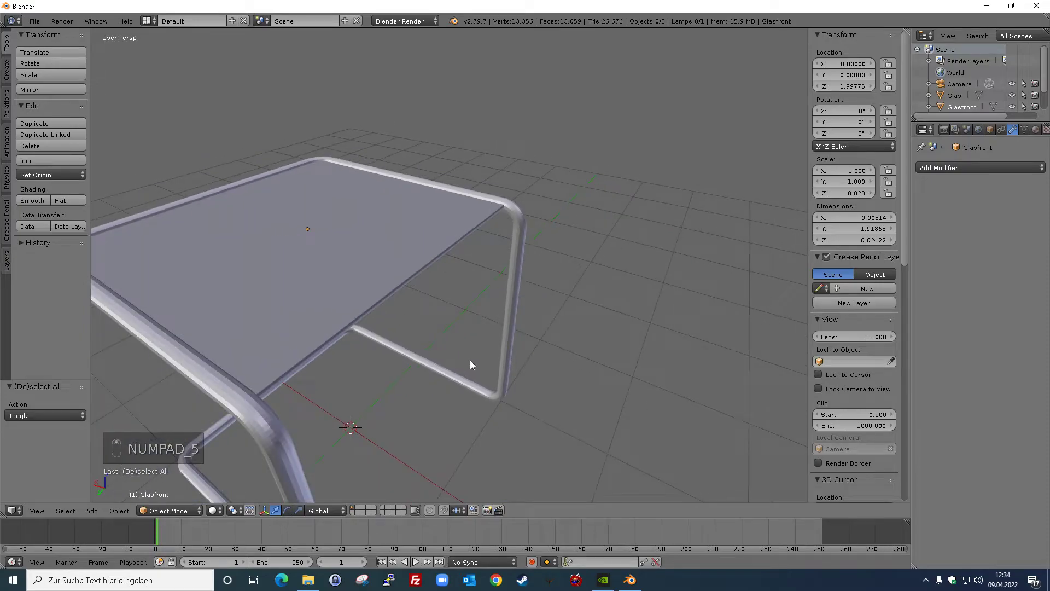
{"action": "key", "text": "z"}
{"action": "key", "text": "shift+a"}
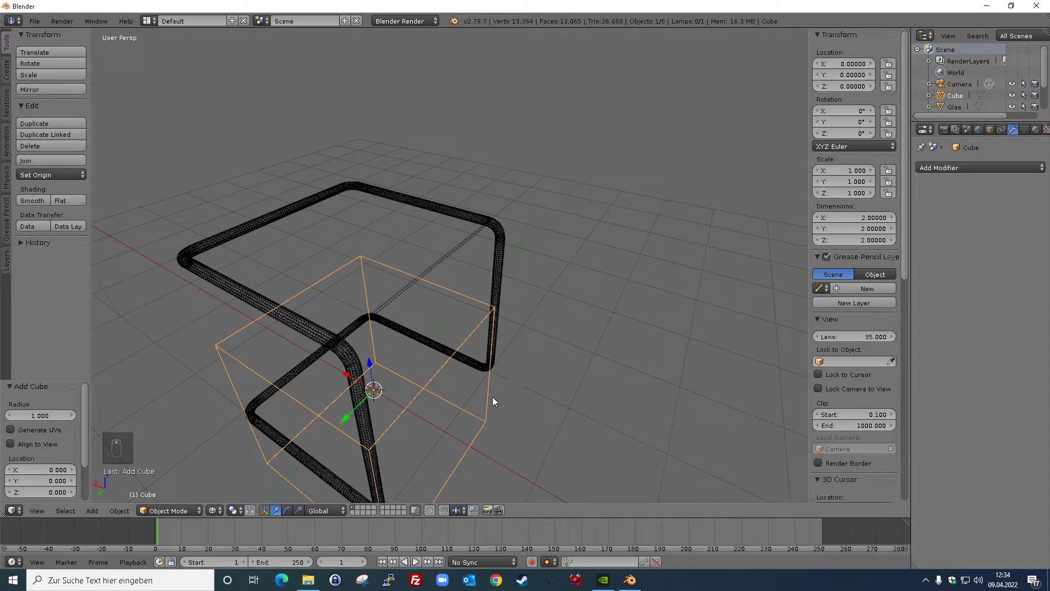
- Shrink the cube to a small block and give it a Bevel modifier, width 0.1 with 2 segments
{"action": "key", "text": "s"}
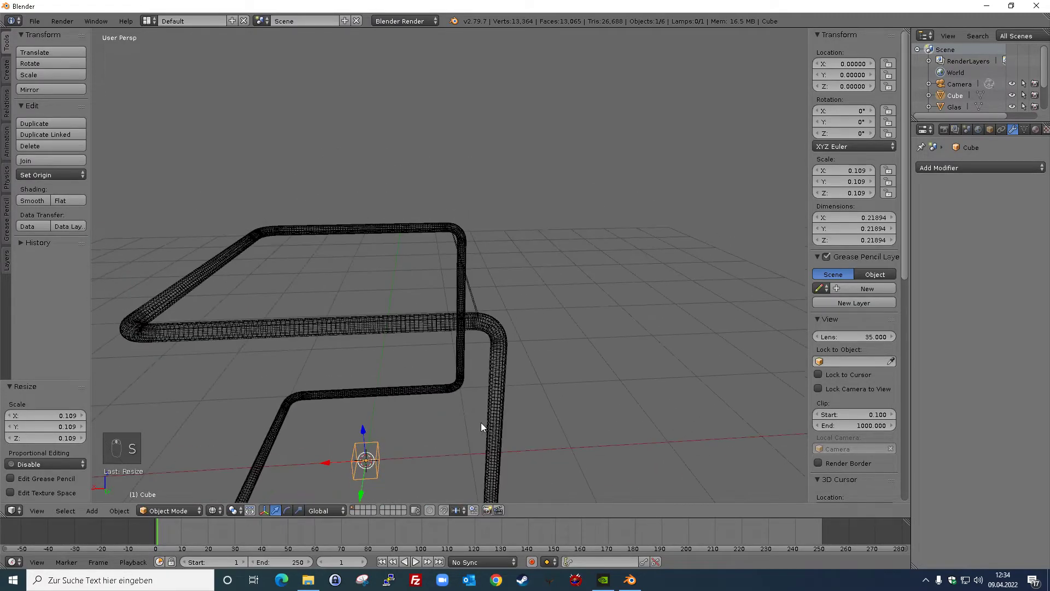
{"action": "key", "text": "KP_Divide"}
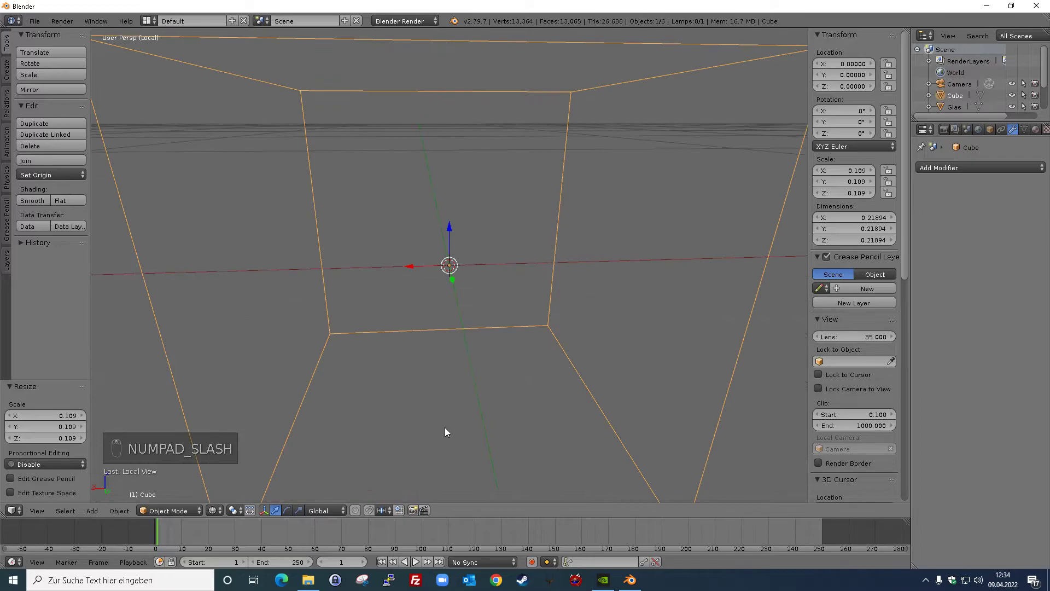
{"action": "key", "text": "z"}
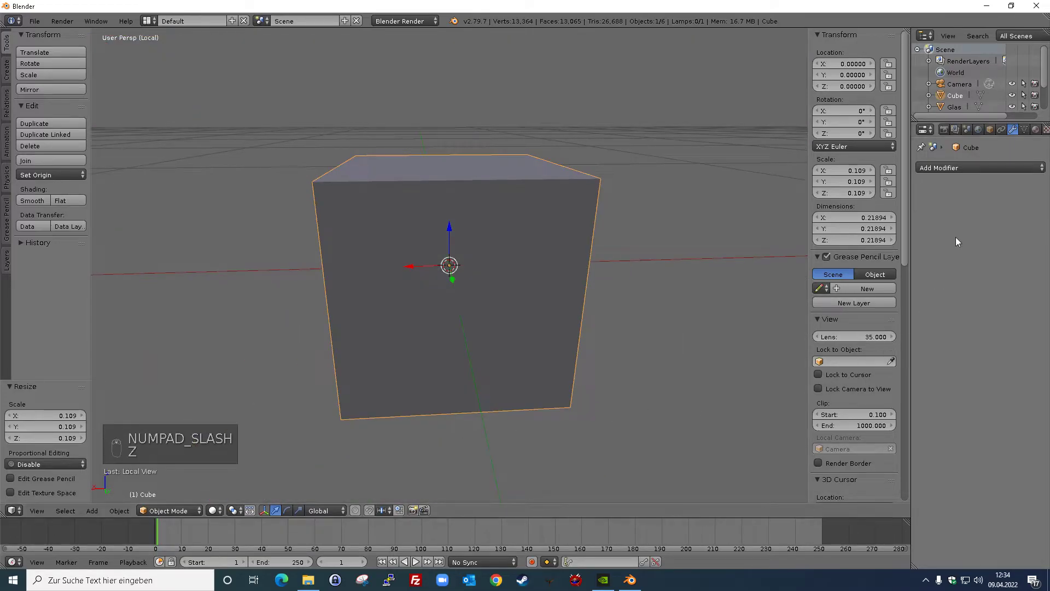
{"action": "left_click_drag", "start_coordinate": [977, 168], "coordinate": [932, 183]}
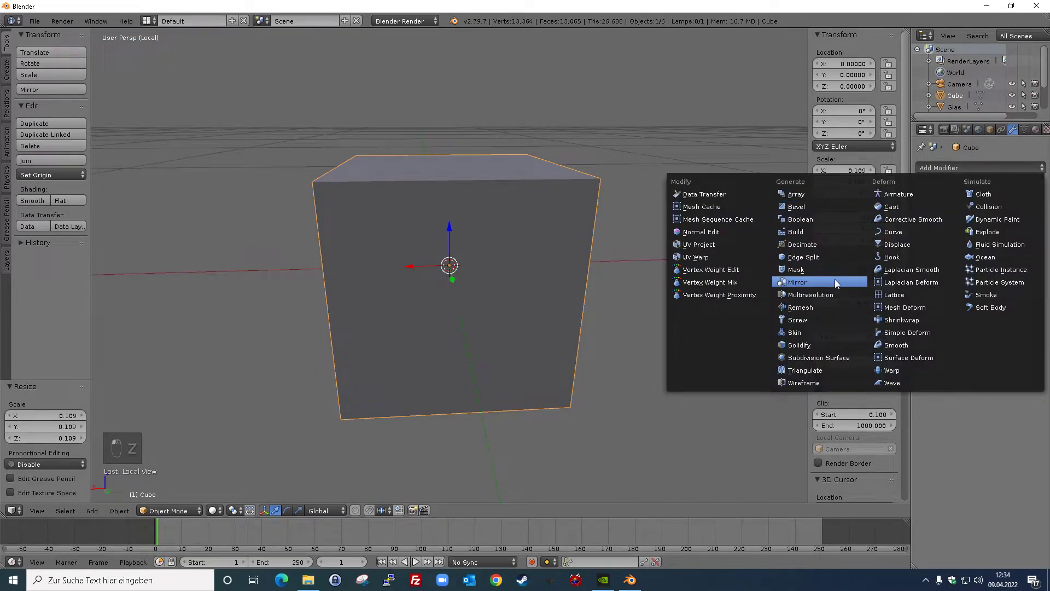
{"action": "left_click_drag", "start_coordinate": [826, 297], "coordinate": [979, 234]}
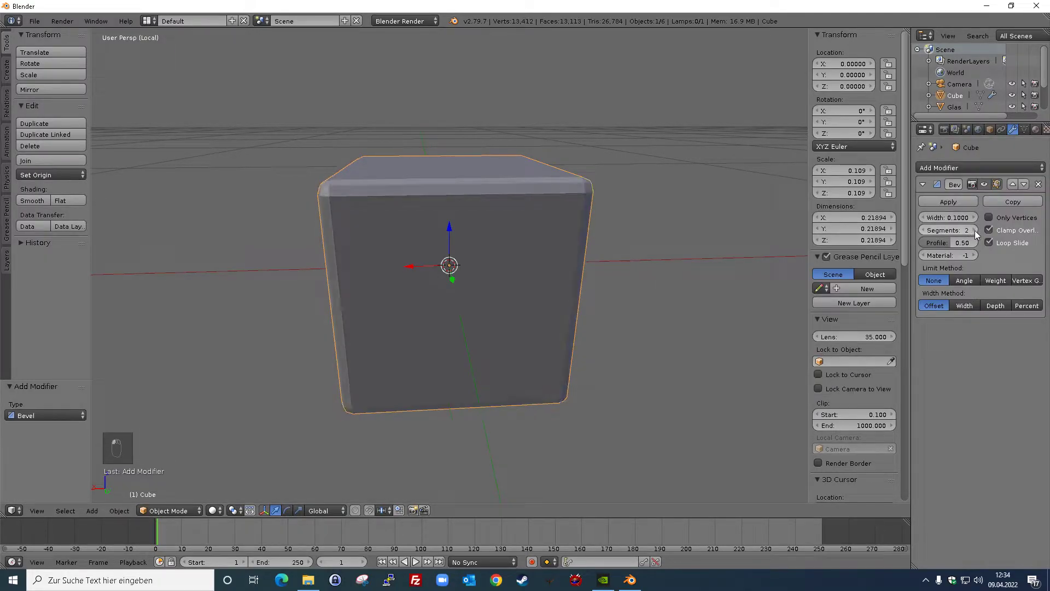
{"action": "left_click_drag", "start_coordinate": [674, 364], "coordinate": [542, 343]}
- Bring back the rest of the scene and flatten the block along Z to half its height
{"action": "key", "text": "s"}
{"action": "key", "text": "s"}
{"action": "key", "text": "KP_Divide"}
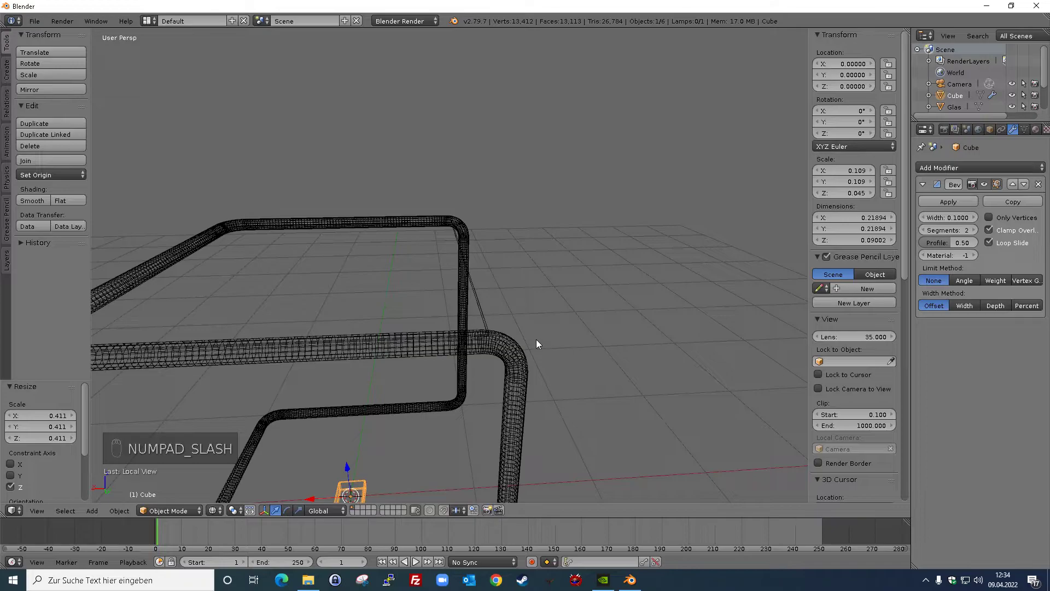
- Move the foot block near the base tube's front end and shrink it to a small pad
{"action": "key", "text": "KP_7"}
{"action": "key", "text": "KP_5"}
{"action": "middle_click", "coordinate": [649, 275]}
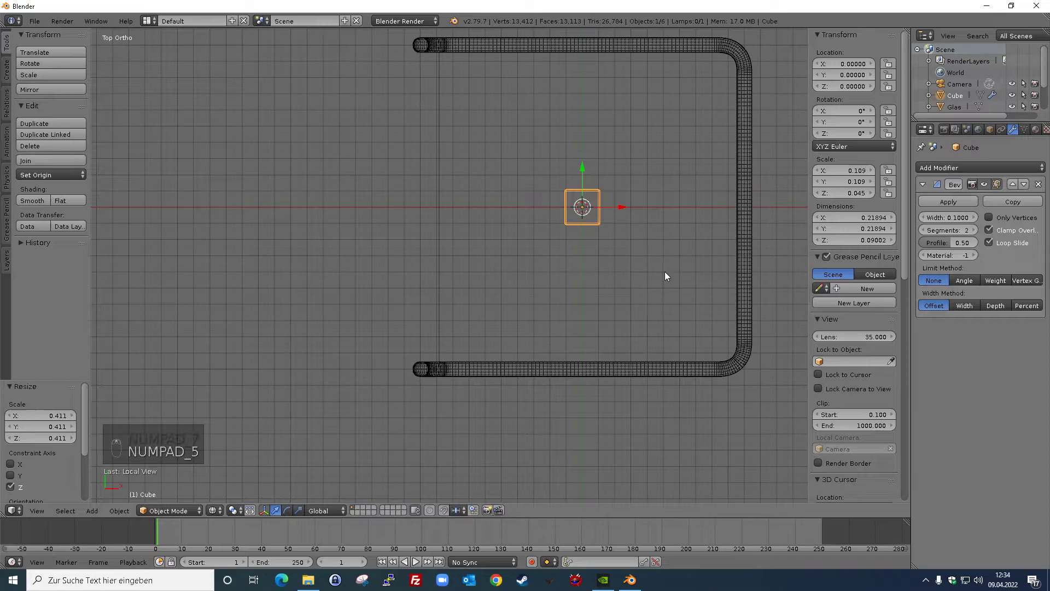
{"action": "middle_click", "coordinate": [672, 275]}
{"action": "key", "text": "g"}
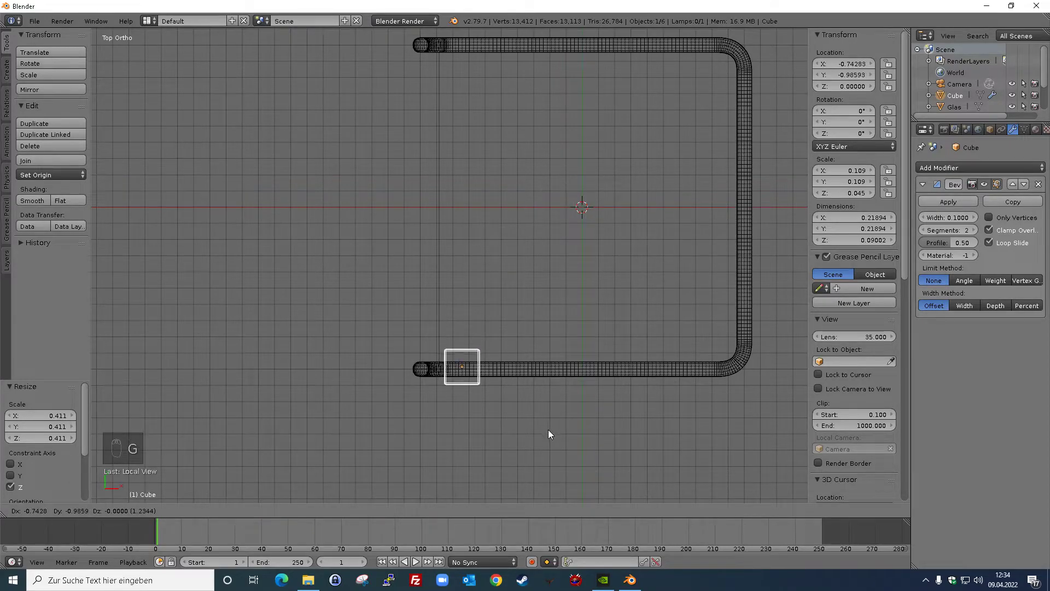
{"action": "key", "text": "s"}
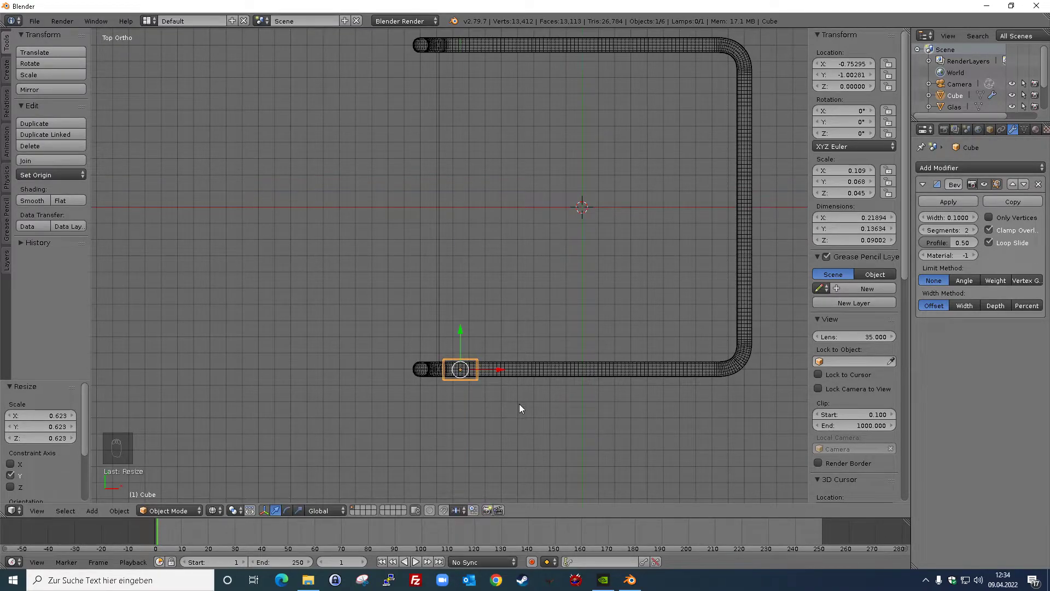
{"action": "key", "text": "s"}
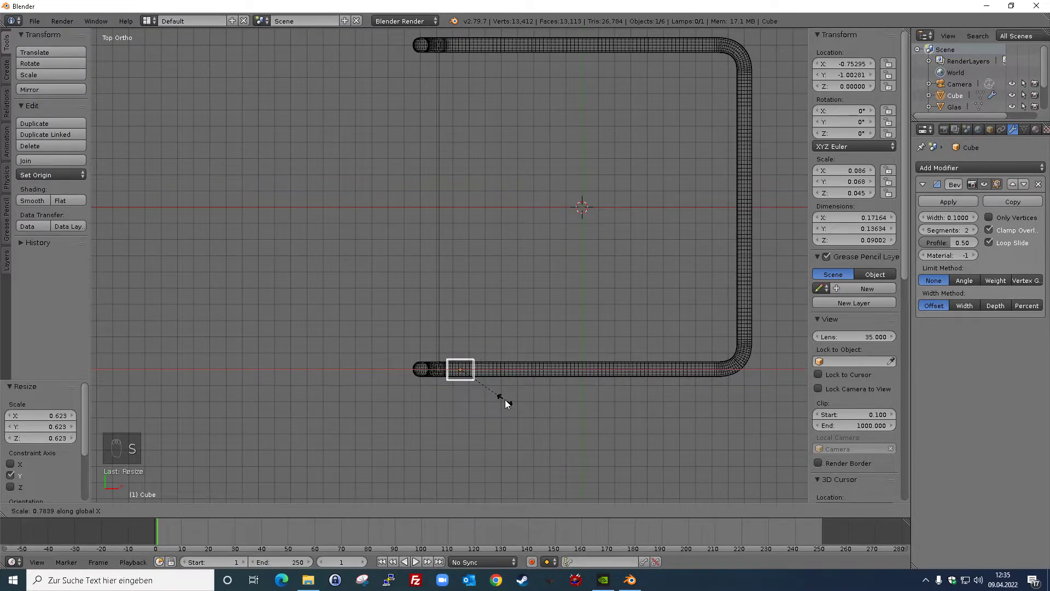
{"action": "left_click_drag", "start_coordinate": [465, 332], "coordinate": [598, 456]}
{"action": "left_click_drag", "start_coordinate": [597, 457], "coordinate": [606, 416]}
- Lower the foot just below the base tube and flatten it vertically
{"action": "key", "text": "KP_3"}
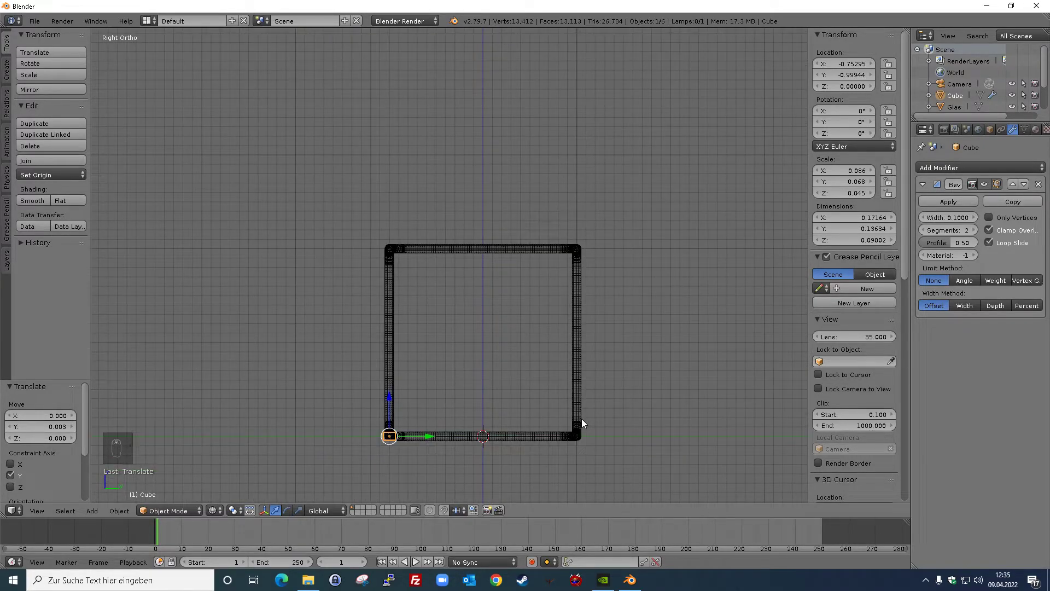
{"action": "key", "text": "KP_1"}
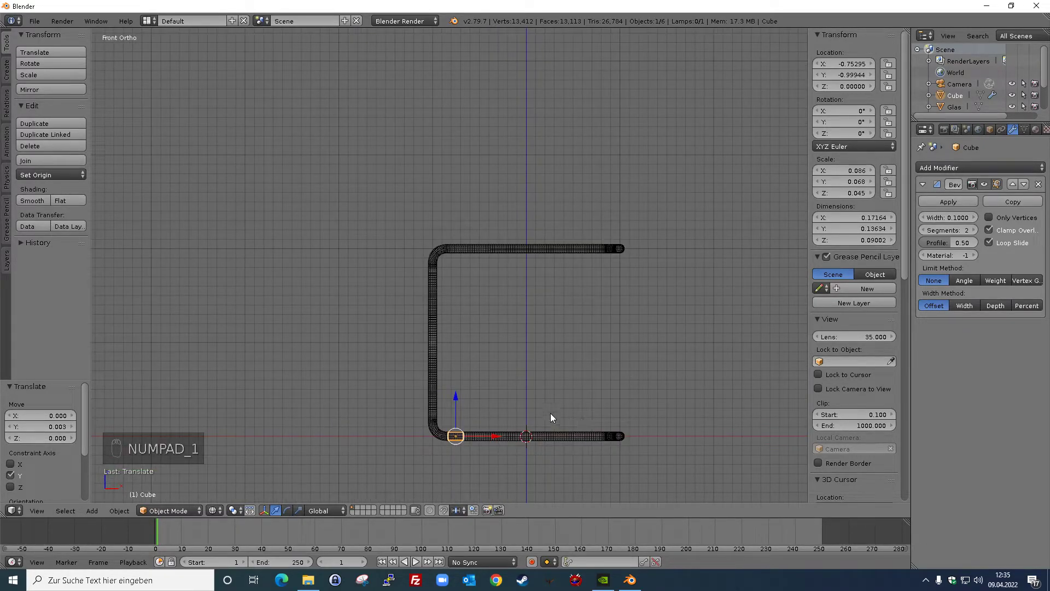
{"action": "middle_click", "coordinate": [502, 410]}
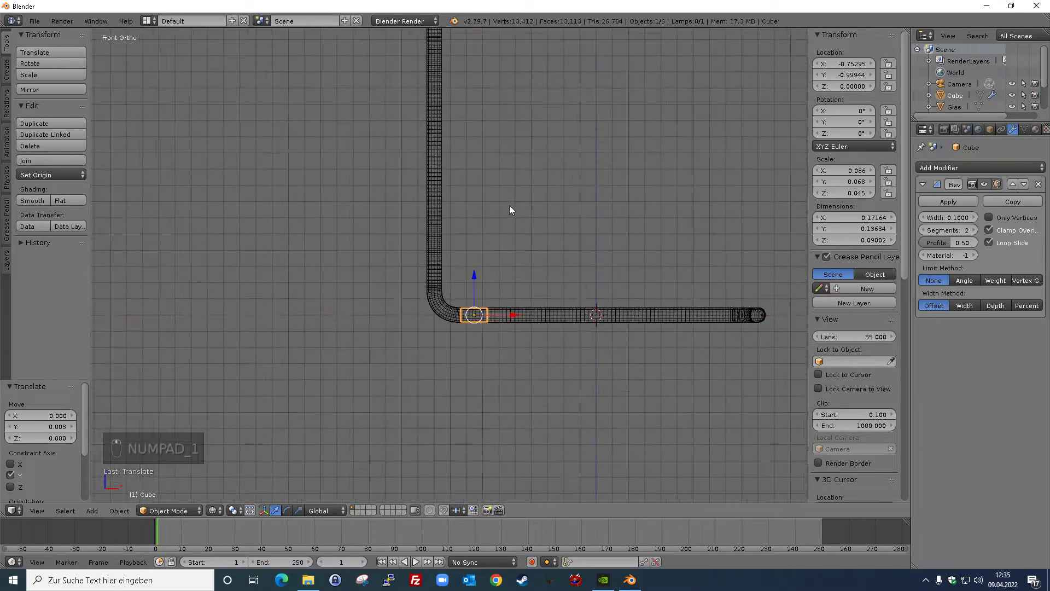
{"action": "left_click_drag", "start_coordinate": [488, 299], "coordinate": [487, 305]}
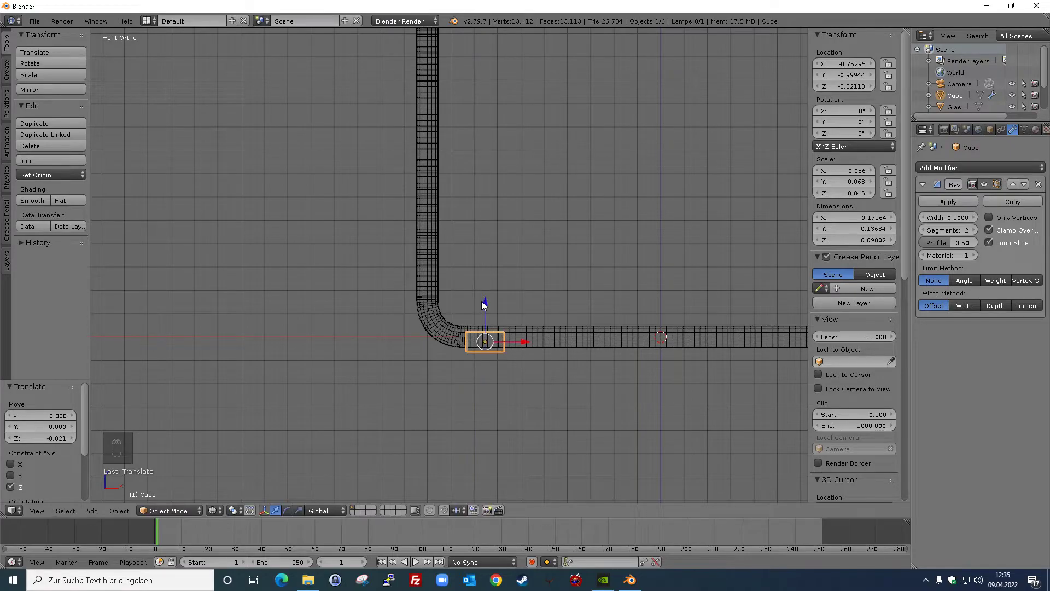
{"action": "key", "text": "s"}
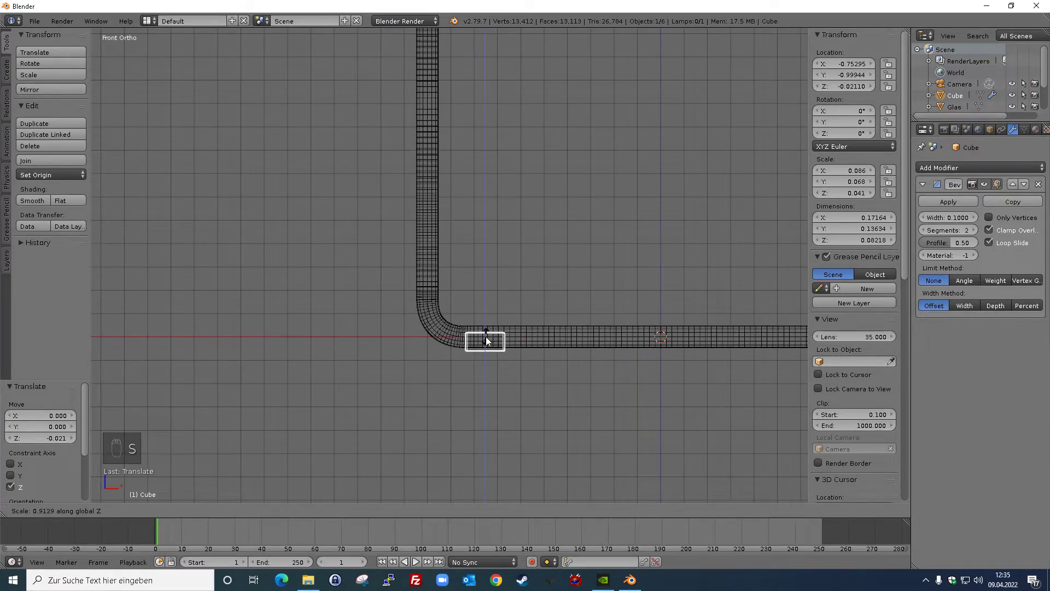
{"action": "left_click_drag", "start_coordinate": [490, 305], "coordinate": [496, 316]}
- Narrow the foot slightly front to back and check it under the tube from above
{"action": "key", "text": "KP_7"}
{"action": "key", "text": "s"}
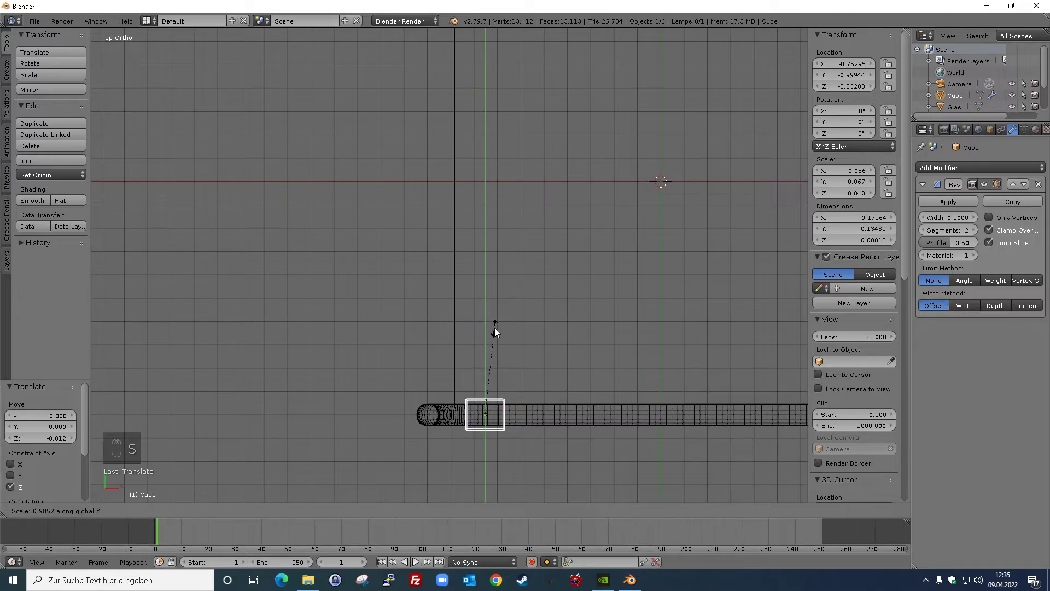
{"action": "left_click", "coordinate": [491, 380]}
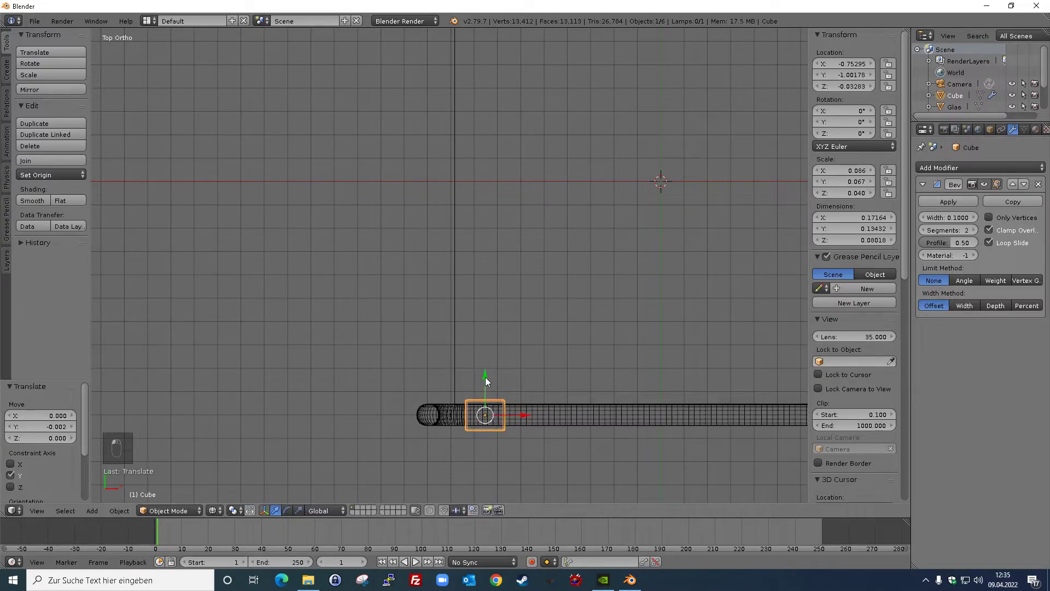
{"action": "key", "text": "s"}
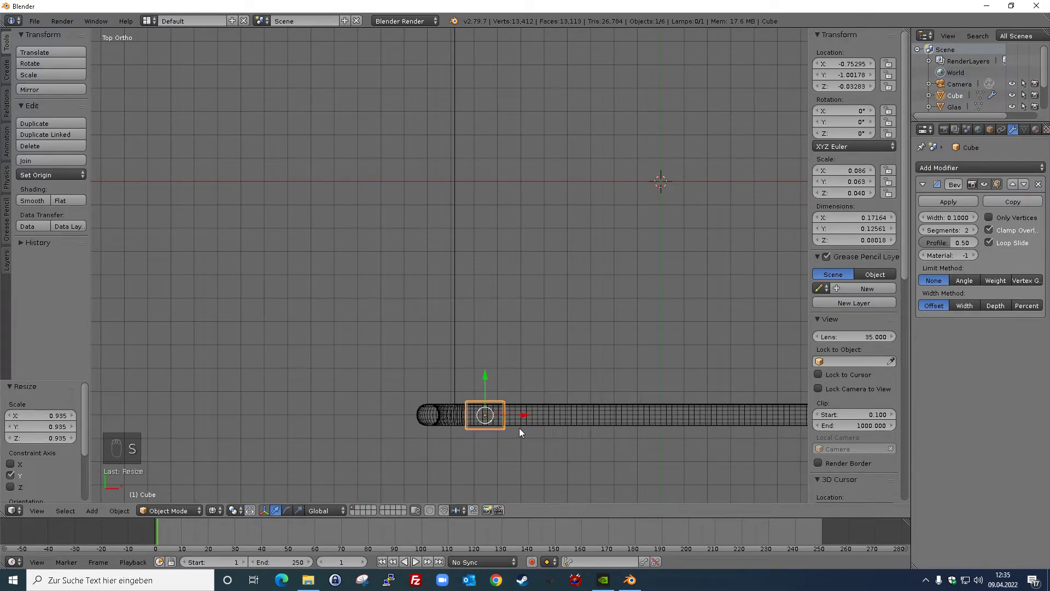
{"action": "left_click_drag", "start_coordinate": [540, 414], "coordinate": [542, 331]}
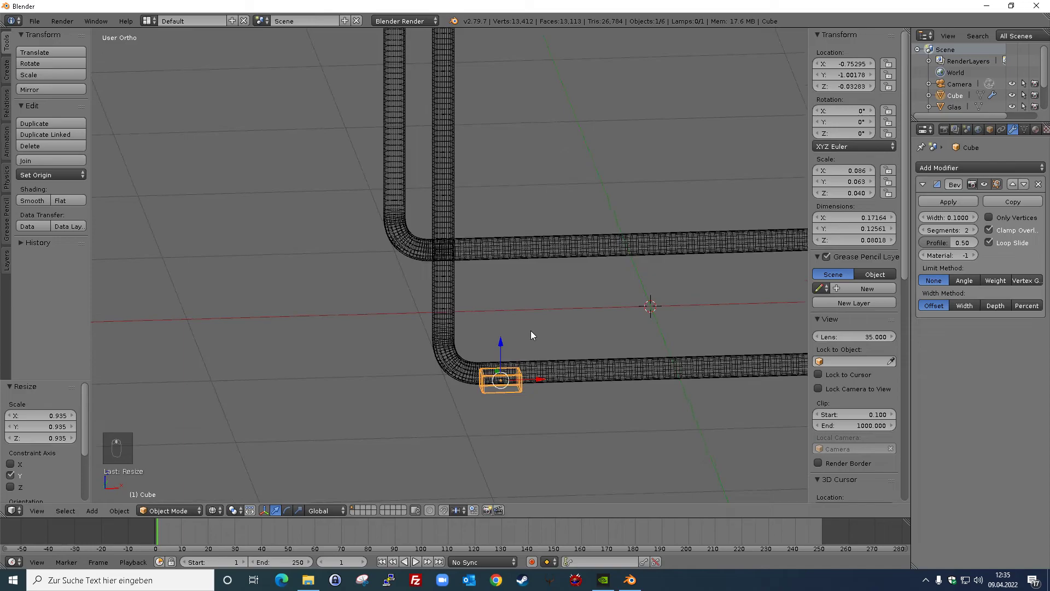
{"action": "key", "text": "KP_7"}
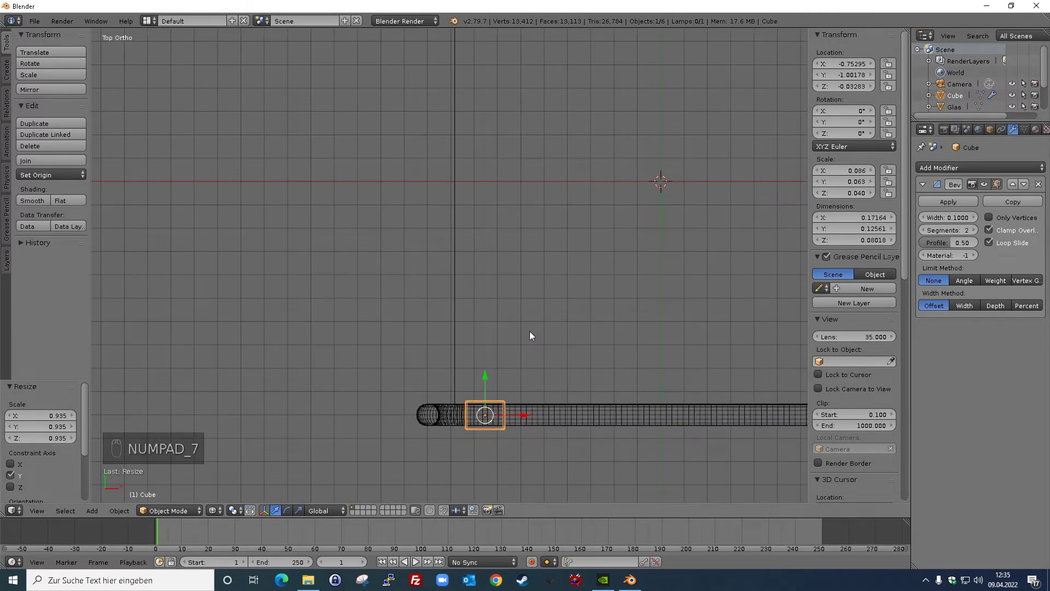
{"action": "left_click_drag", "start_coordinate": [531, 334], "coordinate": [535, 331]}
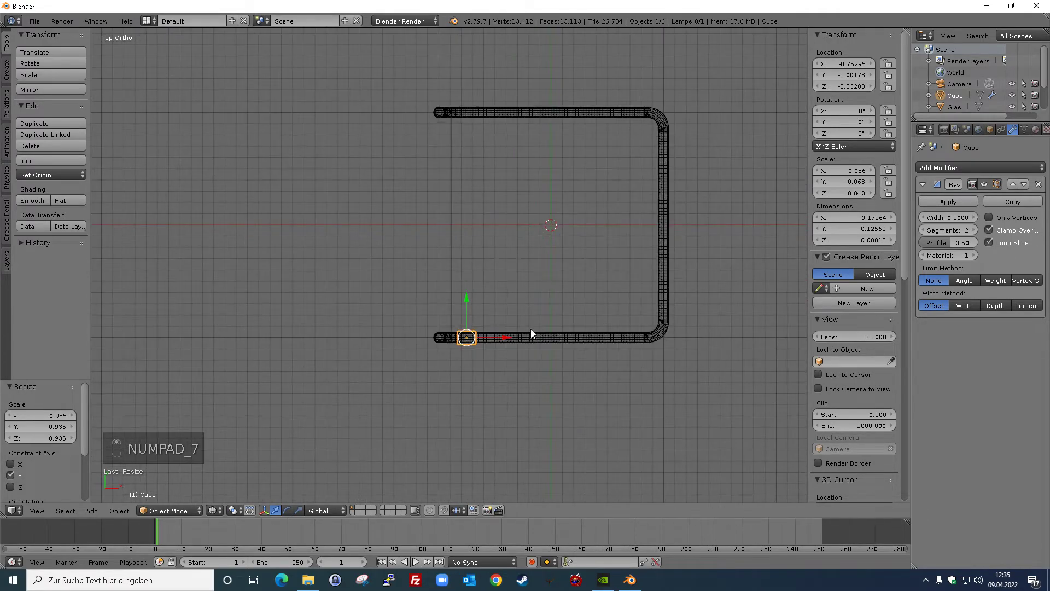
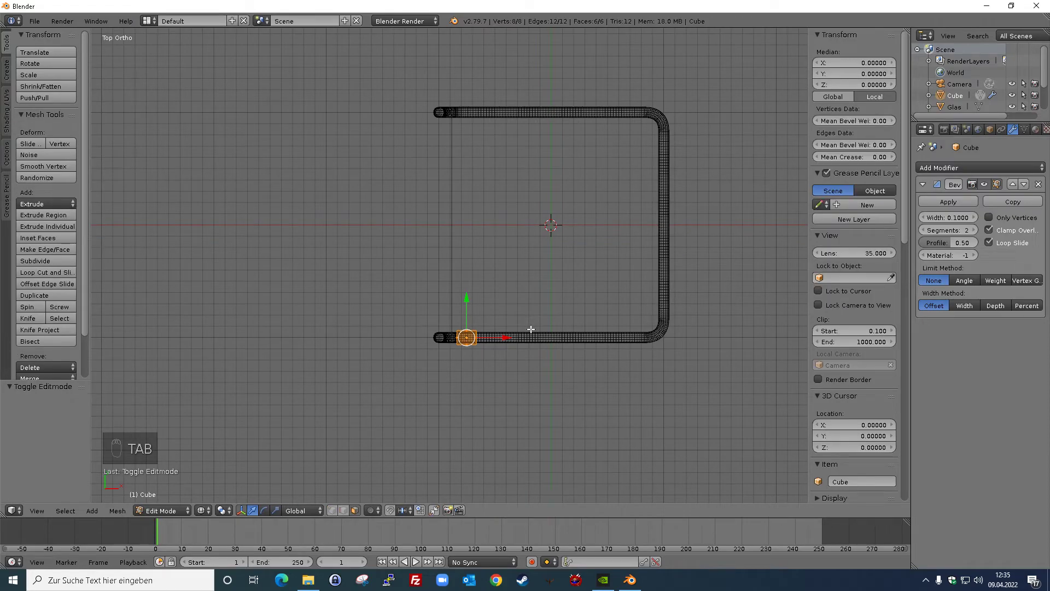
- Duplicate the foot into four pads, one near each end of both base tubes, shown in solid shading
{"action": "key", "text": "shift+d"}
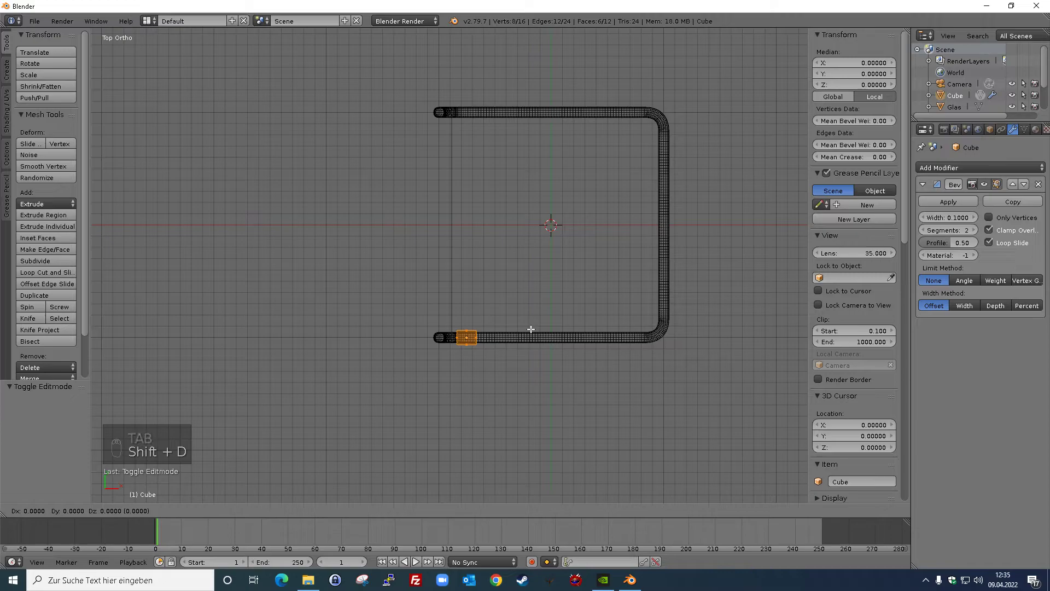
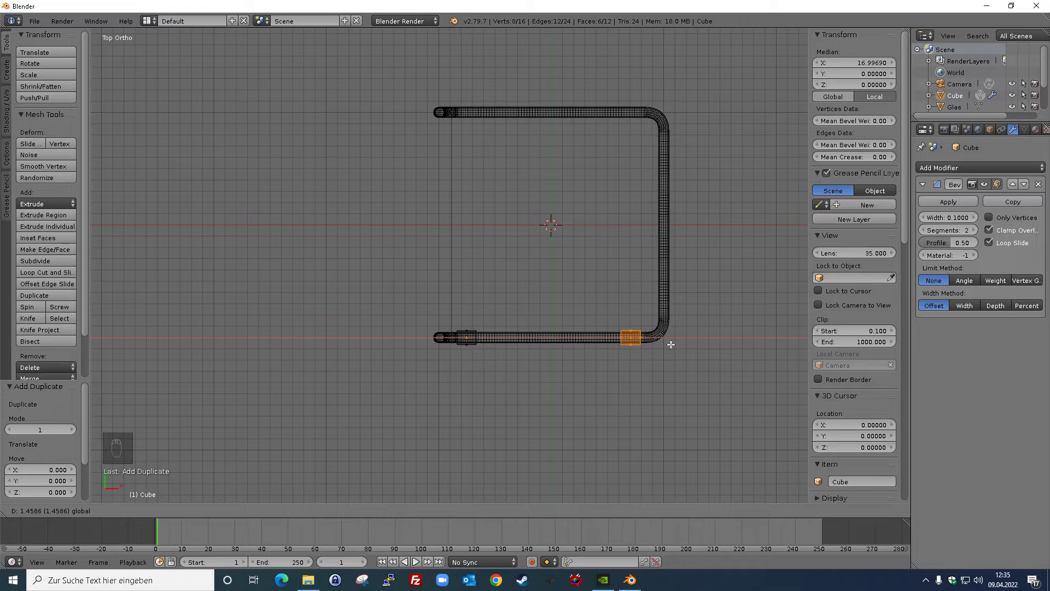
{"action": "key", "text": "b"}
{"action": "key", "text": "shift+d"}
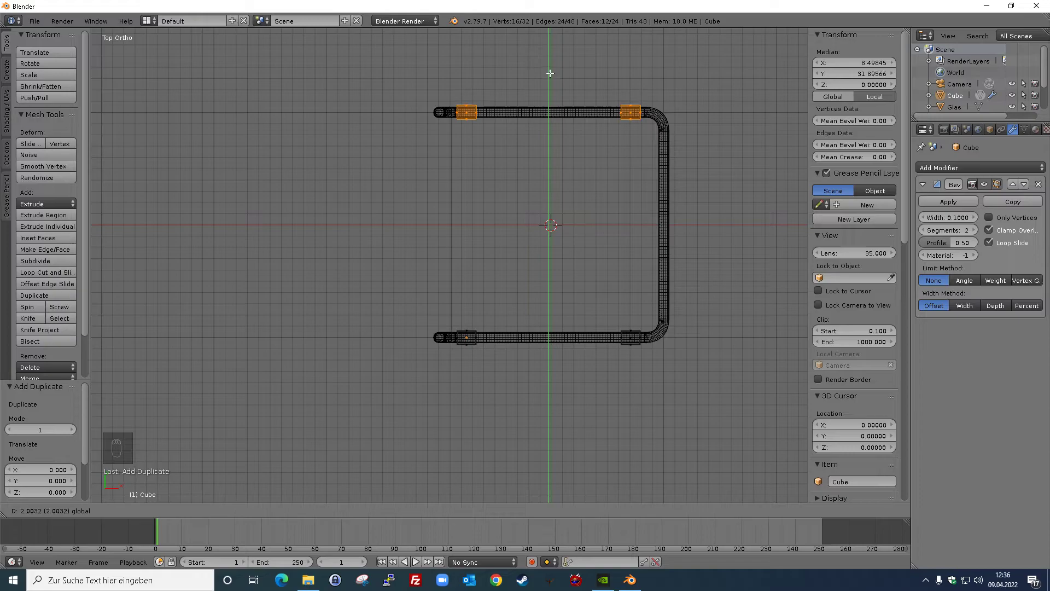
{"action": "key", "text": "a"}
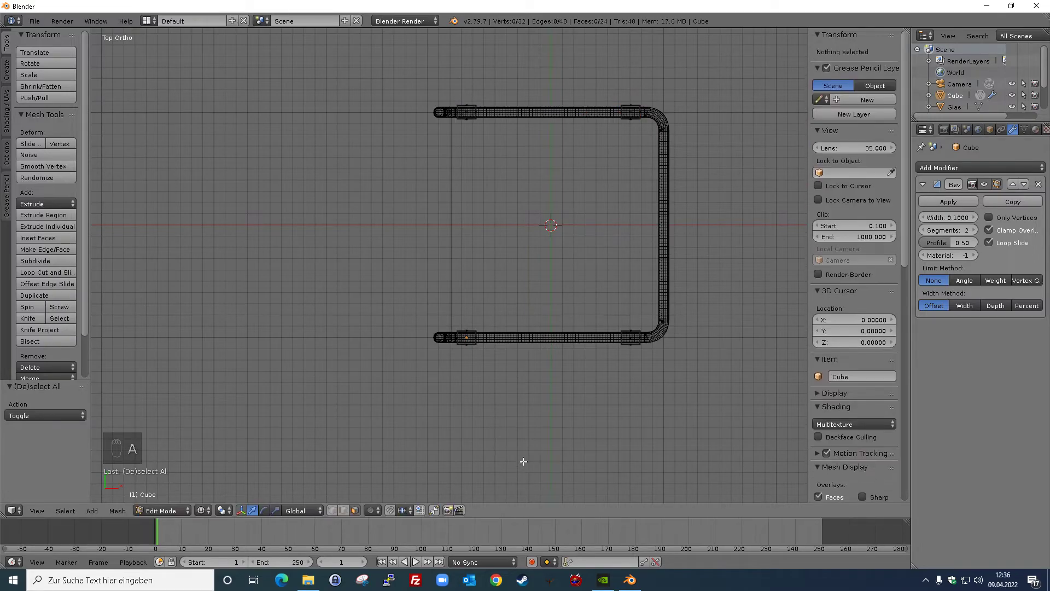
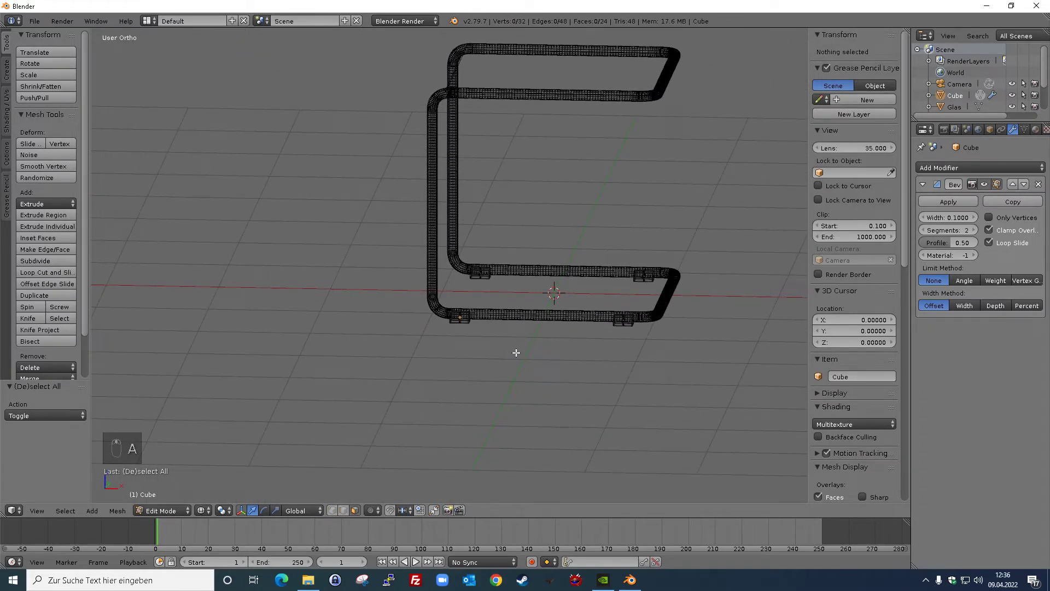
{"action": "key", "text": "z"}
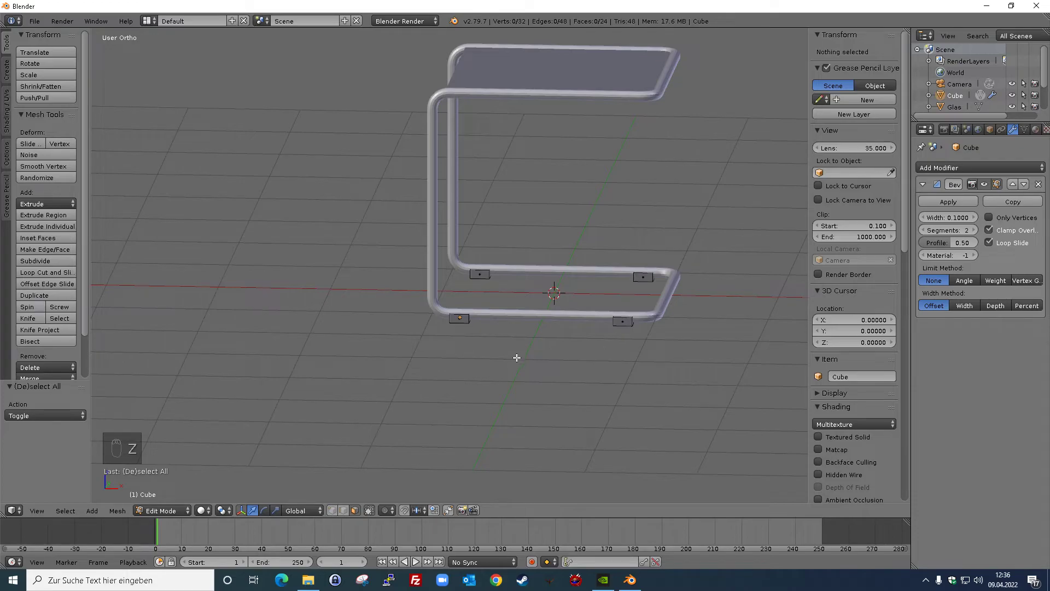
- Cut the Stand tube shape out of the Plastic feet with an applied Boolean Difference
{"action": "key", "text": "Tab"}
{"action": "key", "text": "a"}
{"action": "left_click_drag", "start_coordinate": [523, 366], "coordinate": [537, 363]}
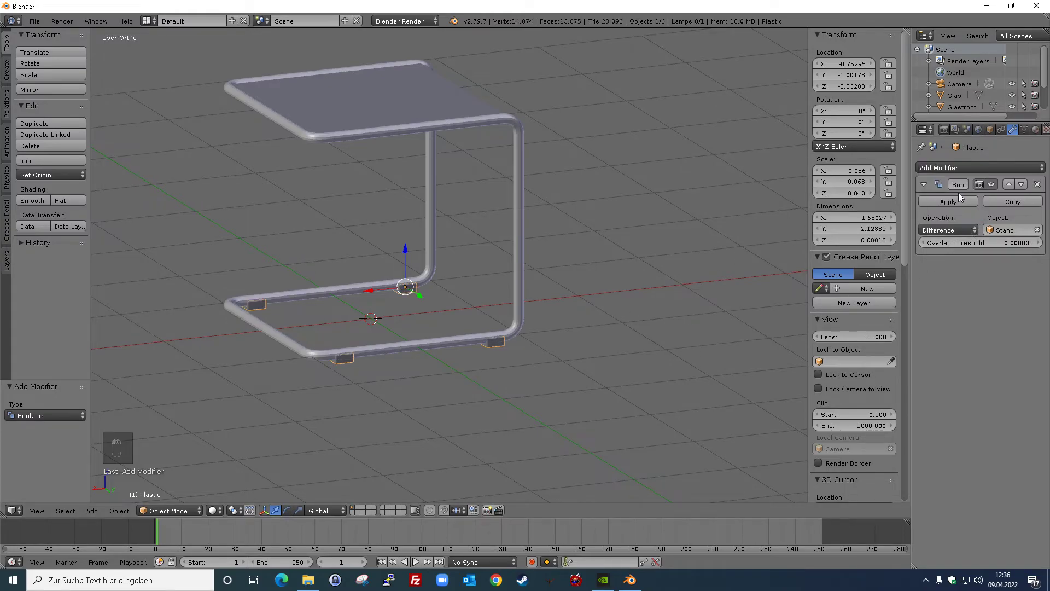
{"action": "left_click_drag", "start_coordinate": [966, 209], "coordinate": [553, 376]}
{"action": "key", "text": "a"}
- Orbit around the table in perspective, checking it in wireframe and solid shading
{"action": "left_click_drag", "start_coordinate": [553, 376], "coordinate": [648, 376]}
{"action": "middle_click", "coordinate": [676, 376]}
{"action": "left_click_drag", "start_coordinate": [678, 308], "coordinate": [631, 327]}
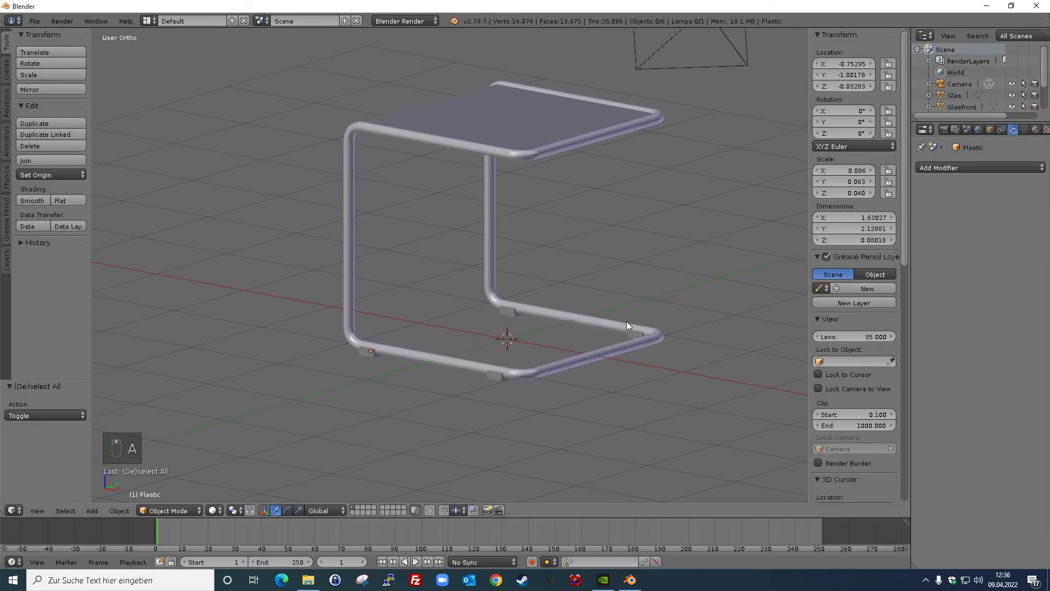
{"action": "key", "text": "KP_5"}
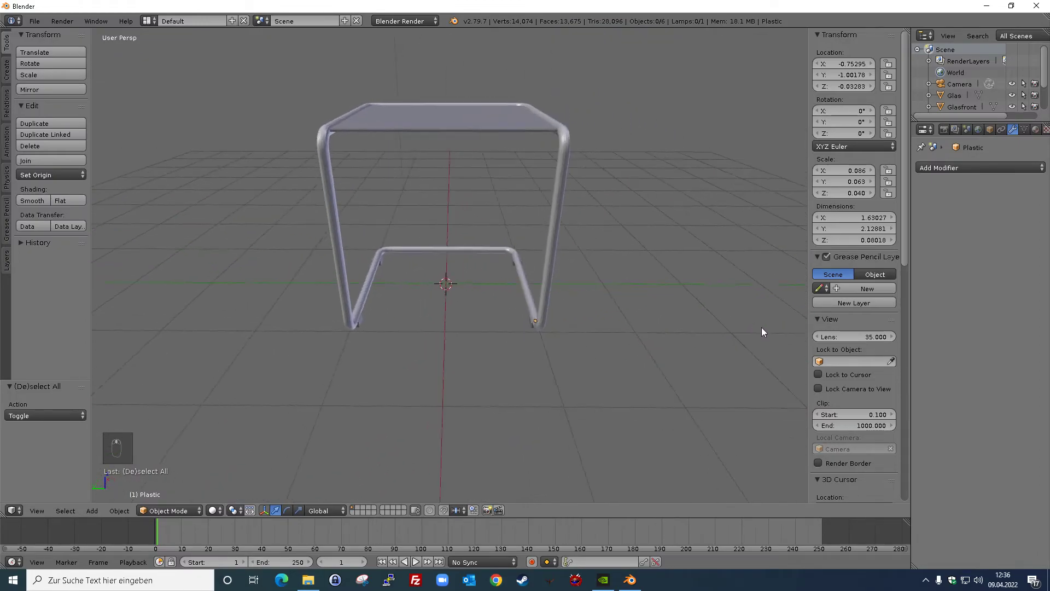
{"action": "left_click_drag", "start_coordinate": [136, 326], "coordinate": [668, 328]}
{"action": "key", "text": "z"}
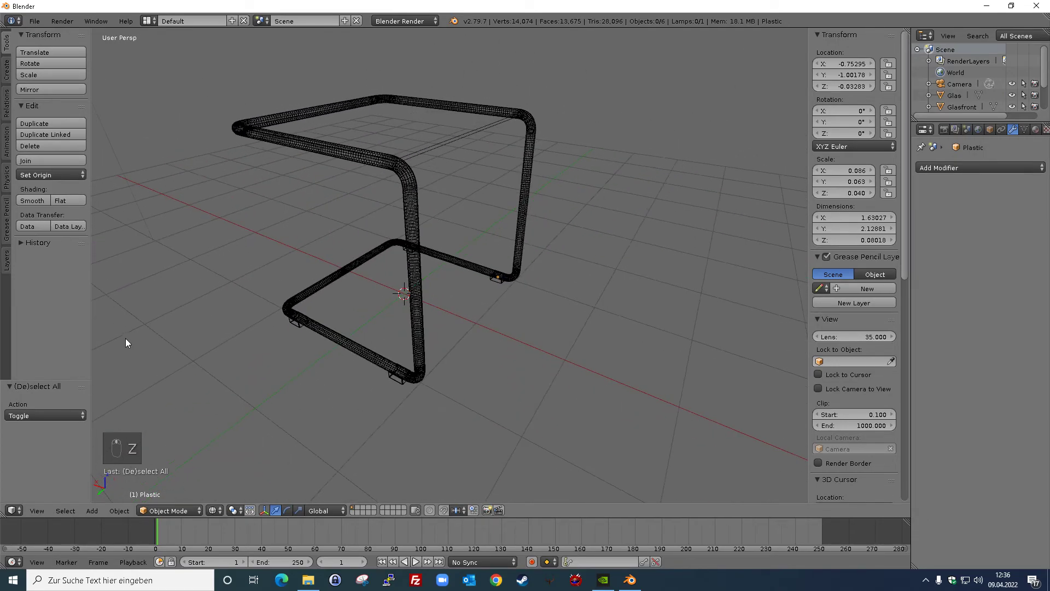
{"action": "key", "text": "z"}
{"action": "left_click_drag", "start_coordinate": [340, 323], "coordinate": [444, 312]}
{"action": "key", "text": "z"}
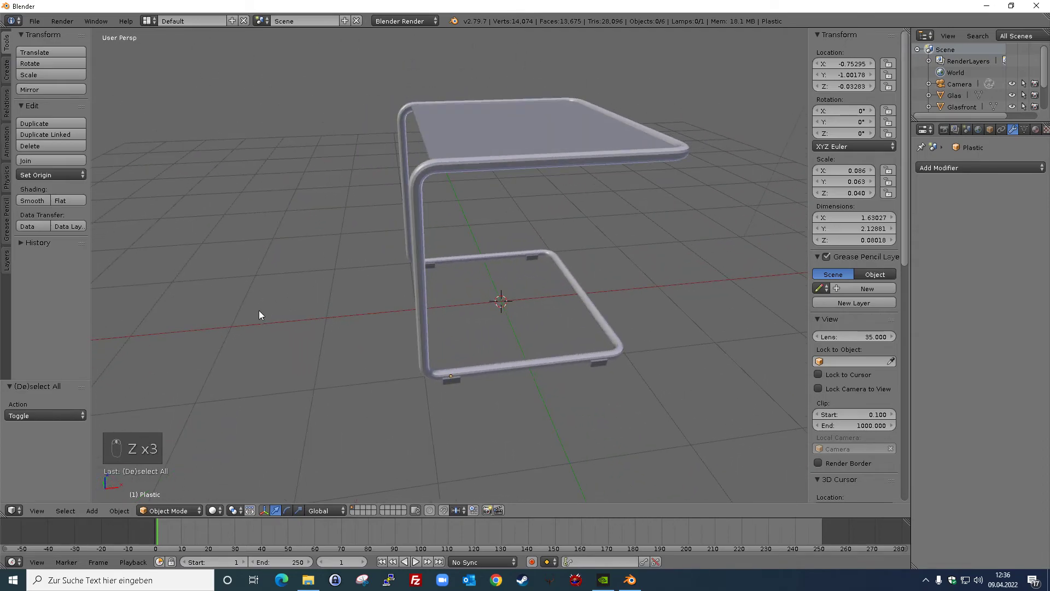
{"action": "left_click_drag", "start_coordinate": [66, 196], "coordinate": [431, 170]}
- Shade the Stand frame smooth and apply its Skin and Subdivision Surface modifiers
{"action": "left_click", "coordinate": [41, 205]}
{"action": "right_click", "coordinate": [41, 205]}
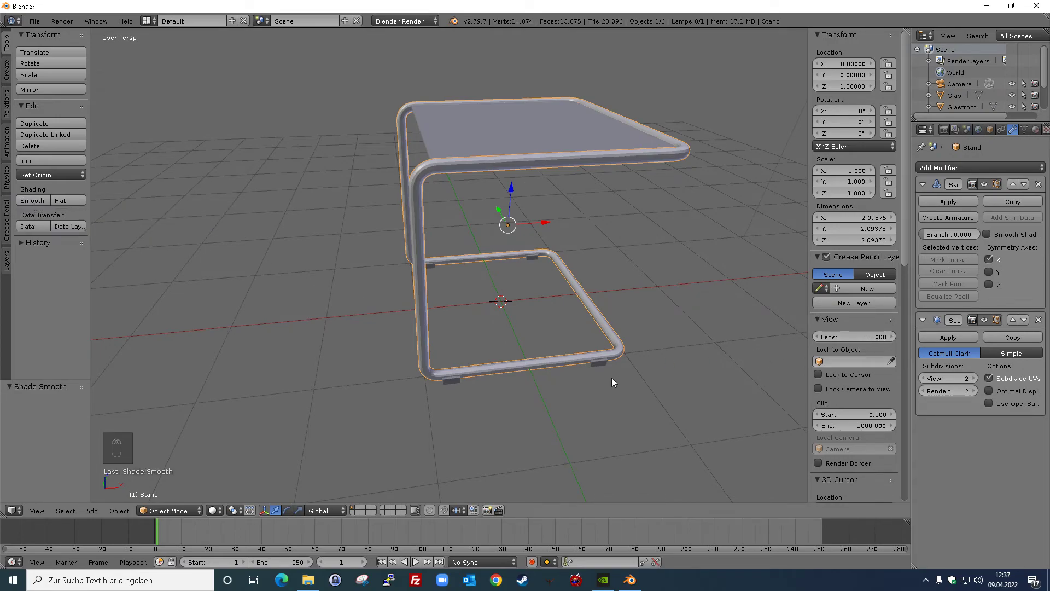
{"action": "left_click_drag", "start_coordinate": [616, 380], "coordinate": [654, 365]}
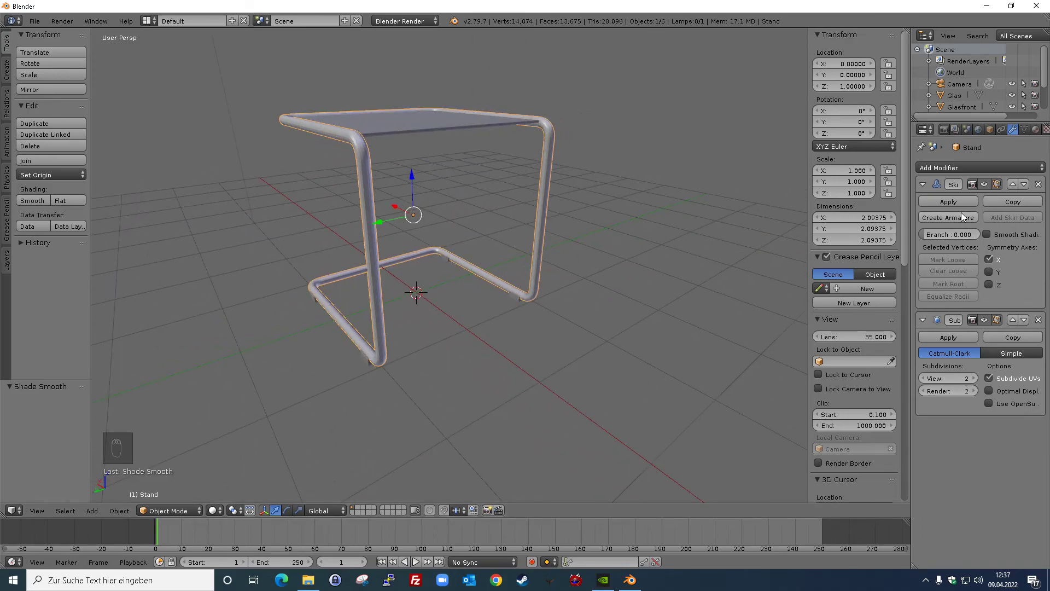
{"action": "left_click_drag", "start_coordinate": [962, 209], "coordinate": [829, 276]}
{"action": "left_click_drag", "start_coordinate": [829, 275], "coordinate": [1029, 223]}
{"action": "left_click_drag", "start_coordinate": [1029, 222], "coordinate": [514, 260]}
- Add a Planar Decimate modifier reducing the frame to 1,184 faces and inspect it
{"action": "key", "text": "z"}
{"action": "left_click_drag", "start_coordinate": [514, 260], "coordinate": [46, 206]}
{"action": "key", "text": "z"}
{"action": "left_click_drag", "start_coordinate": [46, 206], "coordinate": [435, 297]}
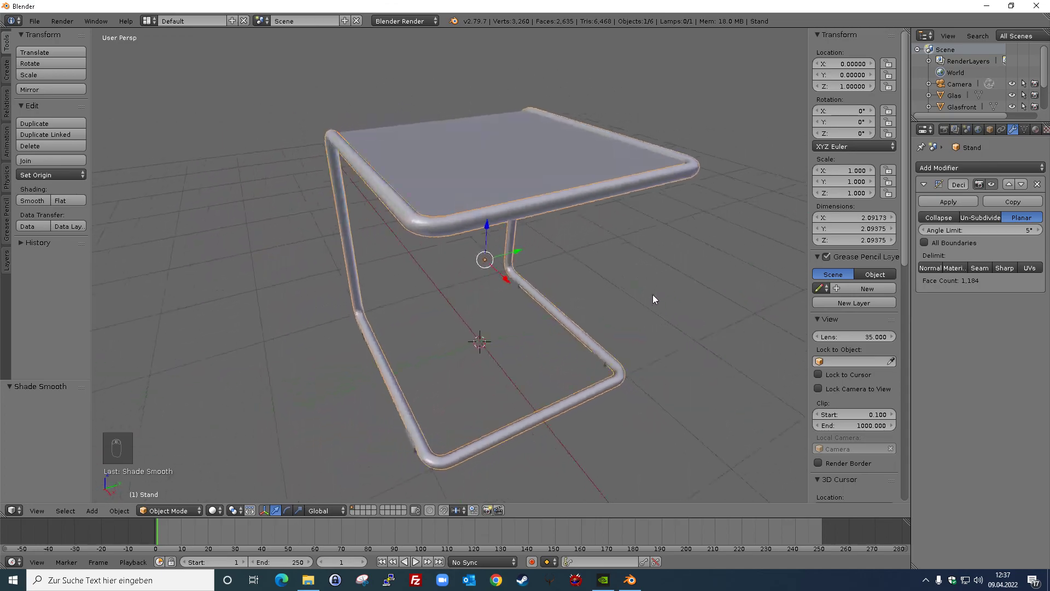
{"action": "left_click_drag", "start_coordinate": [680, 300], "coordinate": [708, 298]}
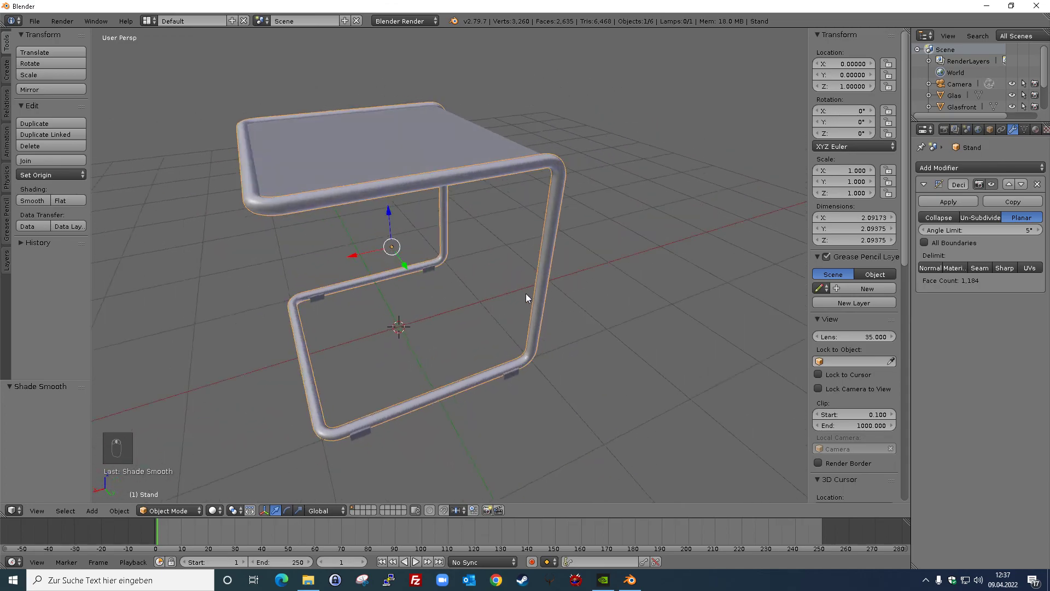